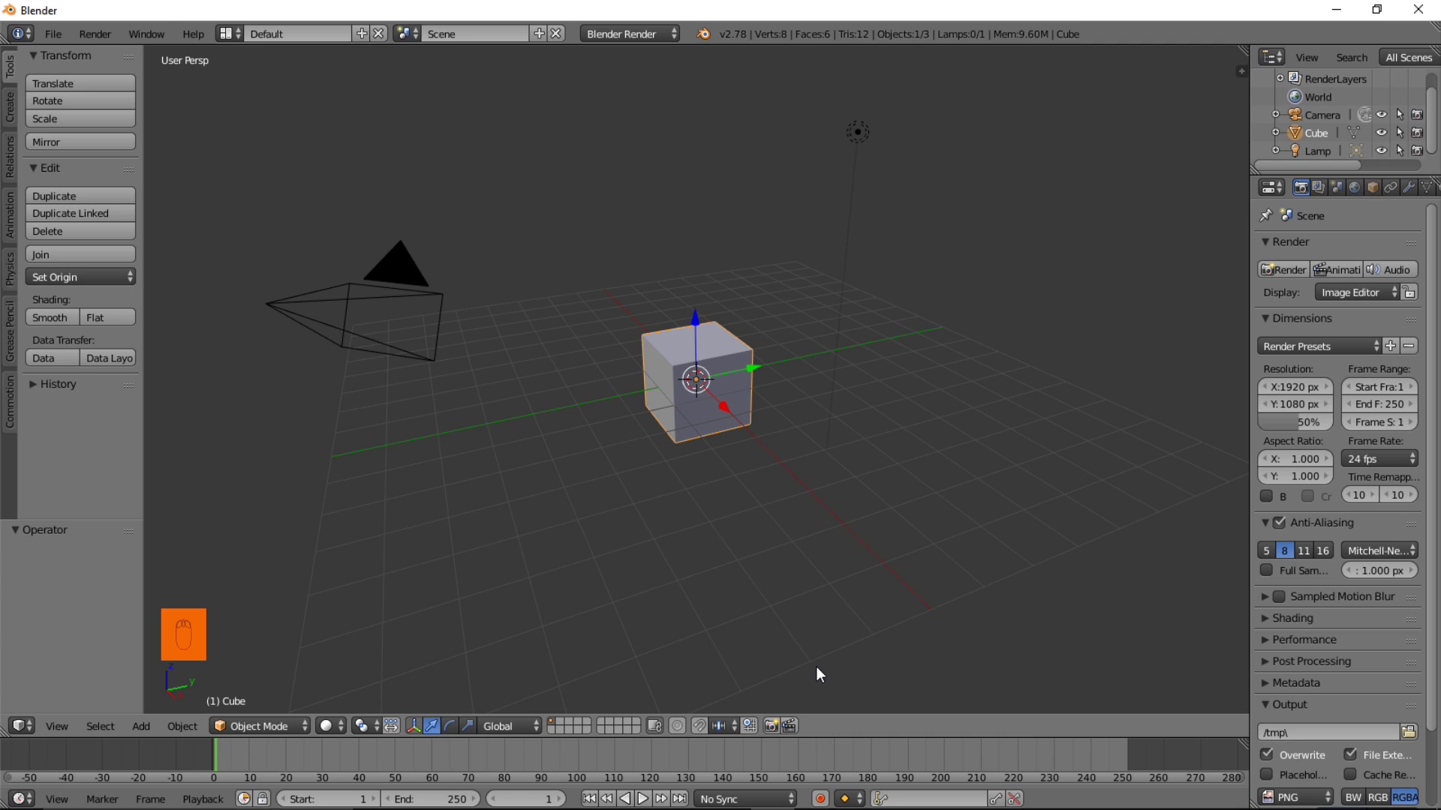
Delete the default cube and switch the viewport to top view
key(x)
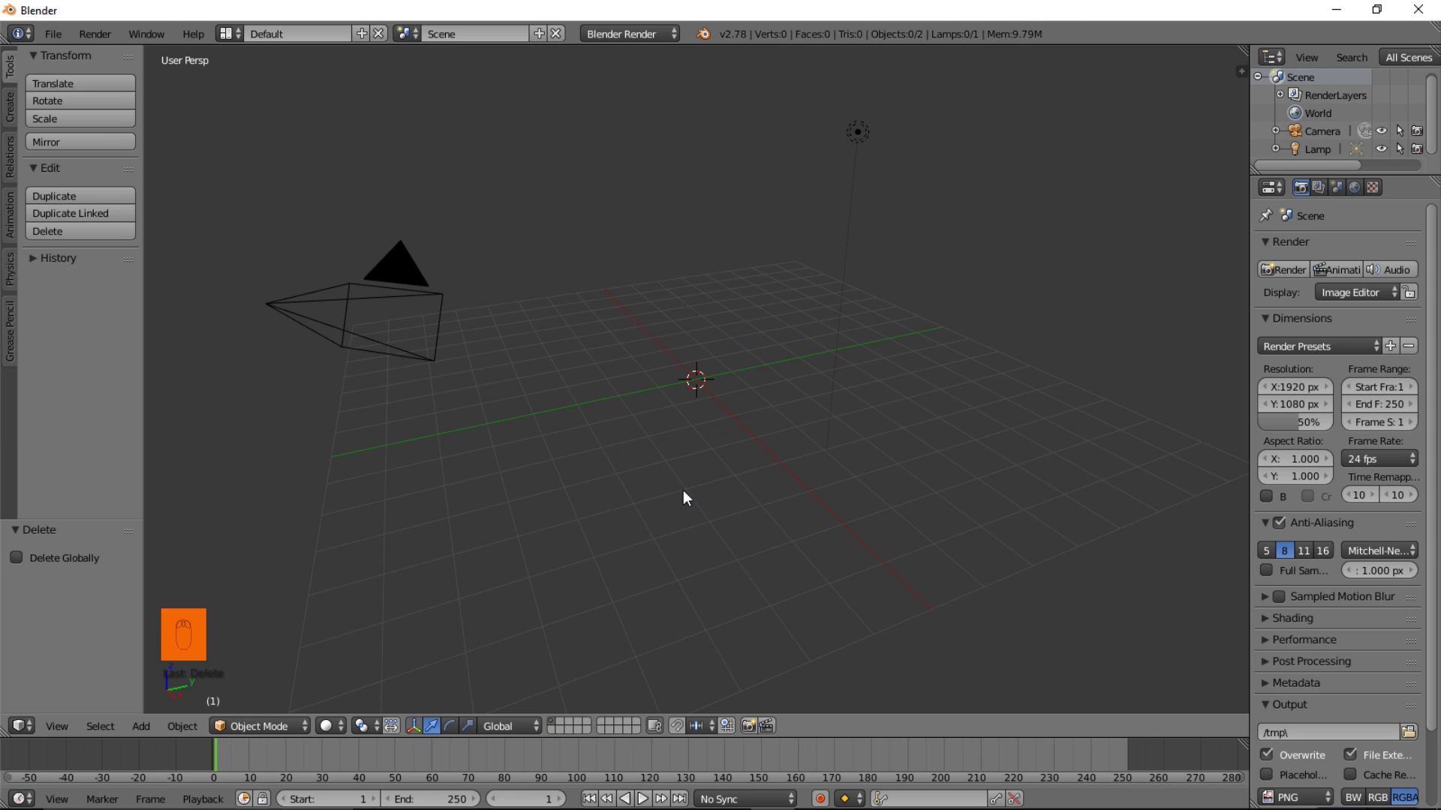
key(KP_7)
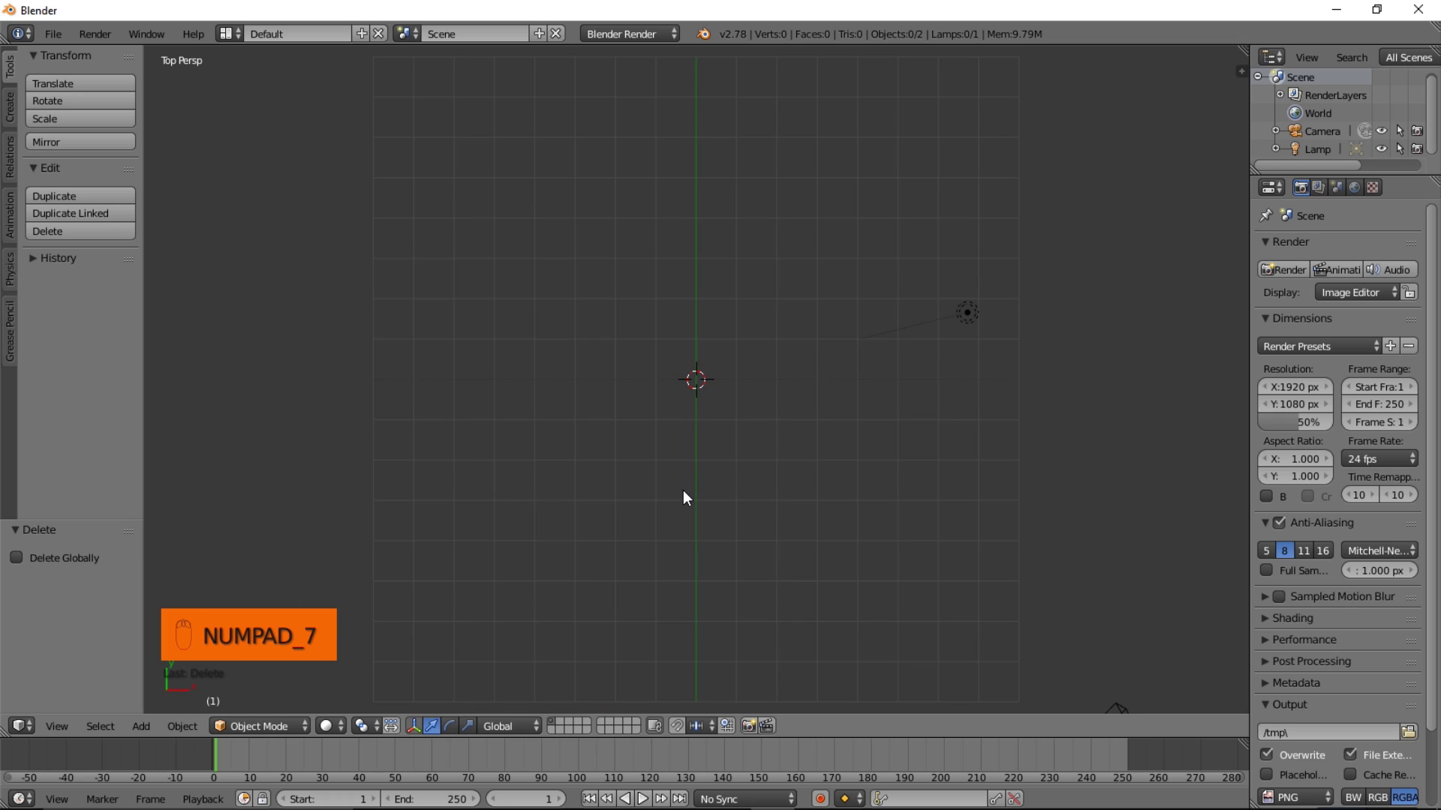
Align the camera to the top-down view and bring up the viewport Display settings
key(ctrl+alt+KP_0)
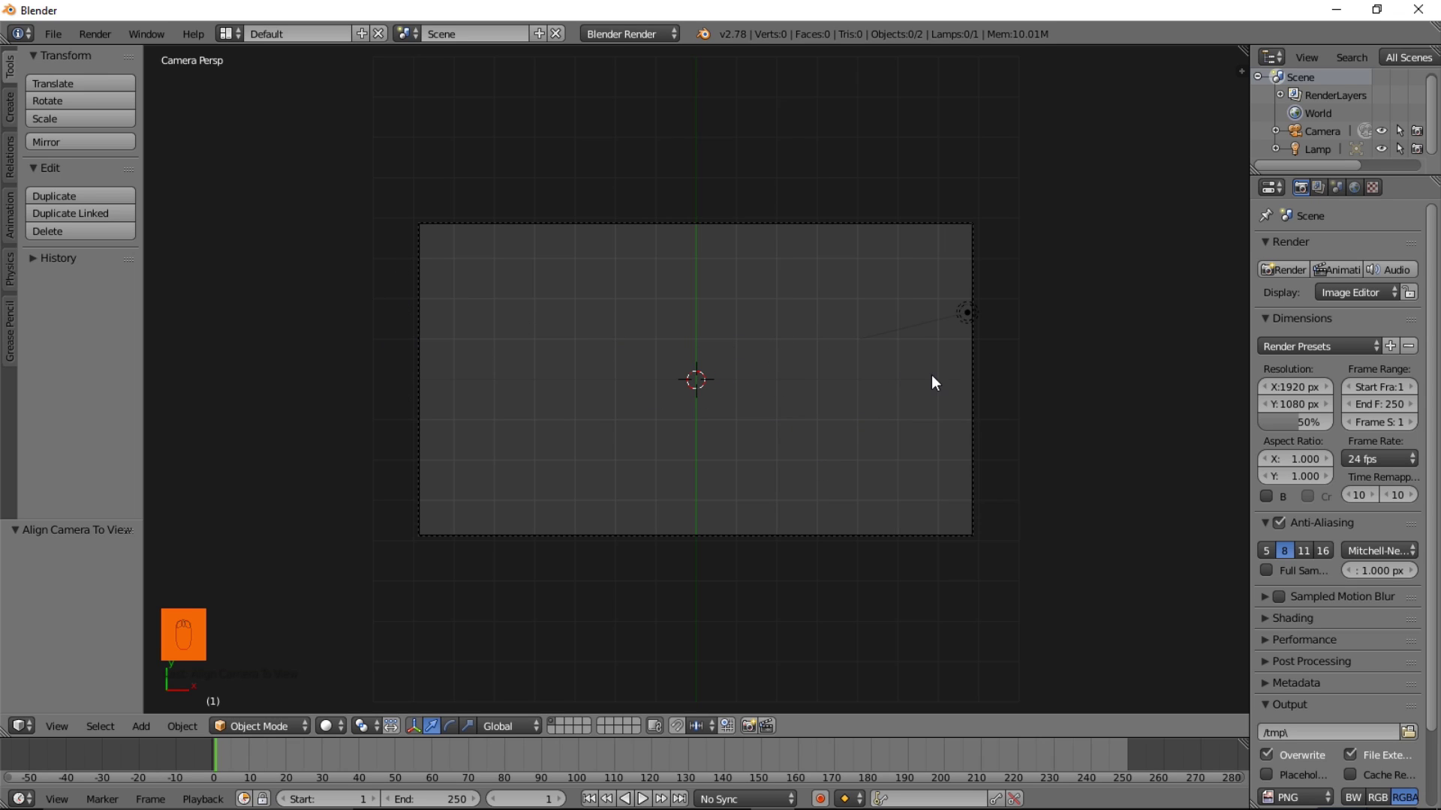
key(n)
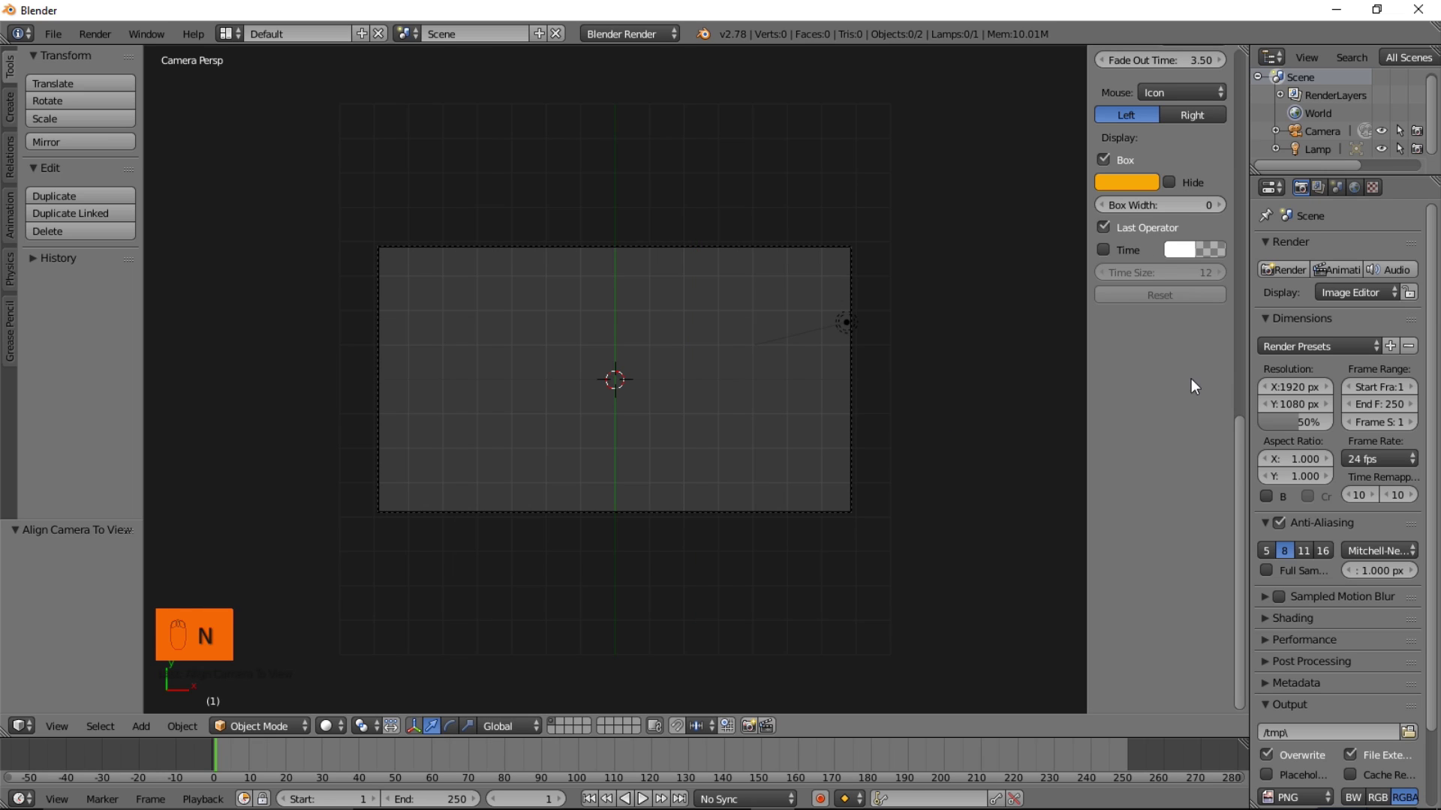
drag(1155, 435, 1146, 343)
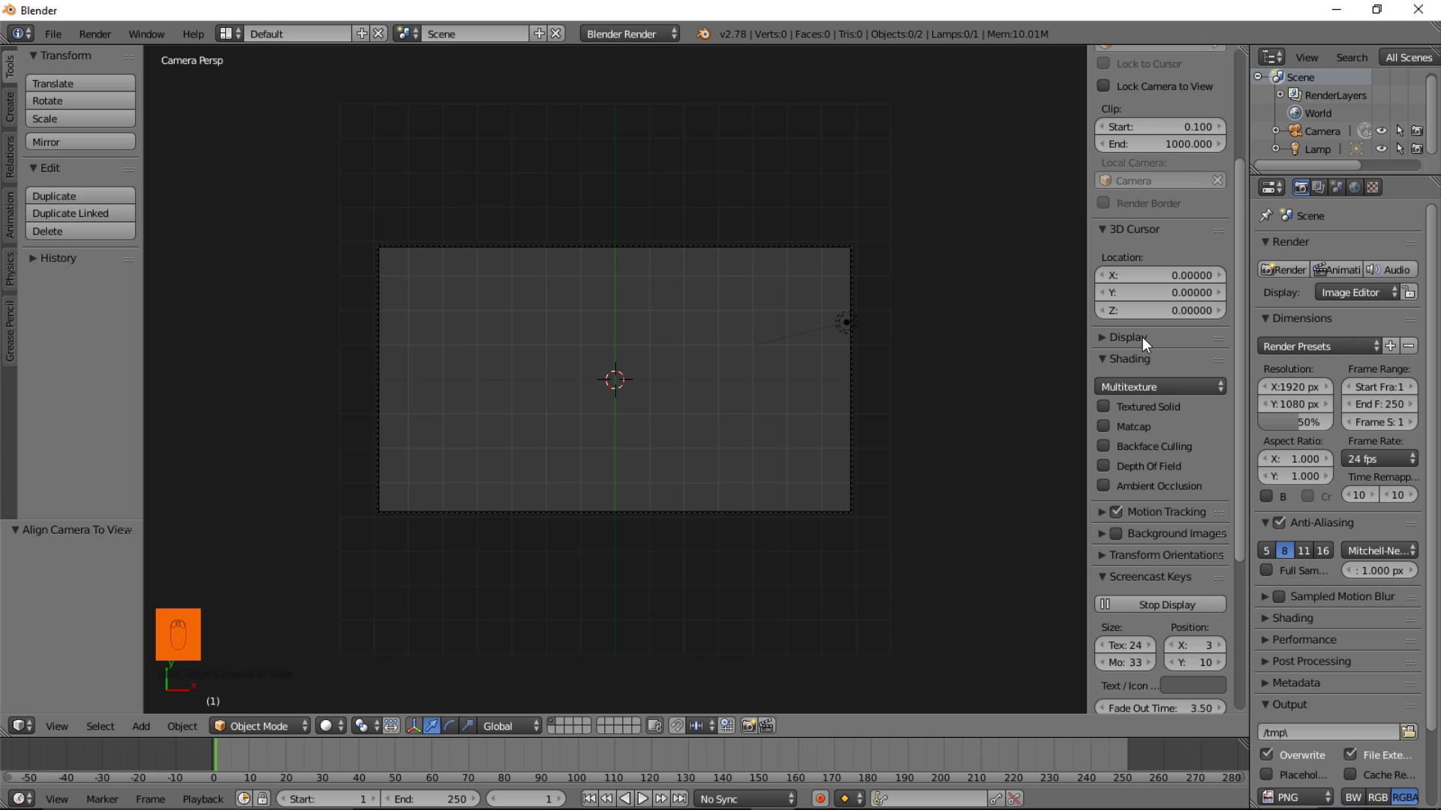
drag(1147, 344, 1096, 468)
Turn off the Grid Floor so the camera frame shows a plain background
drag(1114, 475, 1197, 477)
drag(1201, 476, 1213, 466)
drag(1193, 474, 981, 516)
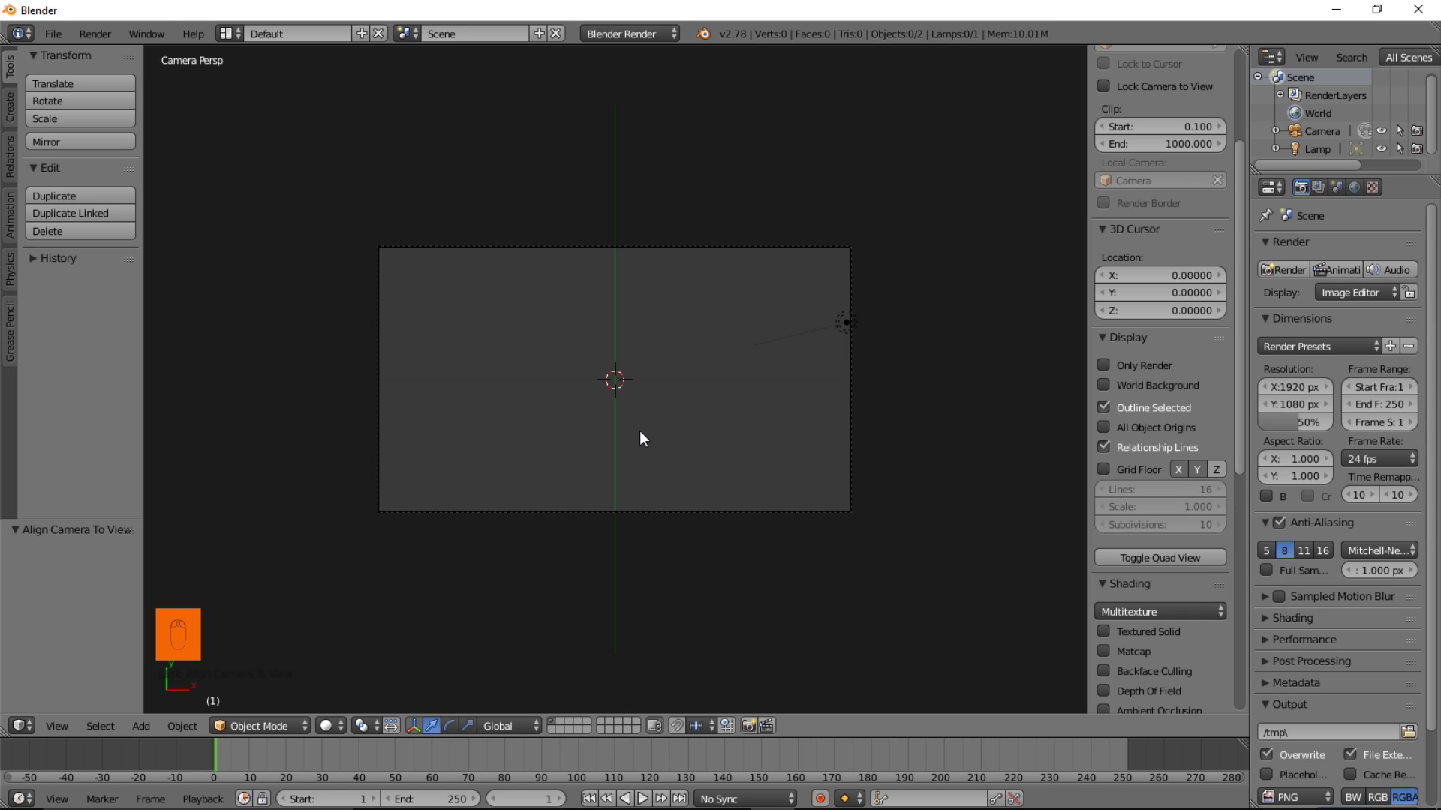
Add a text object and replace its default word with a single '-' dash
key(shift+a)
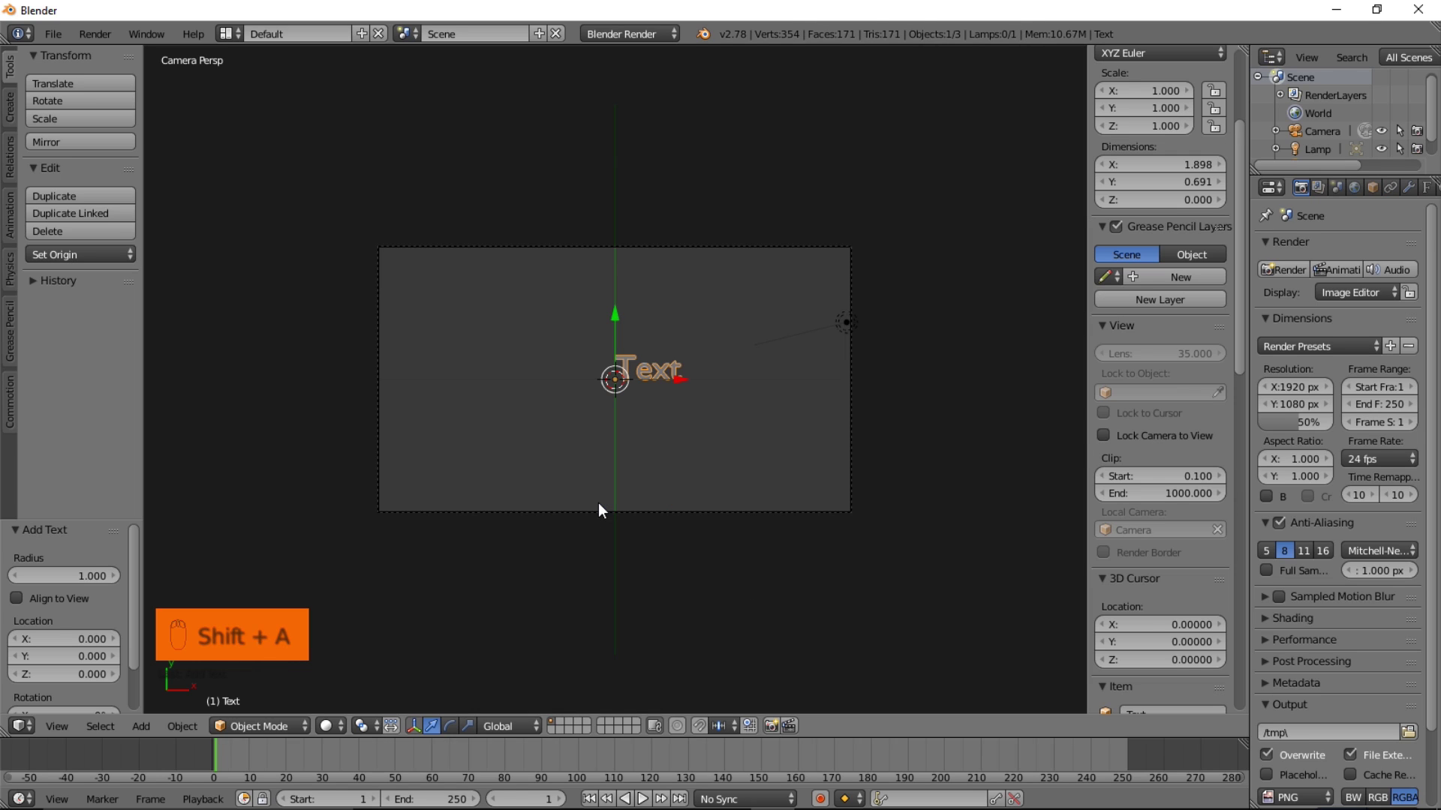
key(Tab)
key(BackSpace)
key(BackSpace)
key(BackSpace)
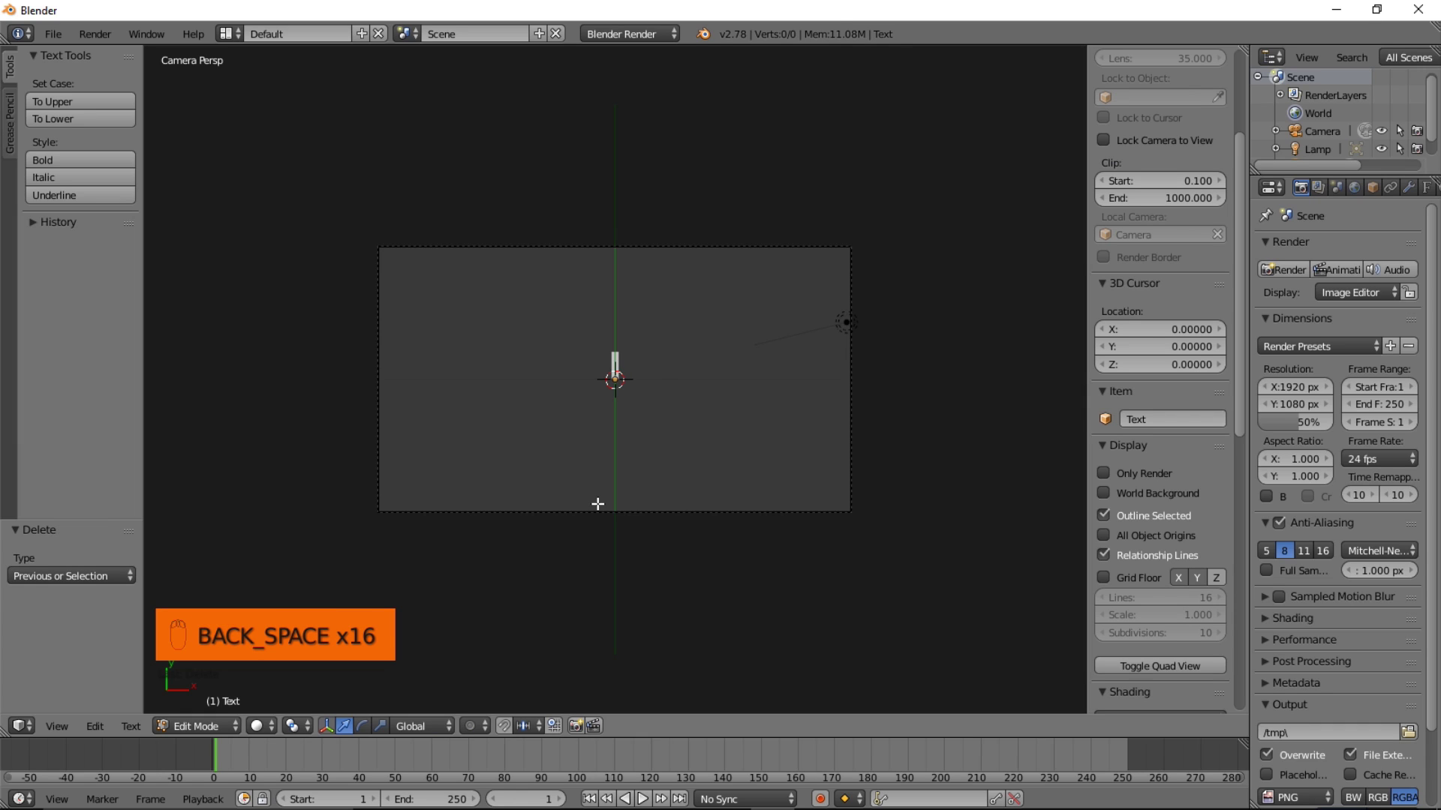
key(-)
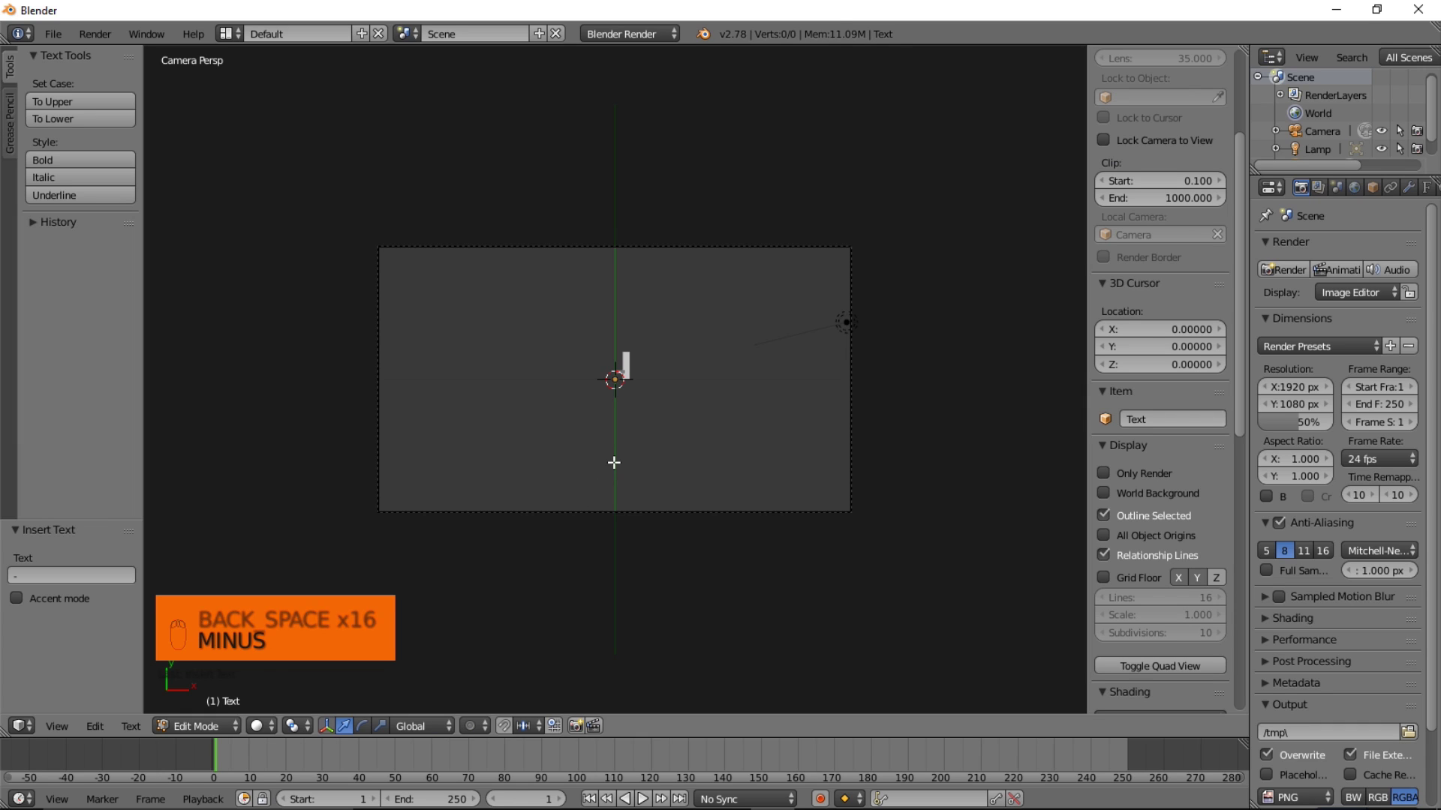
key(Tab)
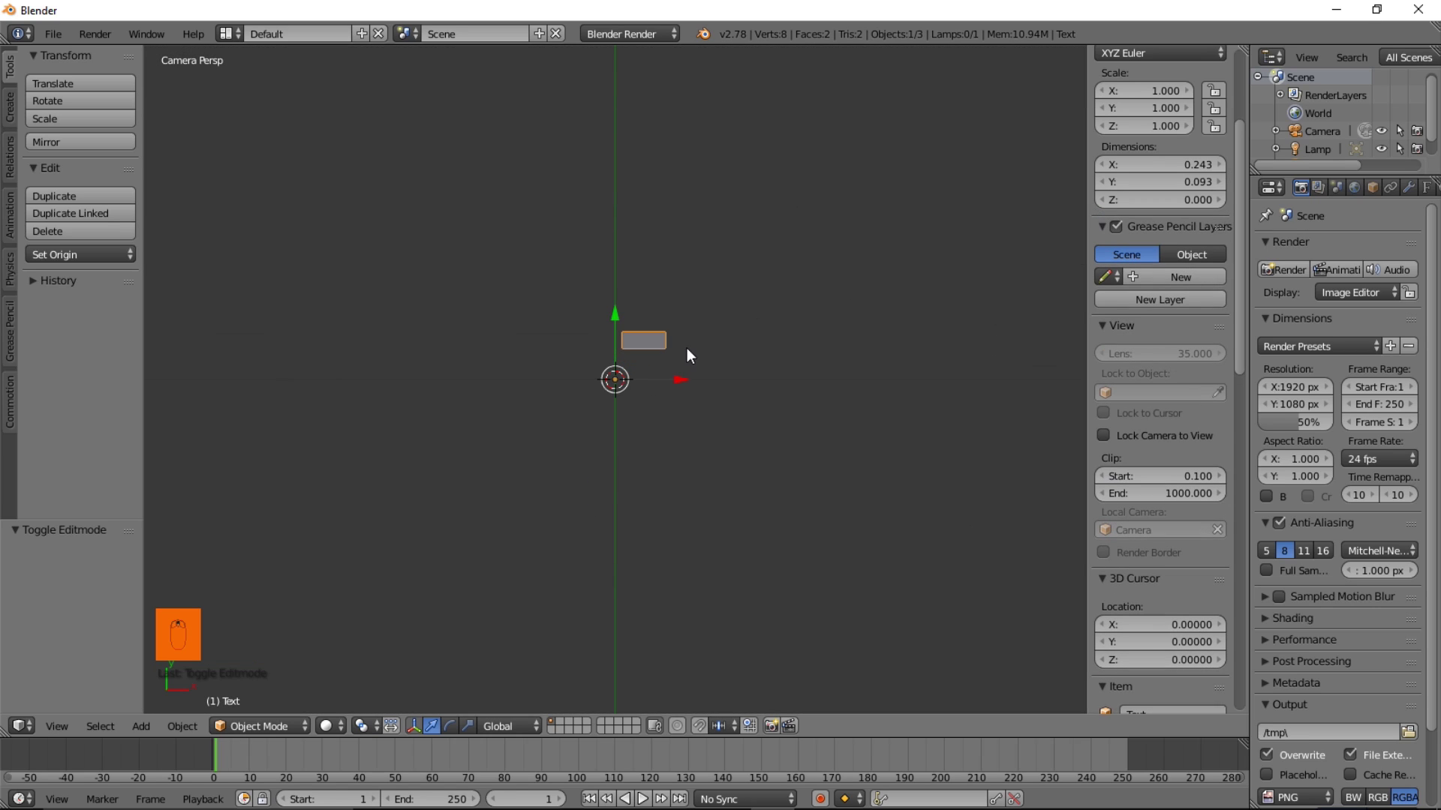
Re-frame the viewport on the small dash inside the camera view
middle_click(683, 363)
middle_click(640, 358)
drag(640, 359, 608, 395)
middle_click(608, 395)
middle_click(658, 347)
drag(652, 403, 709, 453)
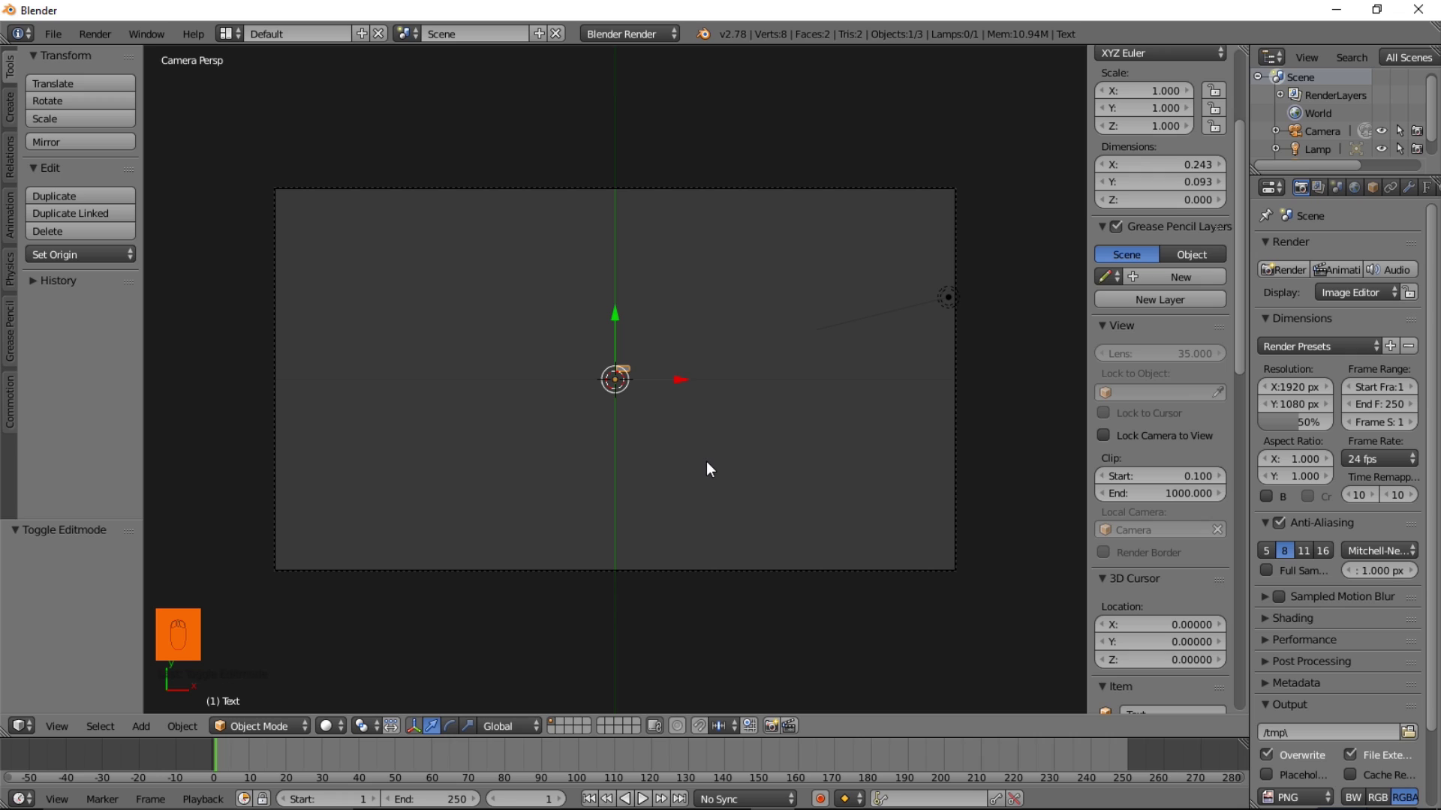
middle_click(1395, 284)
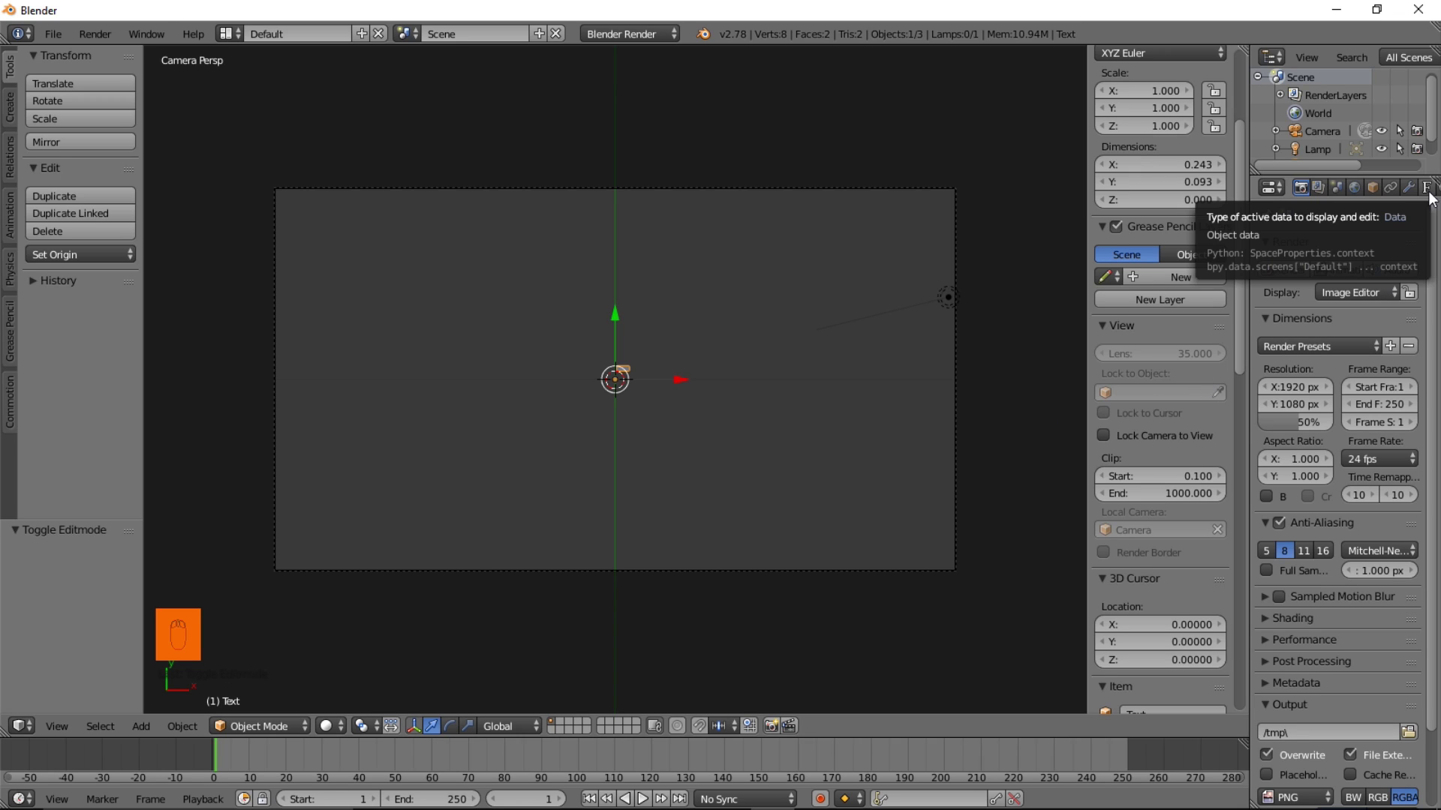
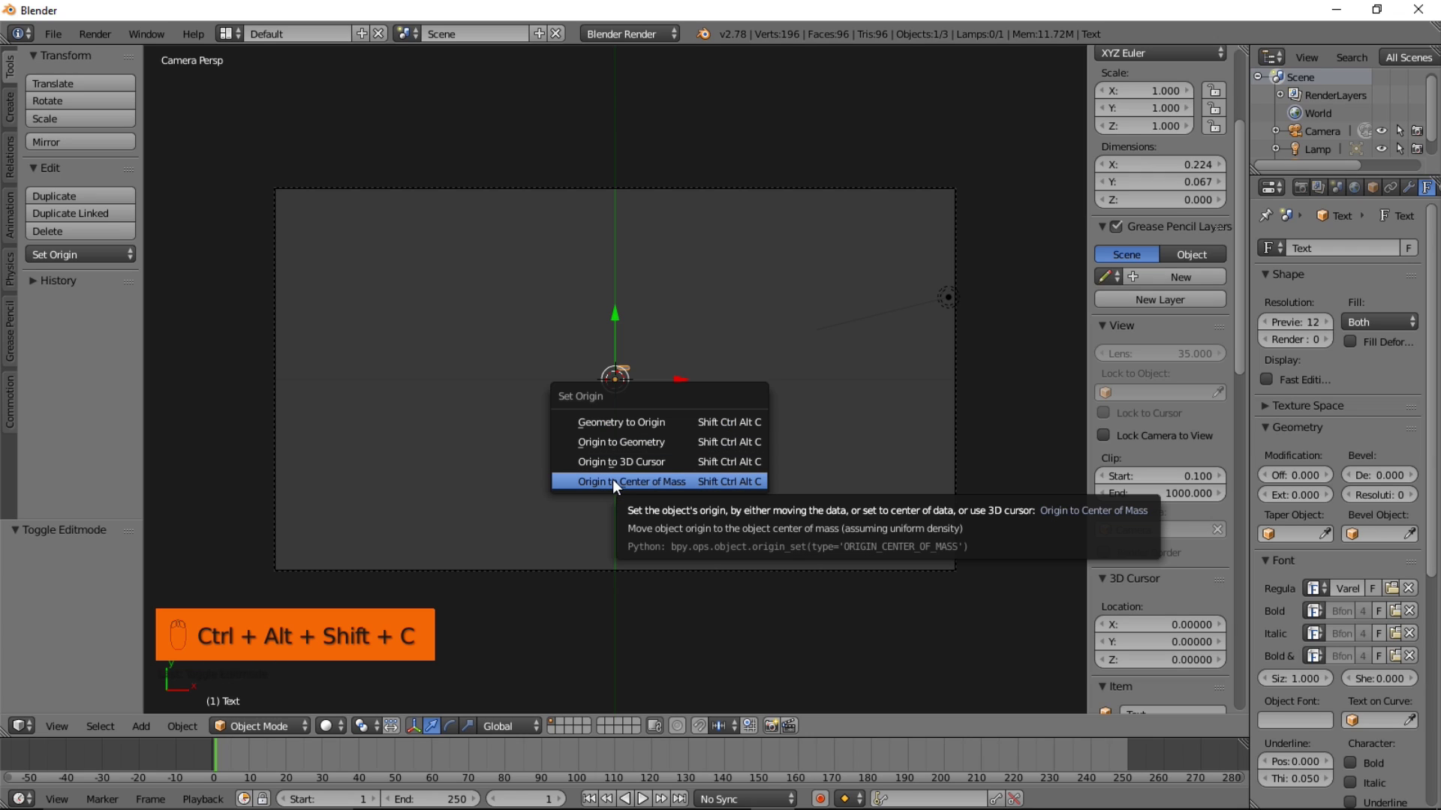
Set the dash's origin to its centre of mass
middle_click(619, 381)
middle_click(648, 369)
drag(620, 392, 671, 316)
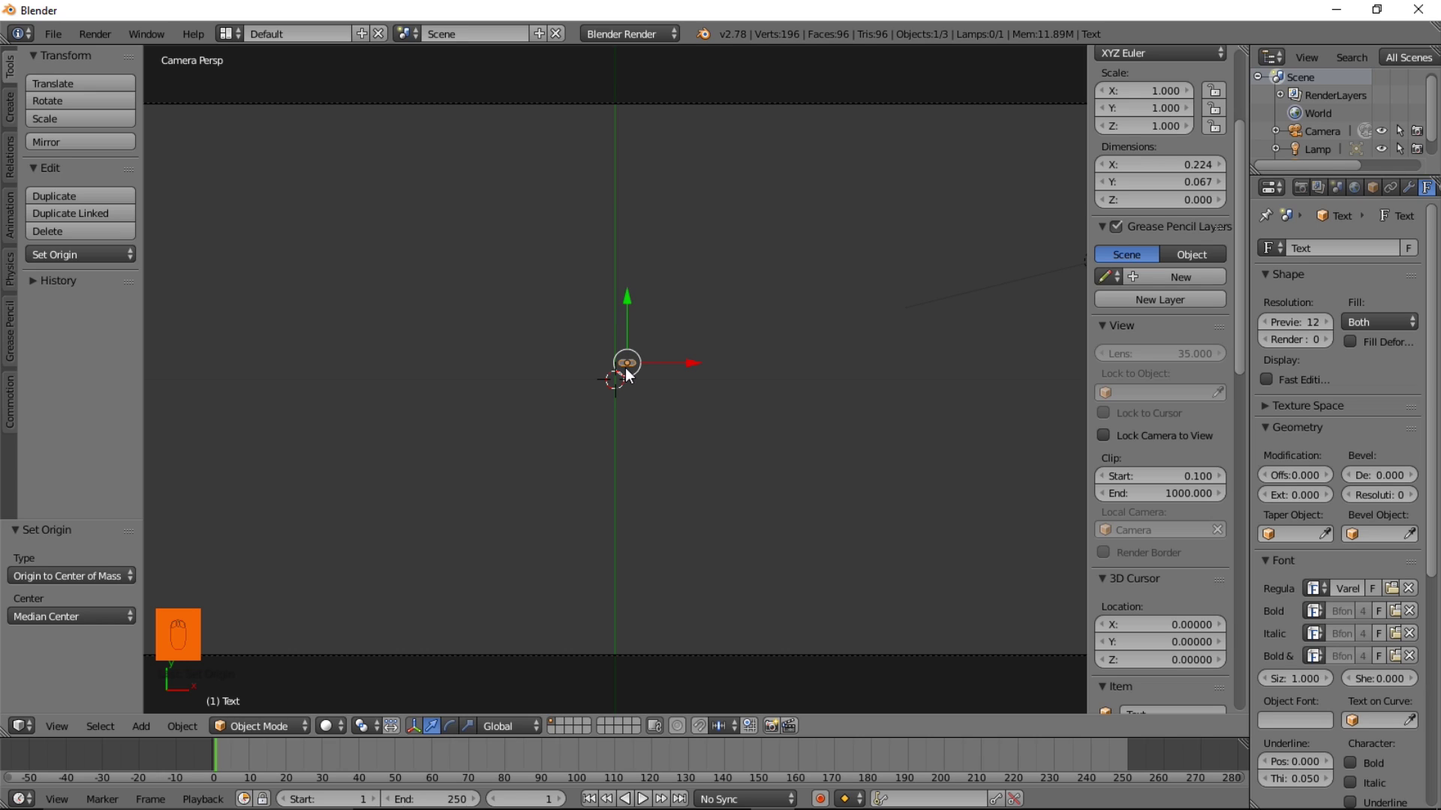
Clear the dash's location to the world centre and scale it up about ten times
key(alt+g)
middle_click(689, 411)
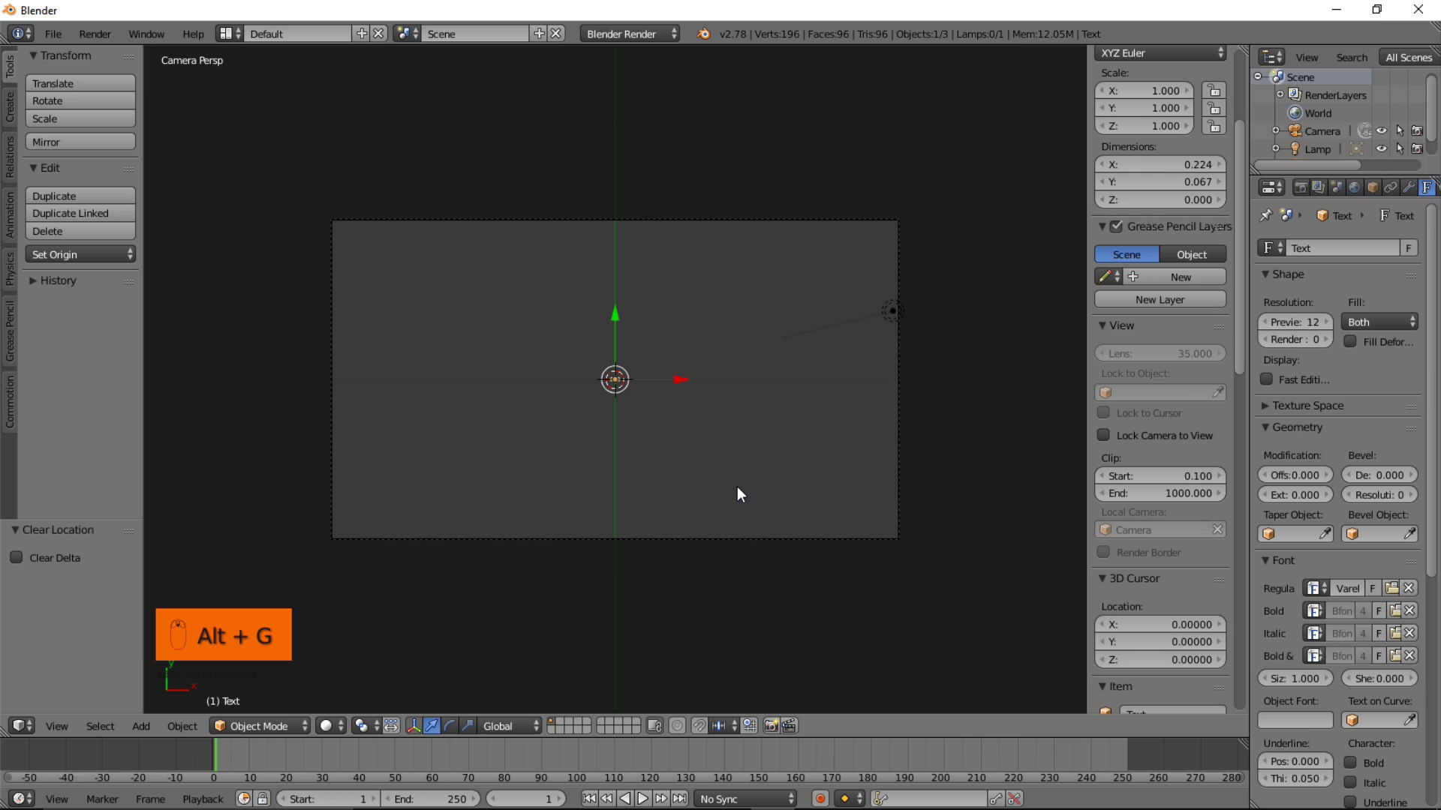
key(s)
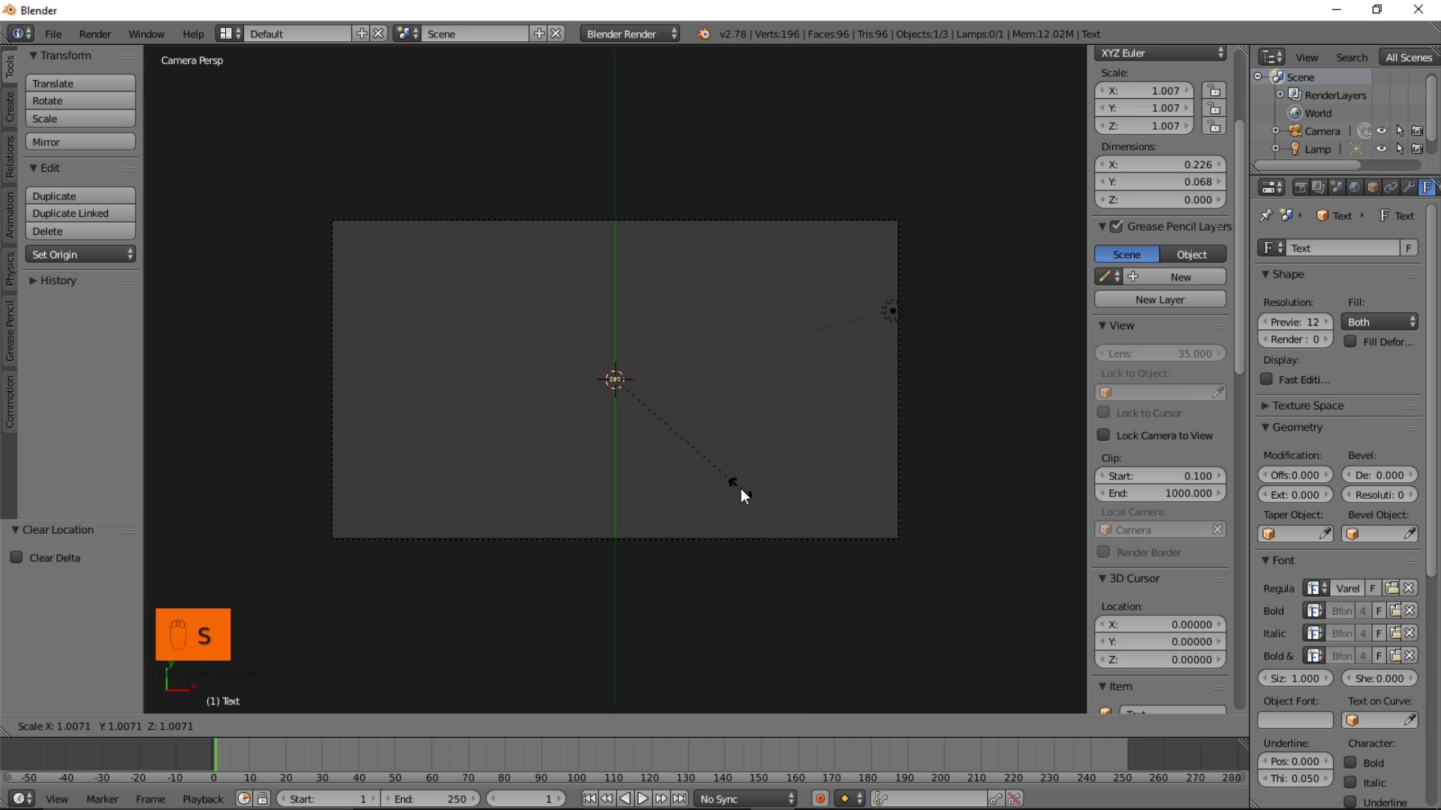
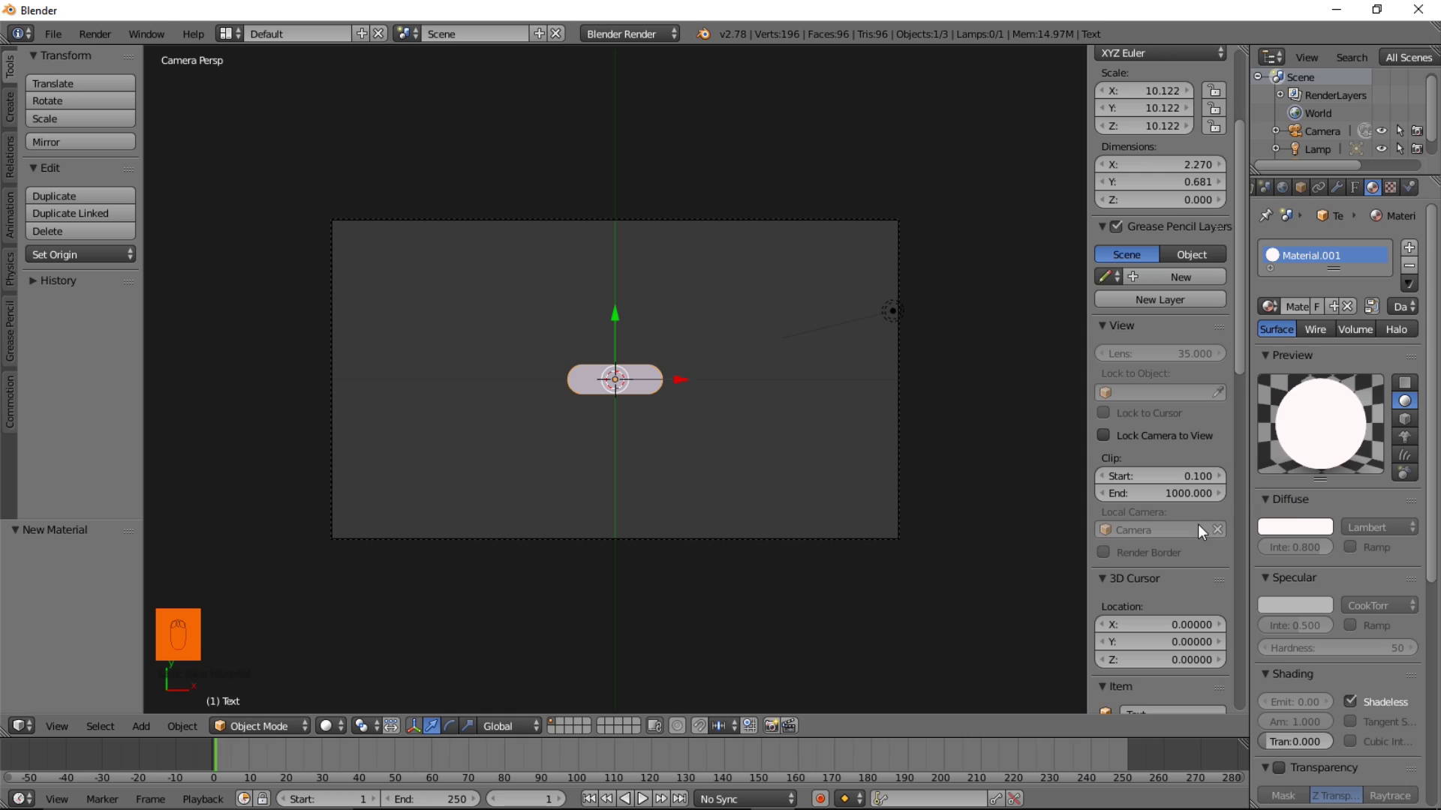
Give the dash a new near-white shadeless material
drag(332, 728, 624, 466)
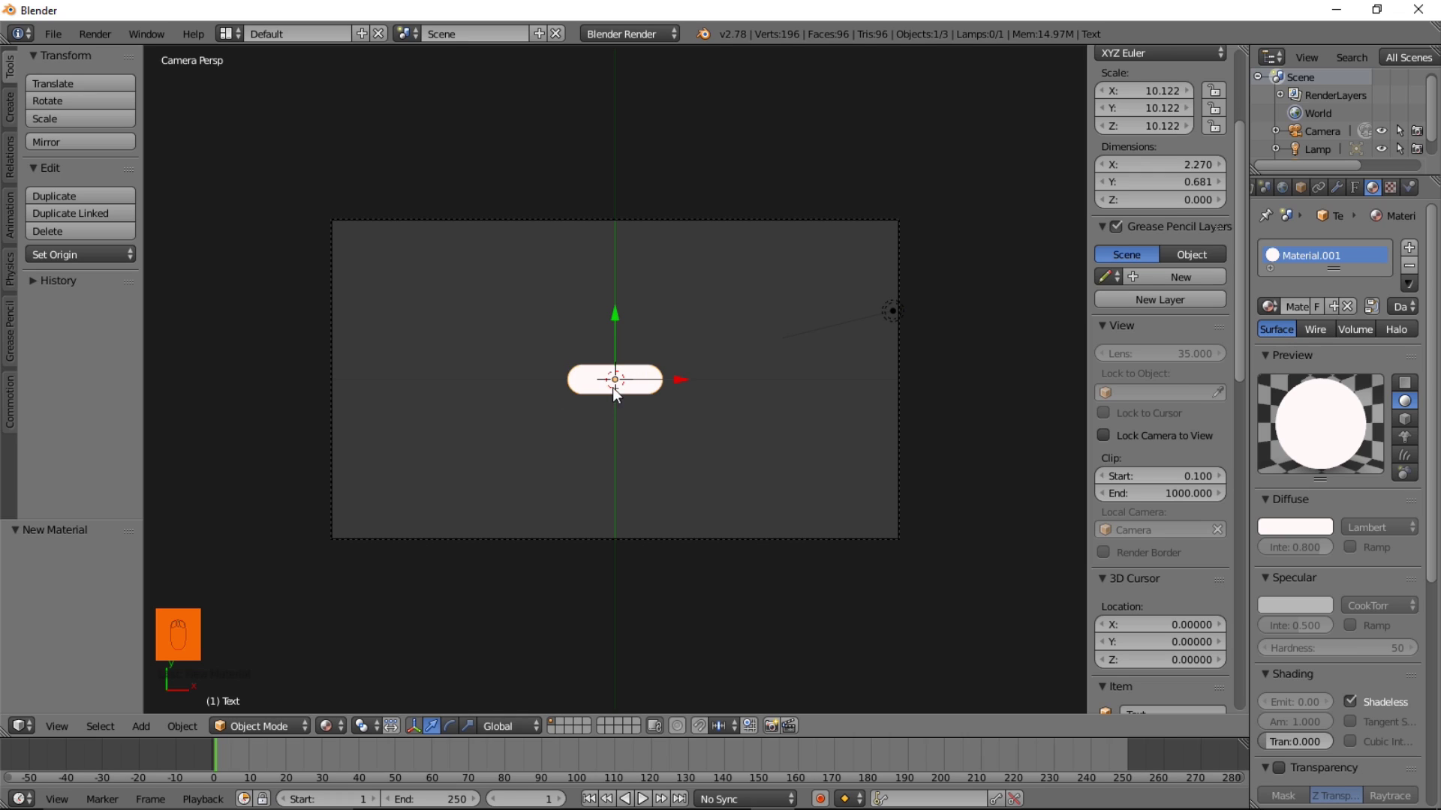
Add a plane mesh to the scene
key(shift+a)
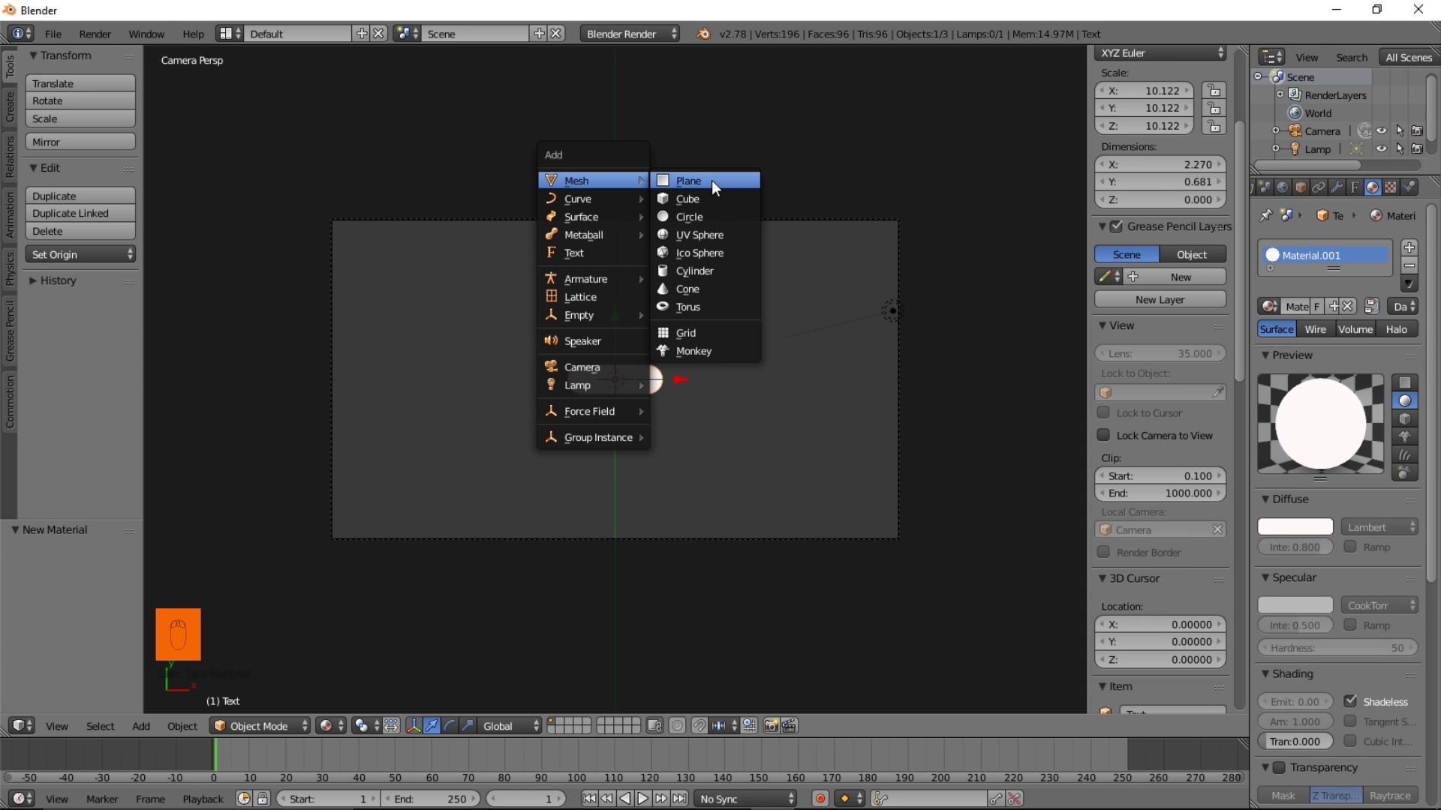
drag(1312, 304, 1373, 646)
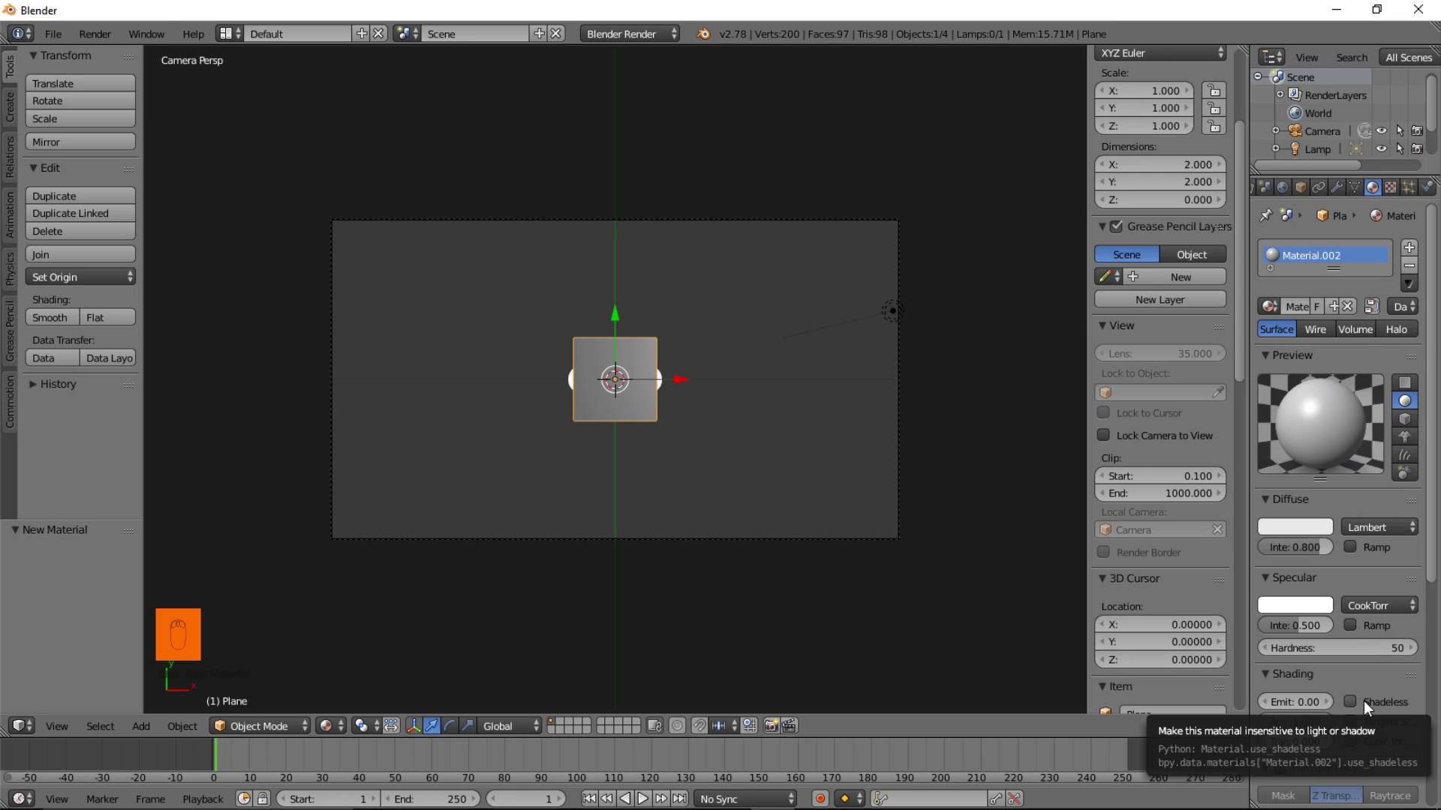
Give the plane a shadeless material tinted dark purple
drag(1368, 707, 1309, 533)
drag(1309, 533, 1325, 402)
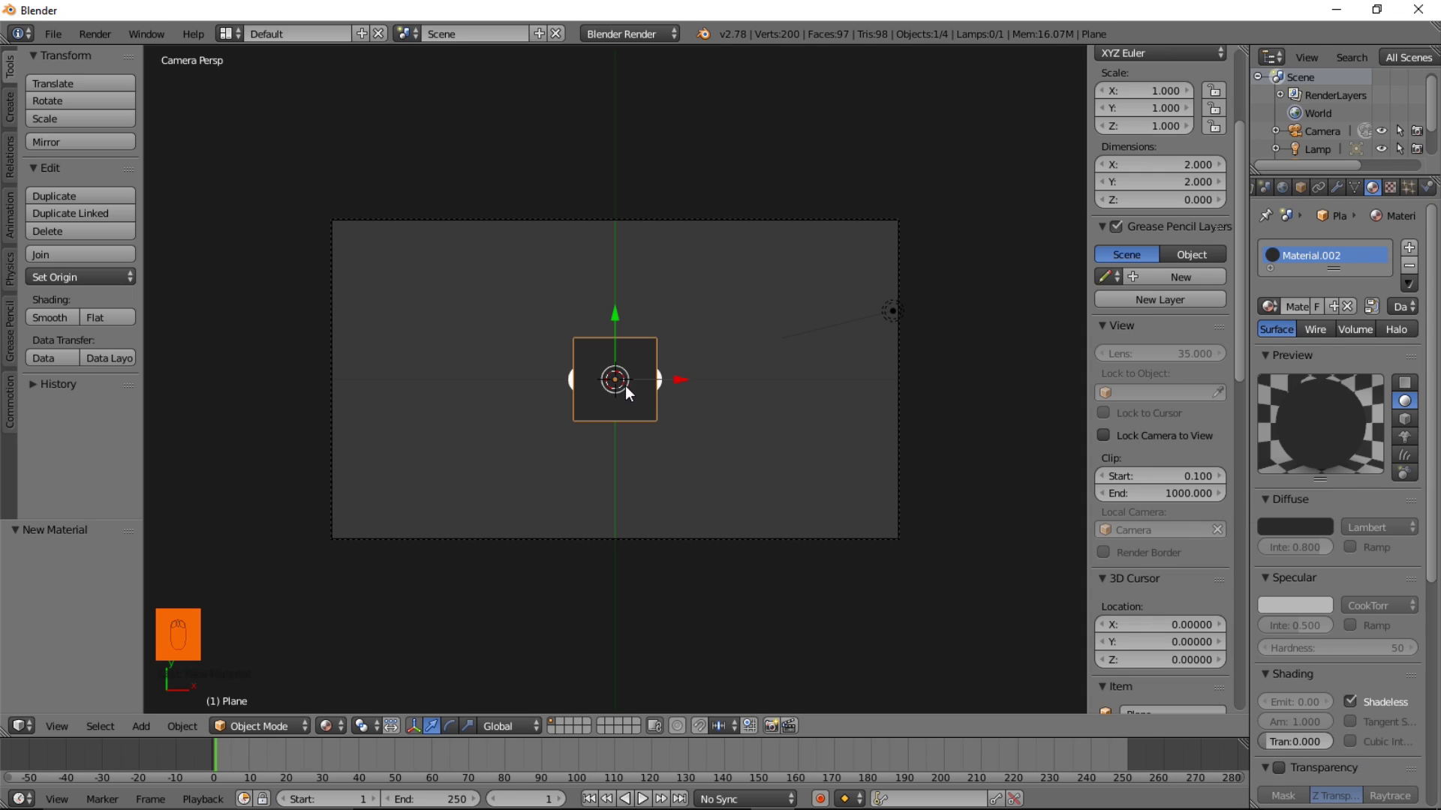
drag(1310, 525, 1283, 358)
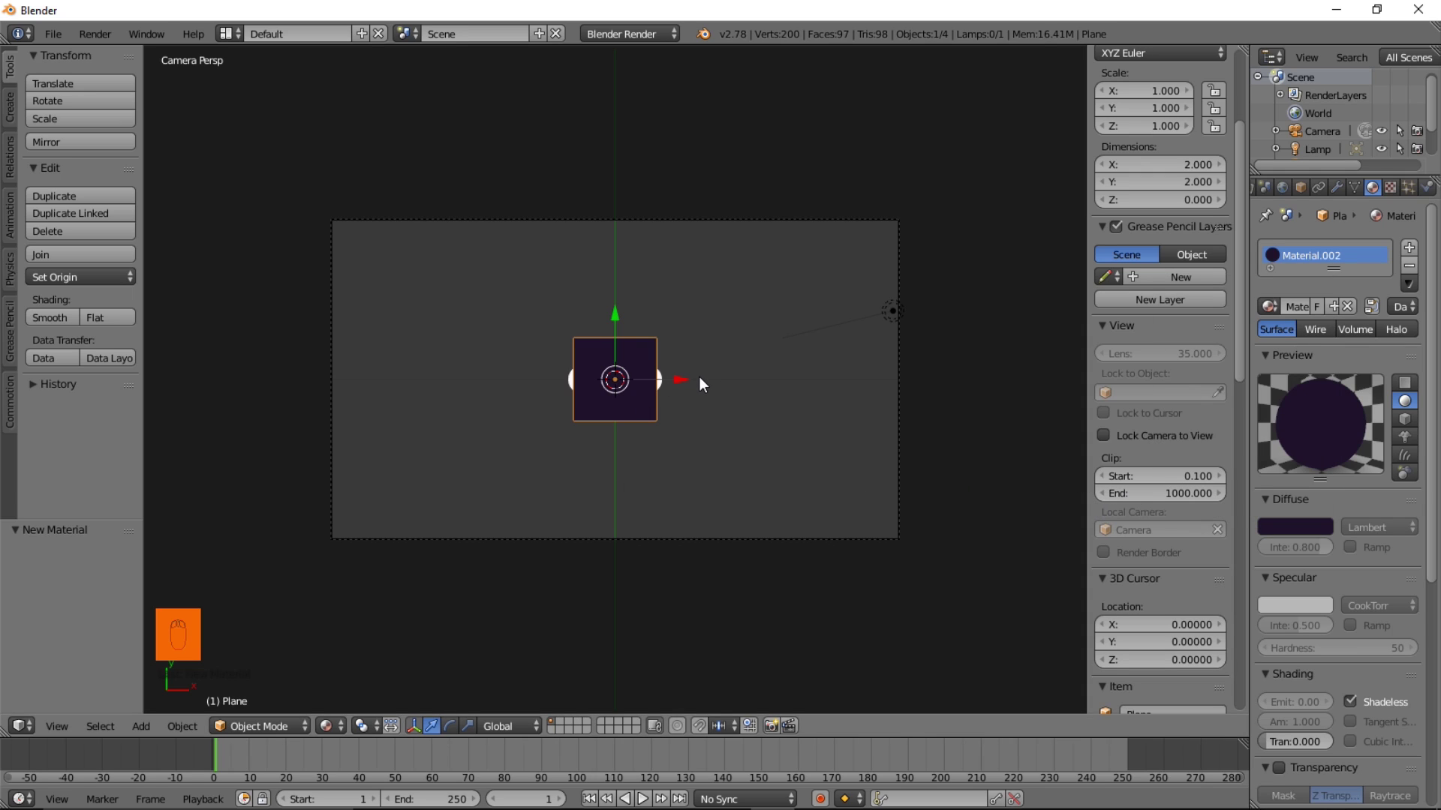
Move the plane down below the dash and scale it about fifteenfold to fill the frame
key(g)
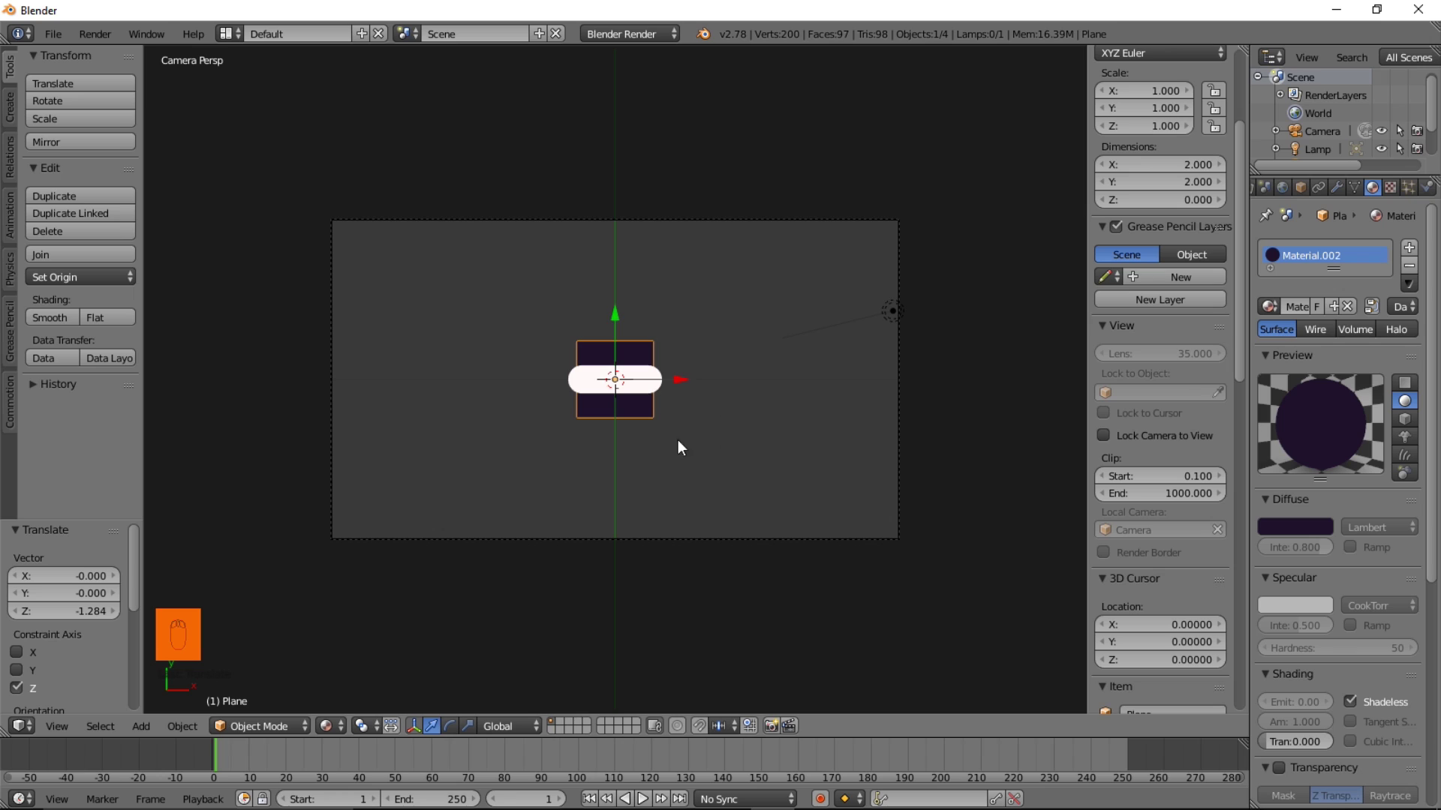
key(s)
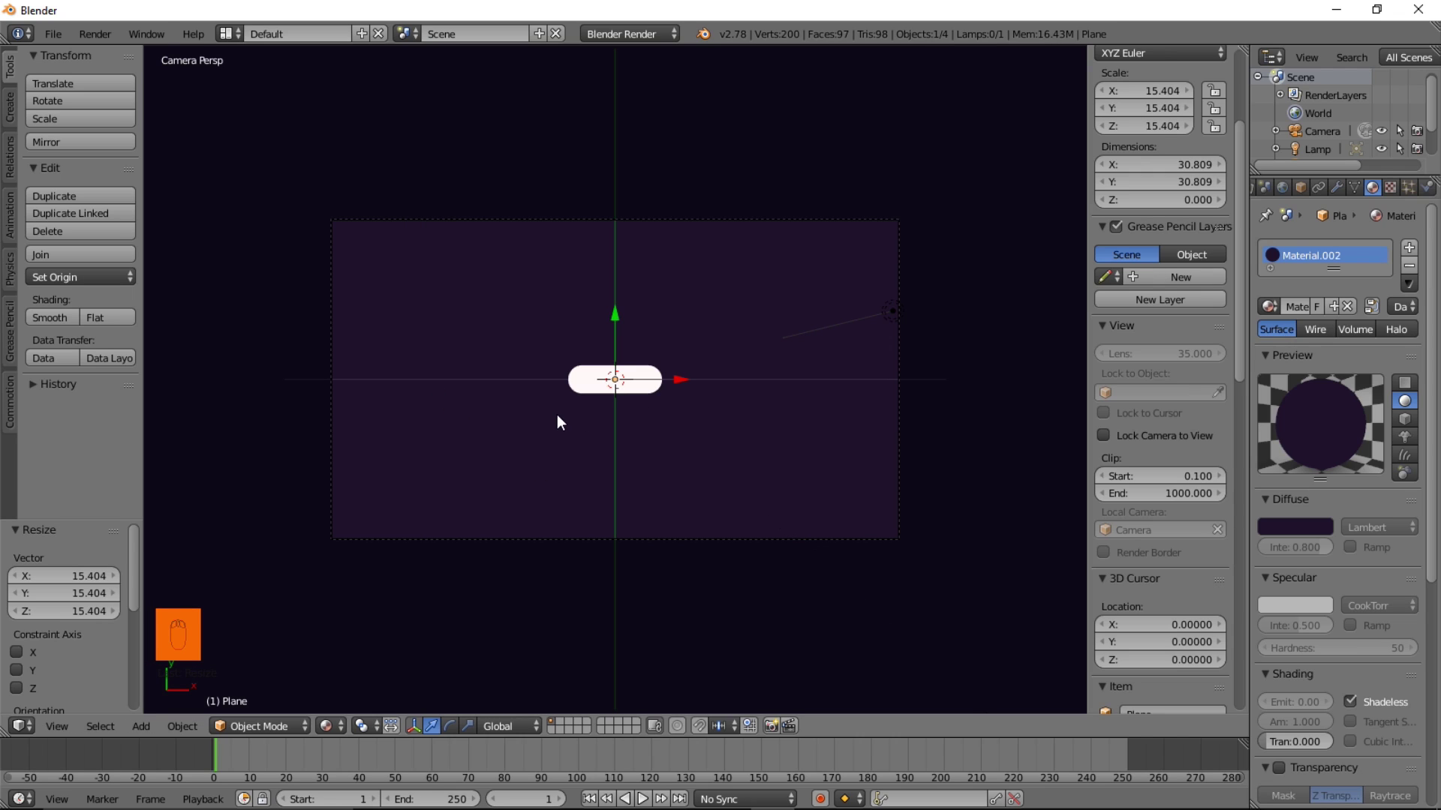
Toggle off the X and Y axis lines in the viewport Display section
middle_click(570, 429)
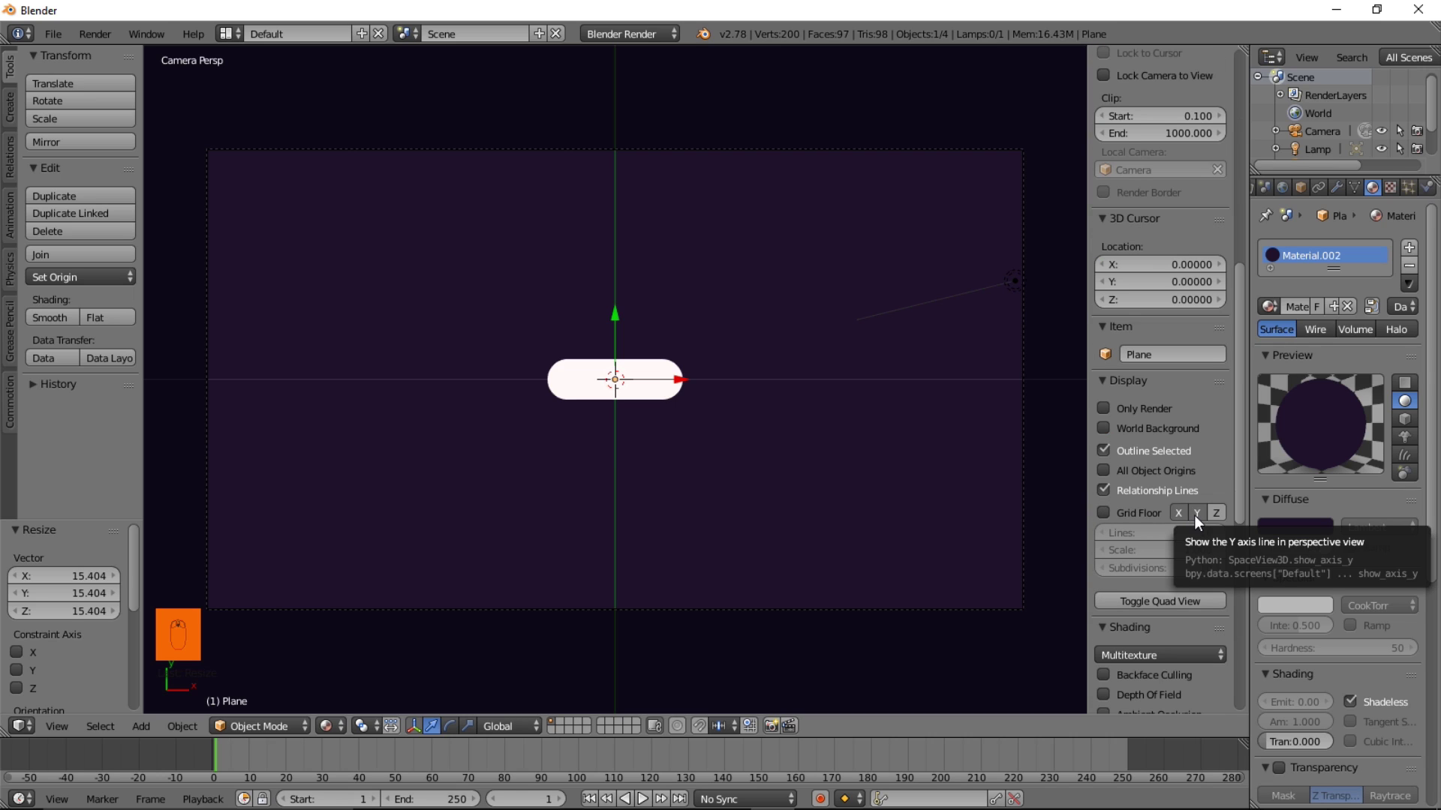
drag(1198, 521, 1245, 517)
middle_click(1156, 528)
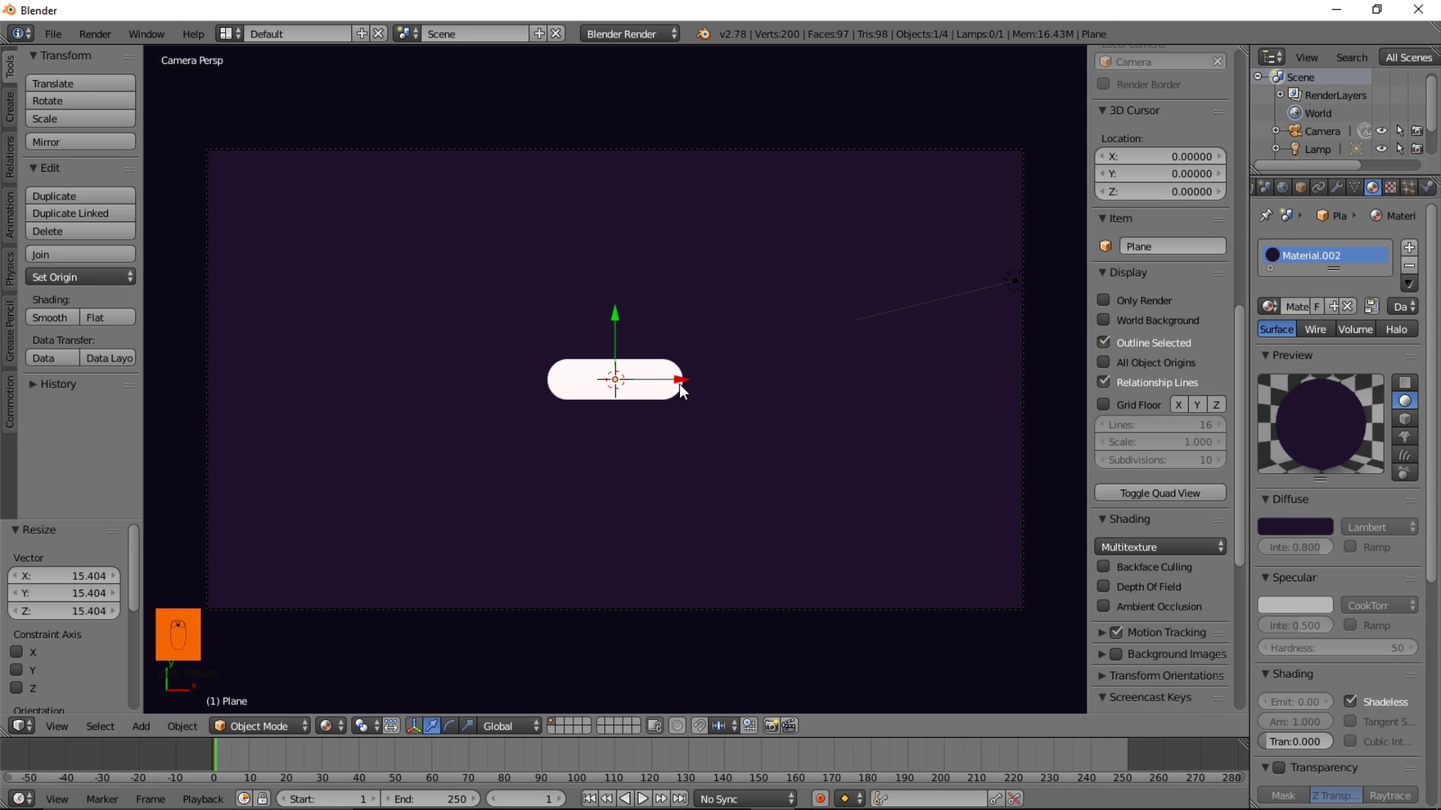
drag(749, 327, 711, 363)
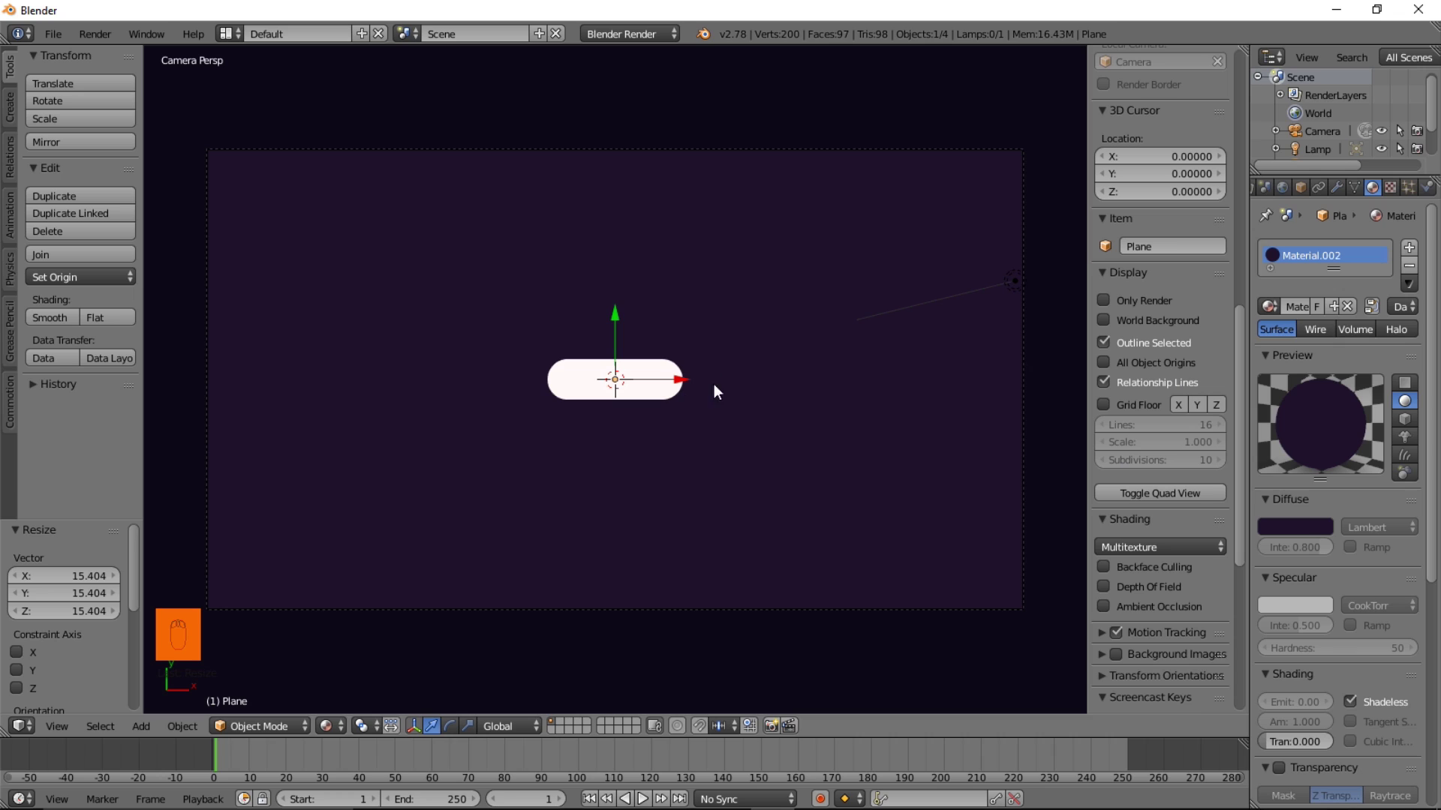
drag(806, 351, 598, 388)
middle_click(606, 388)
Select the white dash and duplicate it, parking the copy to the left of the frame
right_click(642, 372)
right_click(603, 368)
middle_click(753, 396)
key(shift+d)
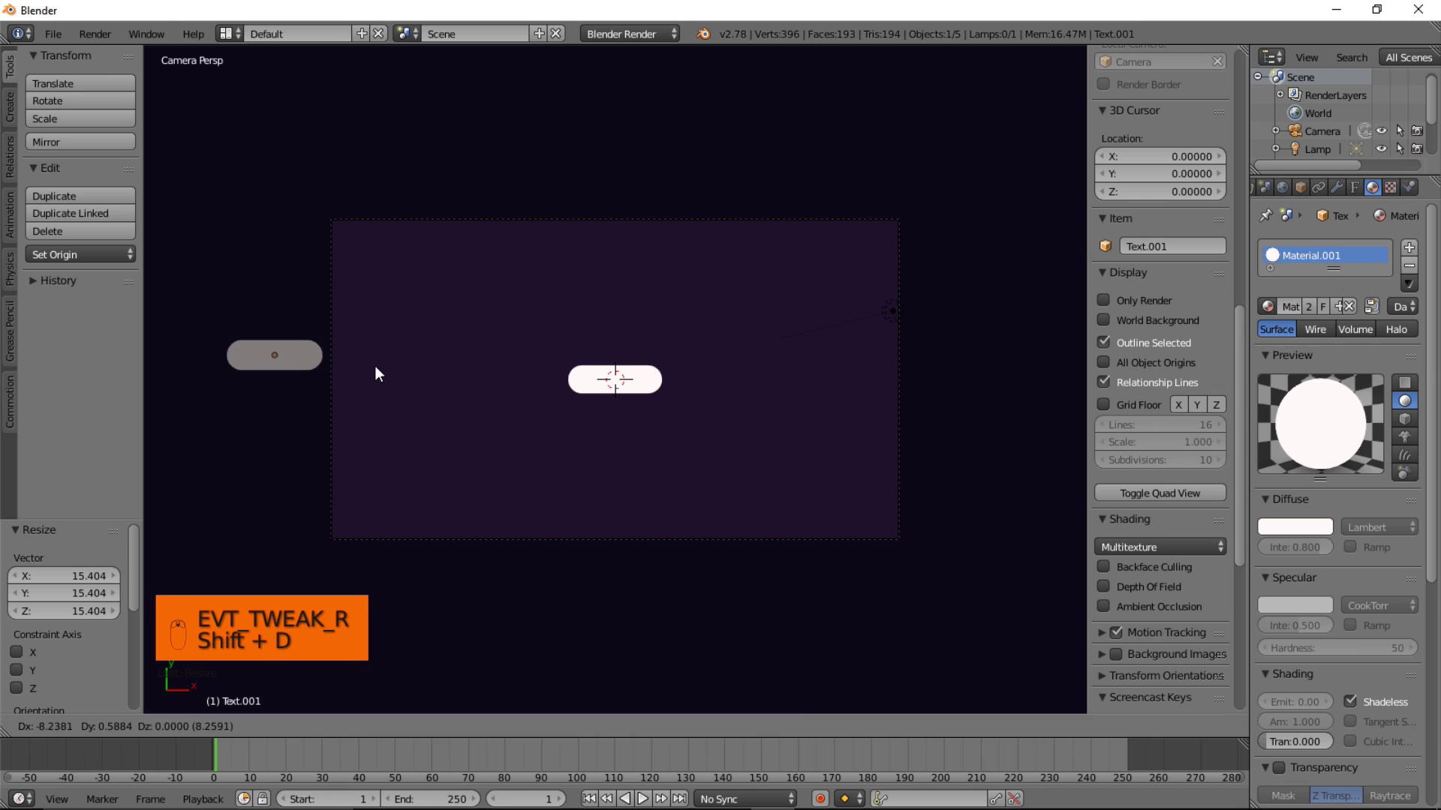
middle_click(331, 372)
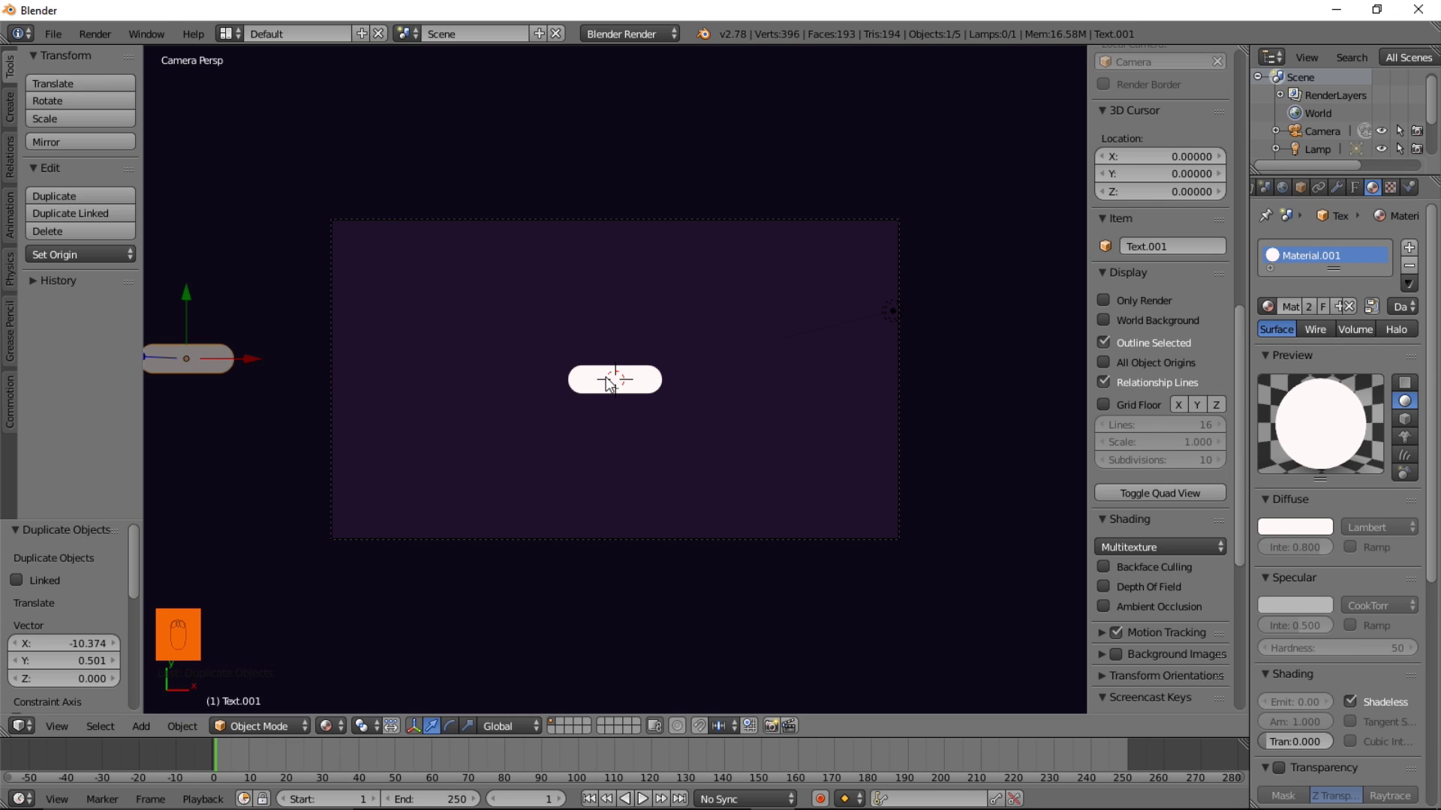
Convert the original text dash into a curve with Alt+C
drag(608, 382, 607, 382)
key(alt+c)
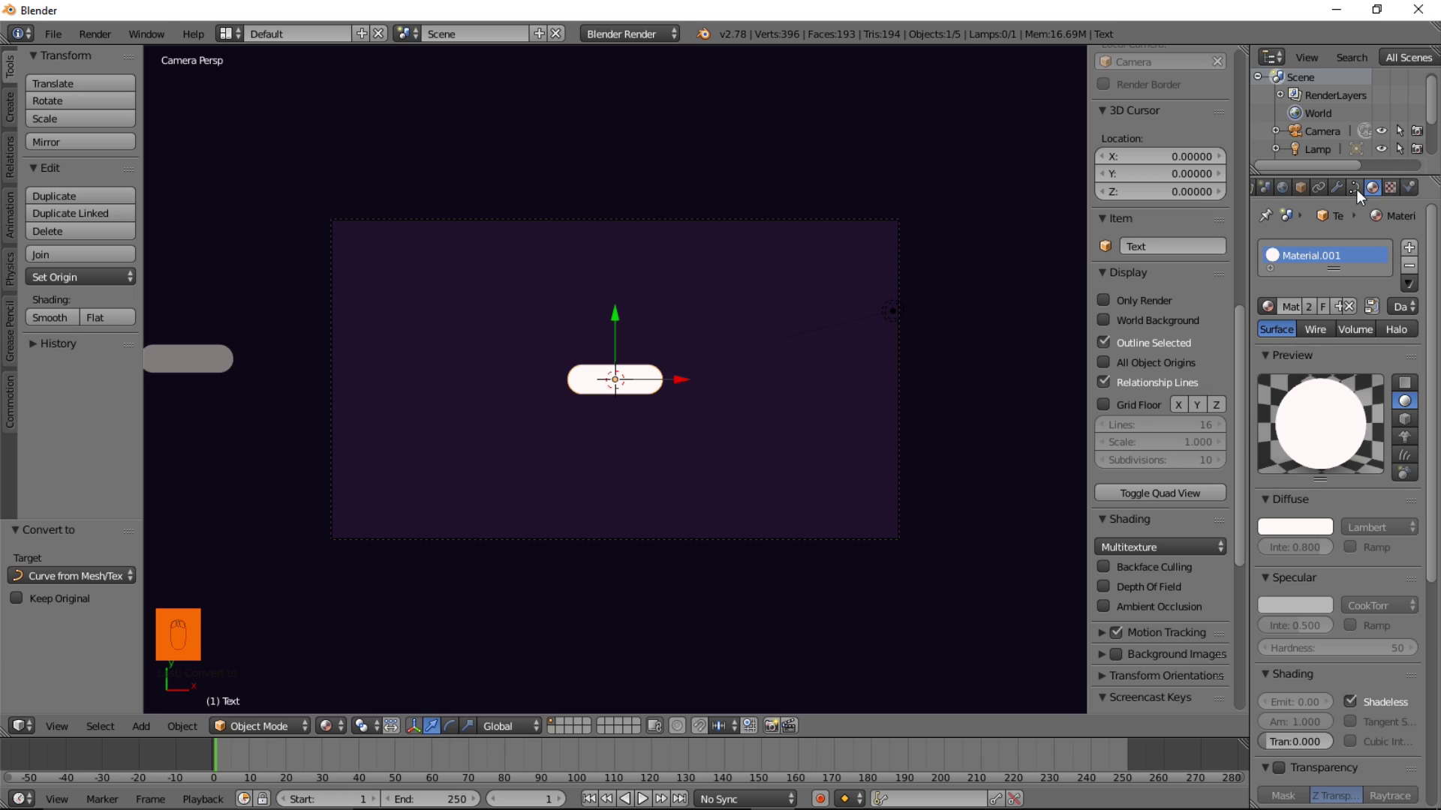
Scroll the curve data panel down to the Shape Keys section
drag(1361, 196, 1312, 513)
text(Object: Convert to)
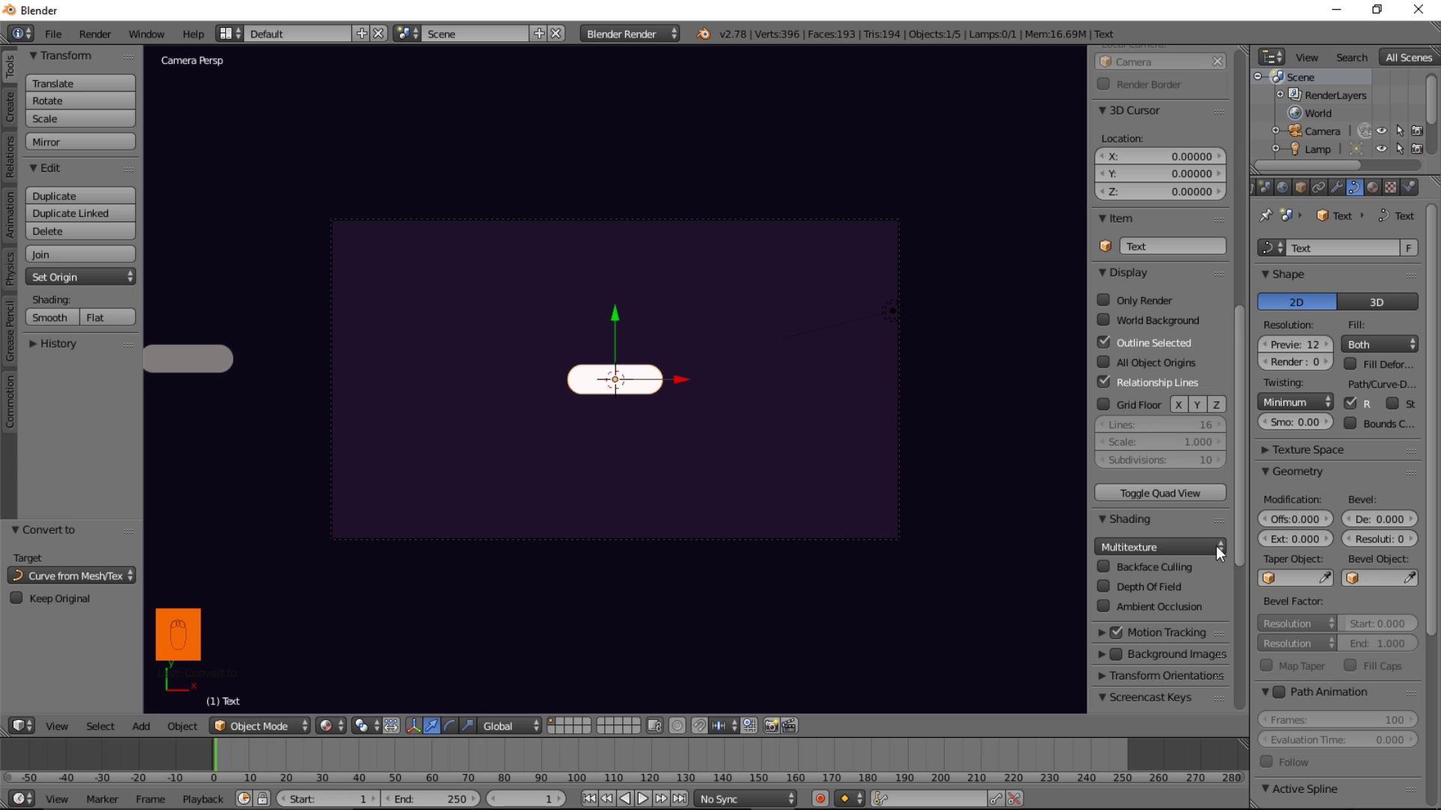
drag(1399, 524, 1350, 727)
drag(1418, 736, 1414, 445)
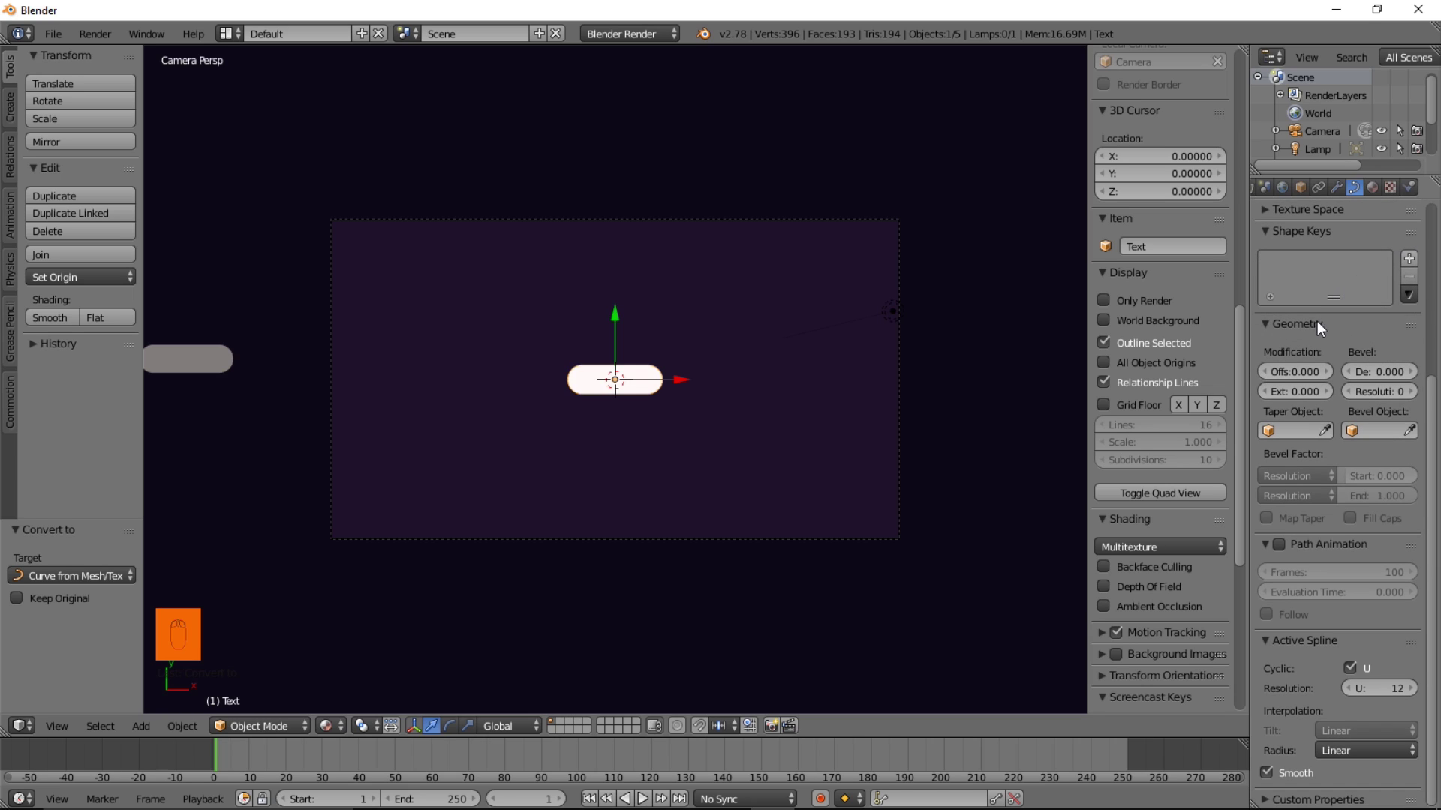
Add Basis, Key 1 and Key 2 shape keys and make Key 1 active
drag(1415, 257, 1314, 293)
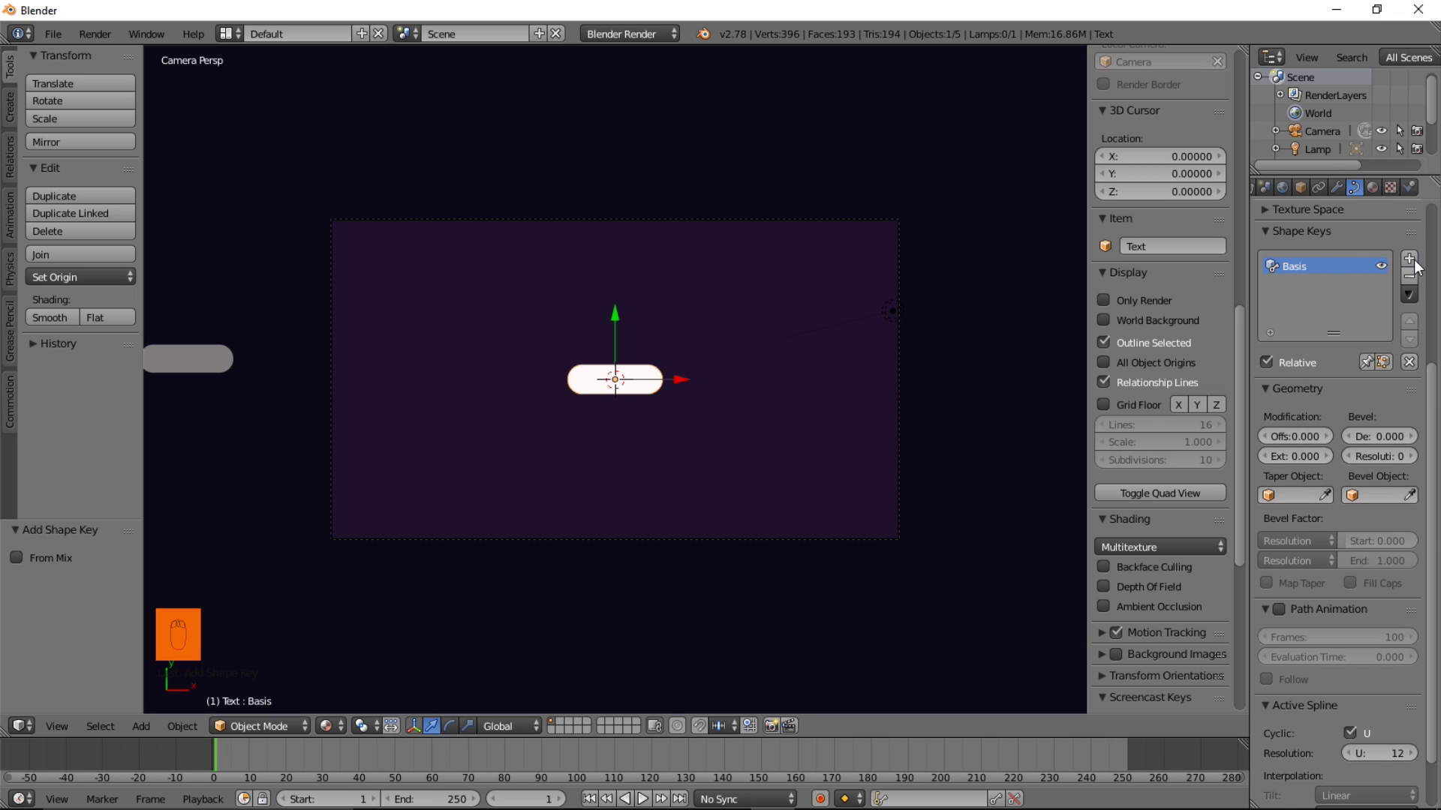
drag(1415, 268, 1414, 268)
drag(1411, 272, 899, 457)
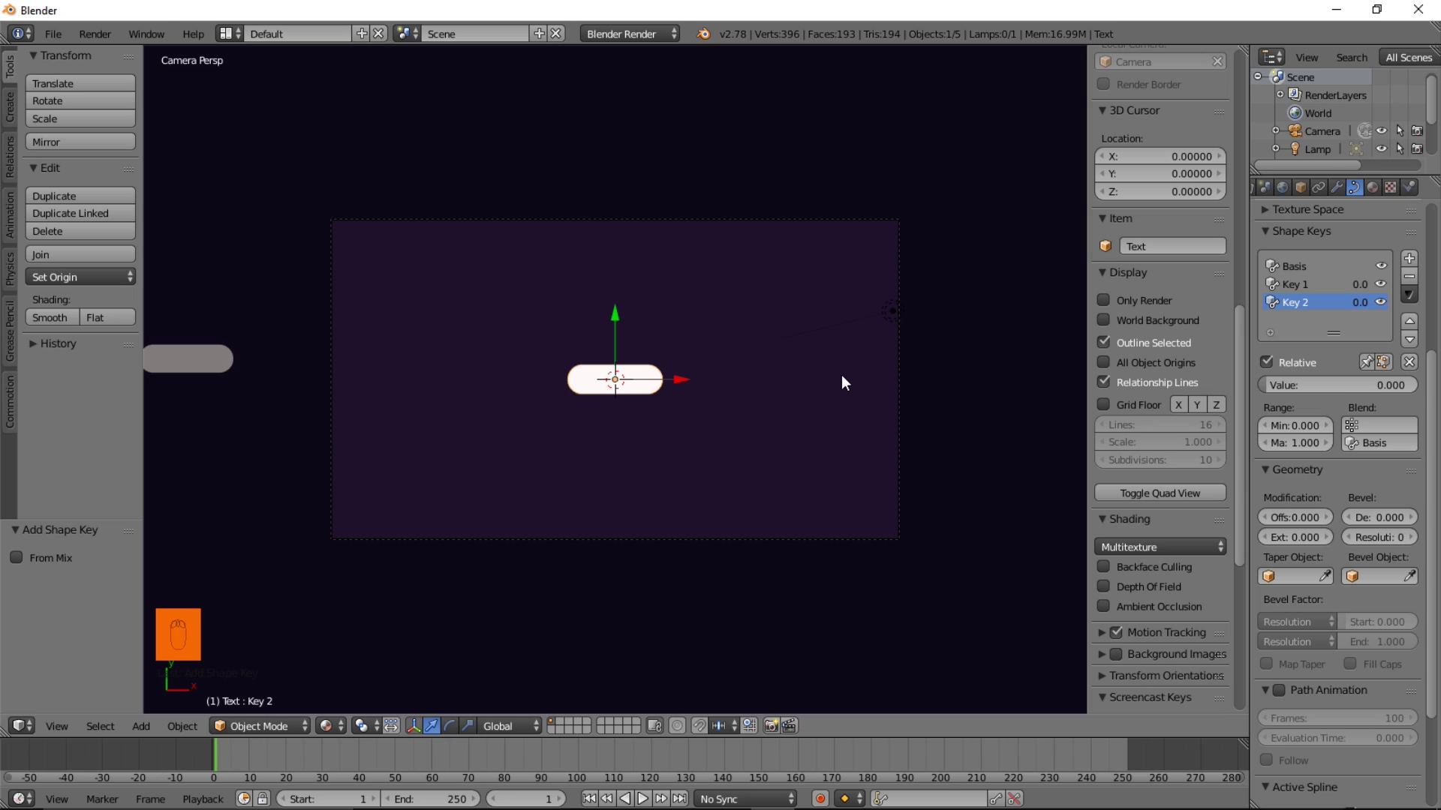
drag(1295, 291, 1304, 293)
text(Object: Add Shape Key)
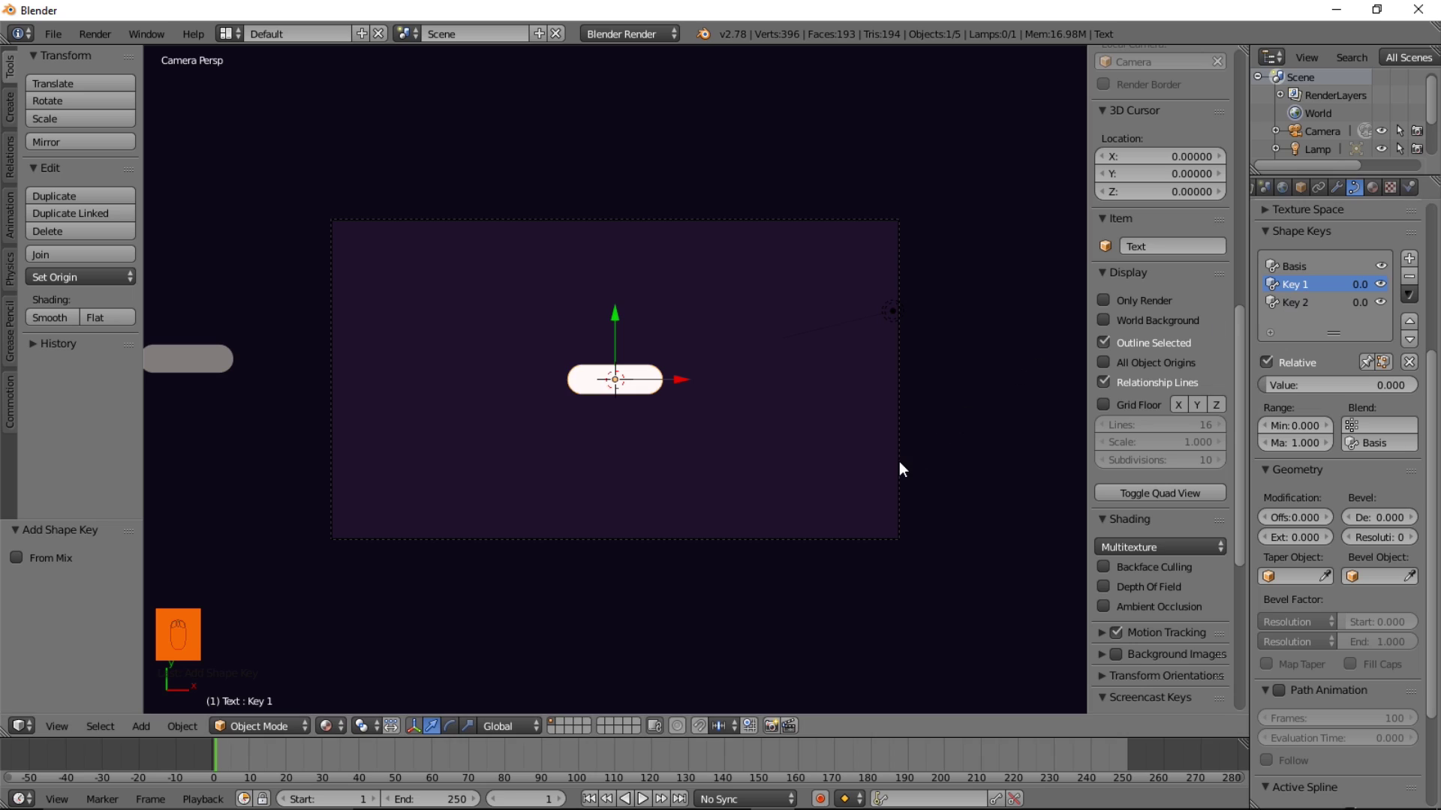
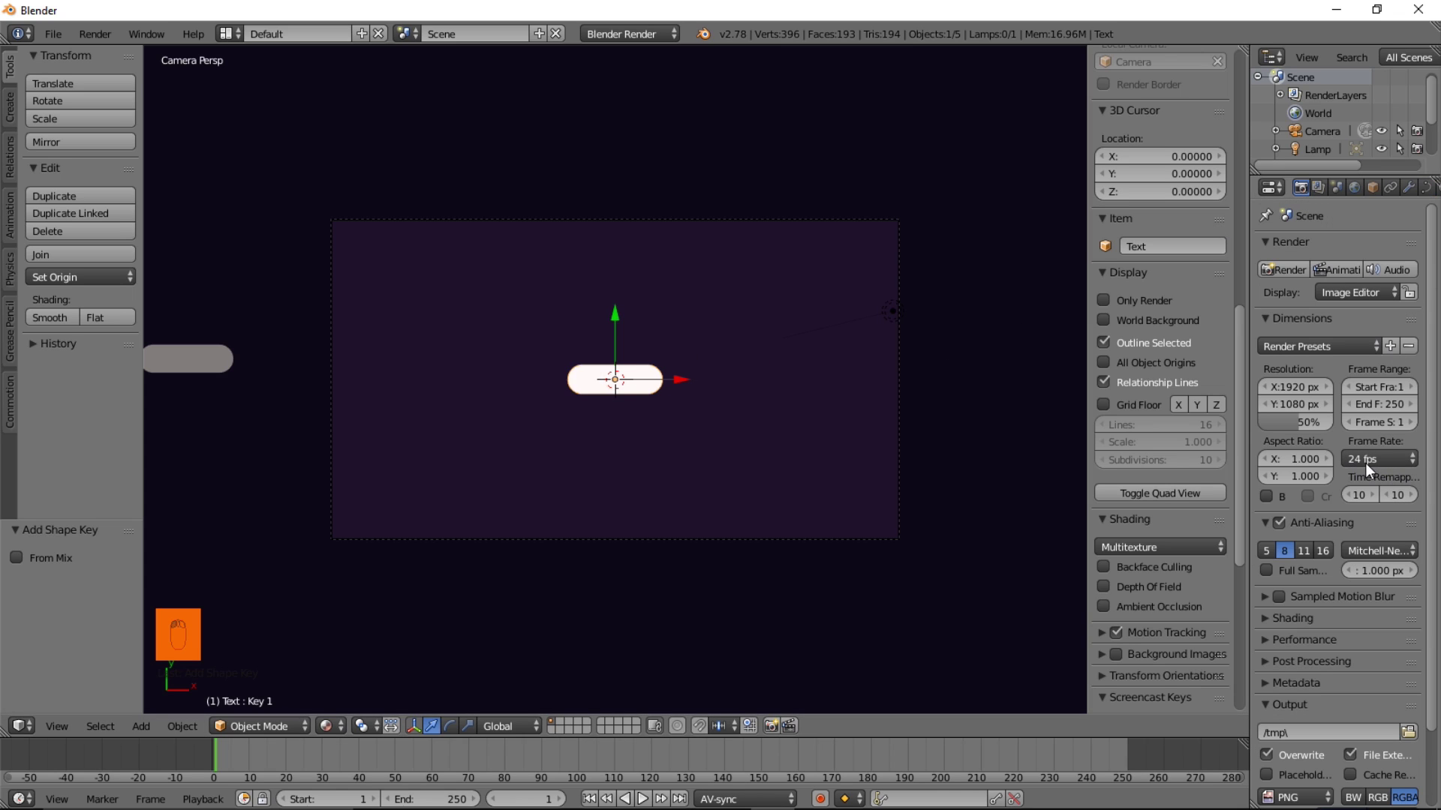
Change the scene frame rate from 24 fps to 60 fps
drag(1361, 479, 1383, 608)
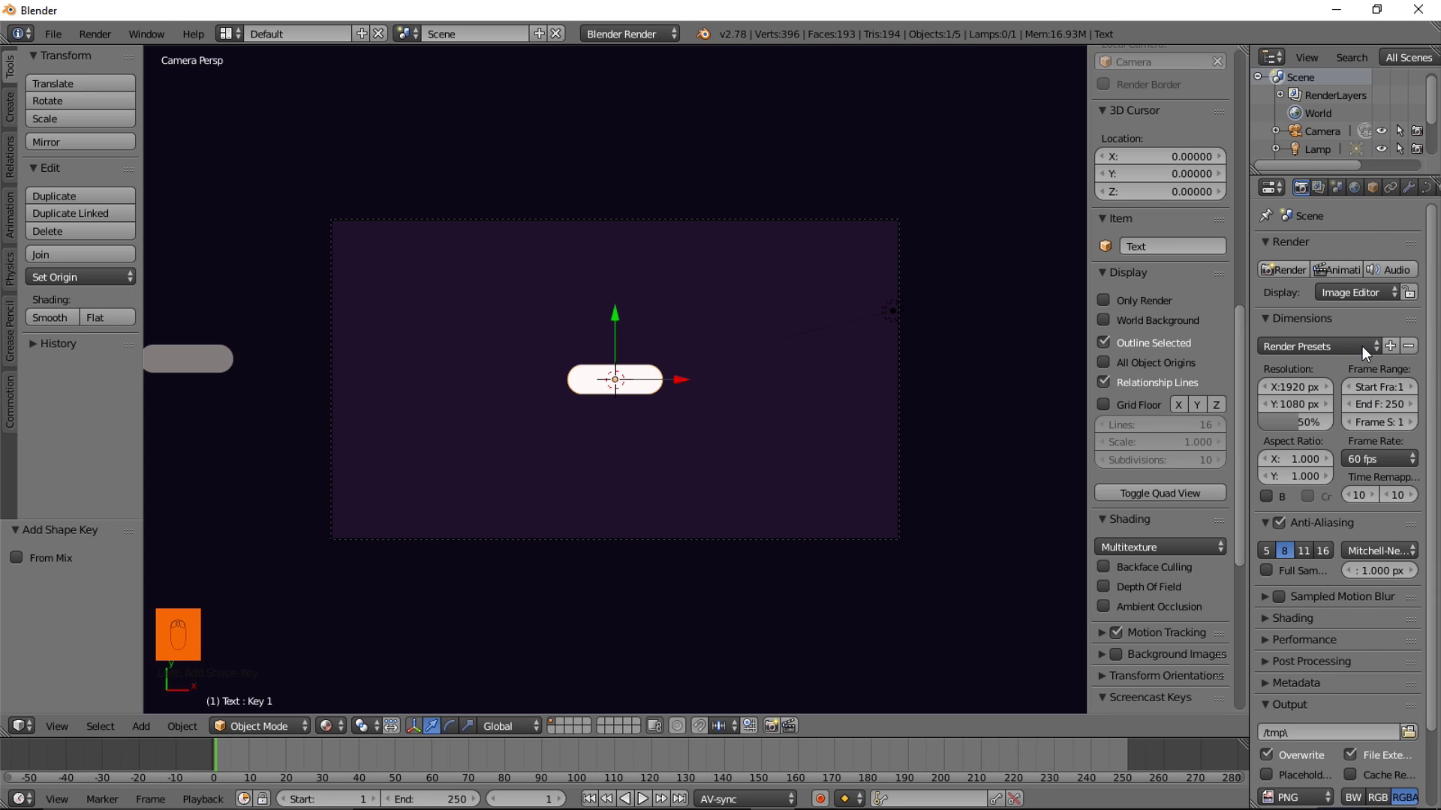
Return to the dash's curve data settings and keep Key 1 as the active shape key
drag(1380, 189, 1381, 192)
drag(1381, 192, 941, 587)
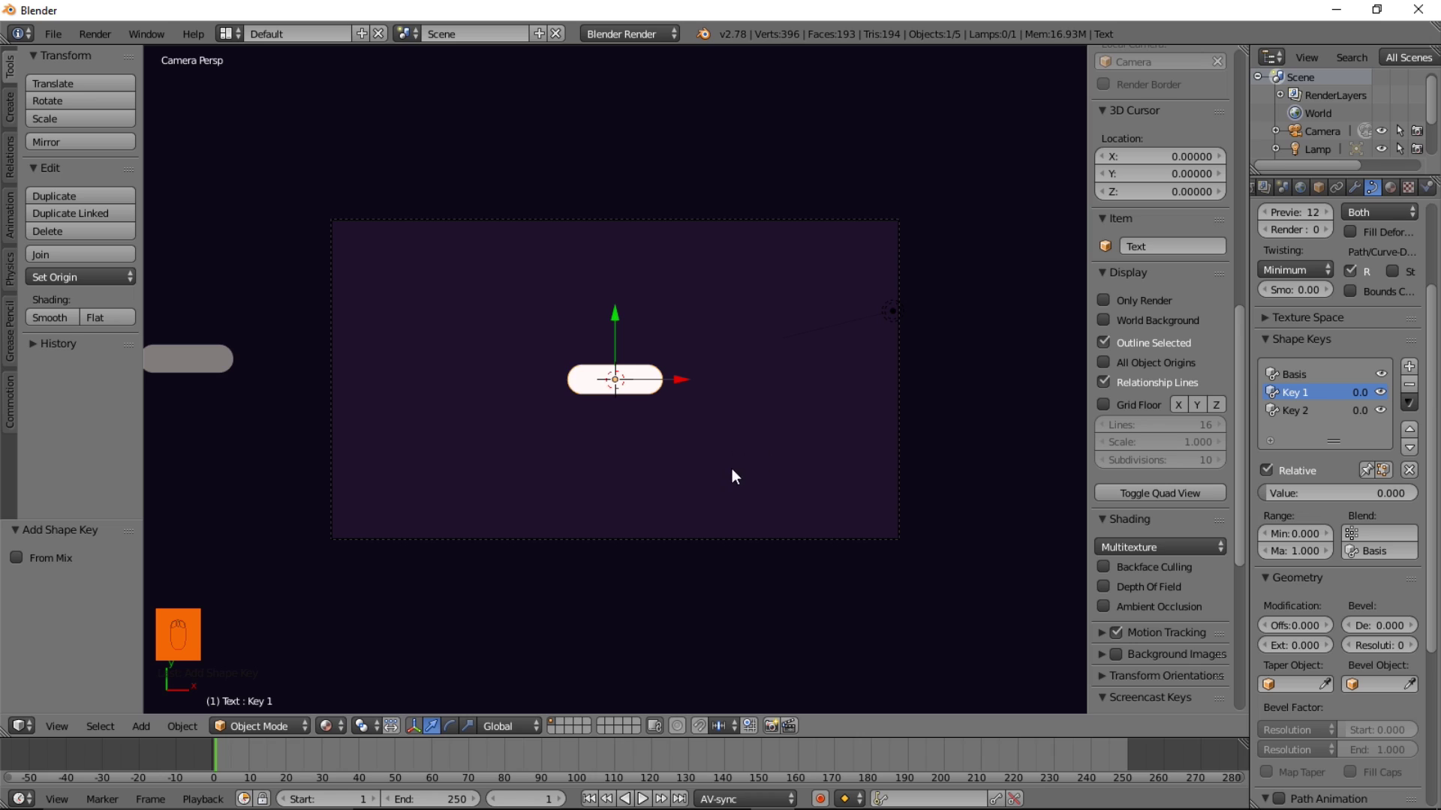
In edit mode, select all Key 1 points, shift them left, scale X to 0, then exit edit mode
key(Tab)
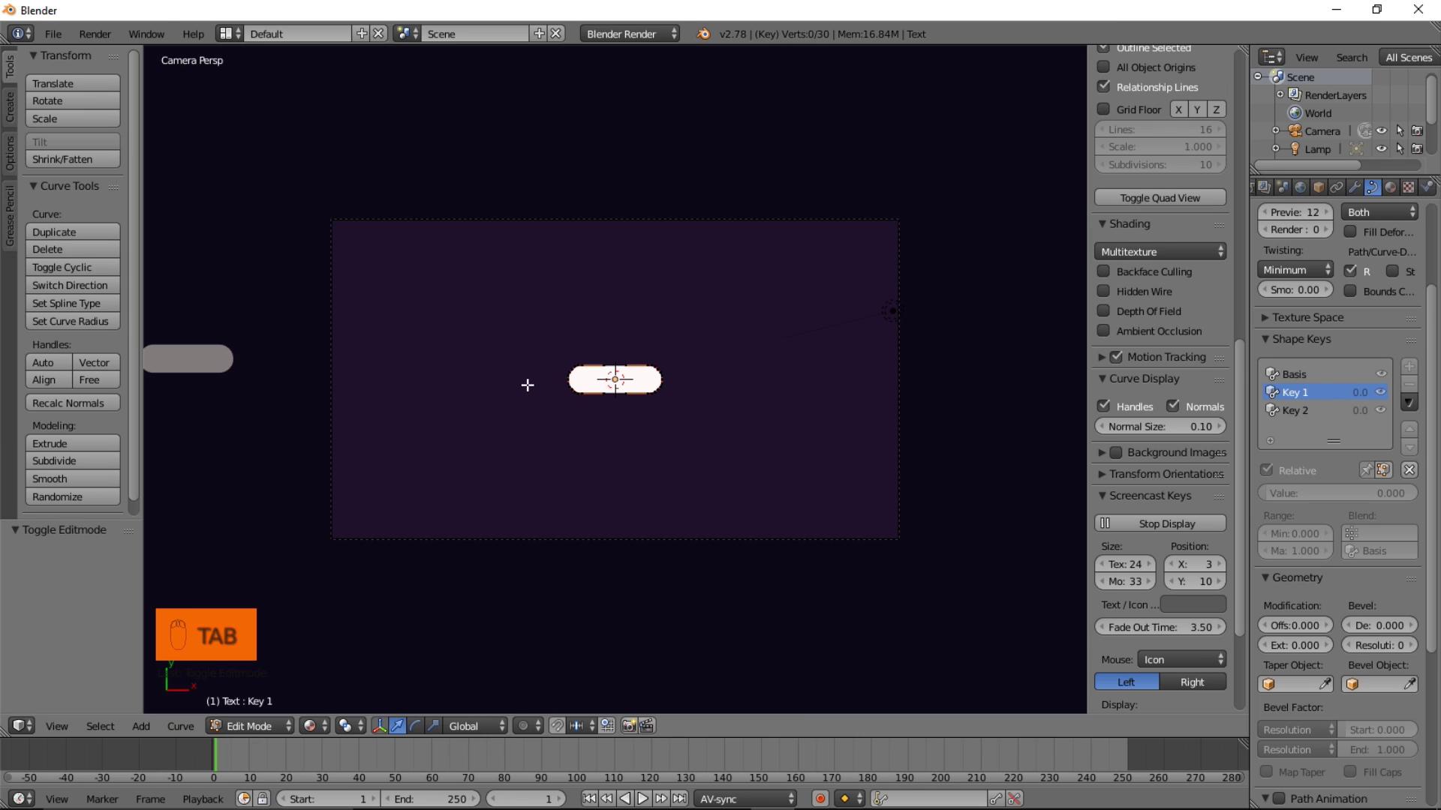
key(a)
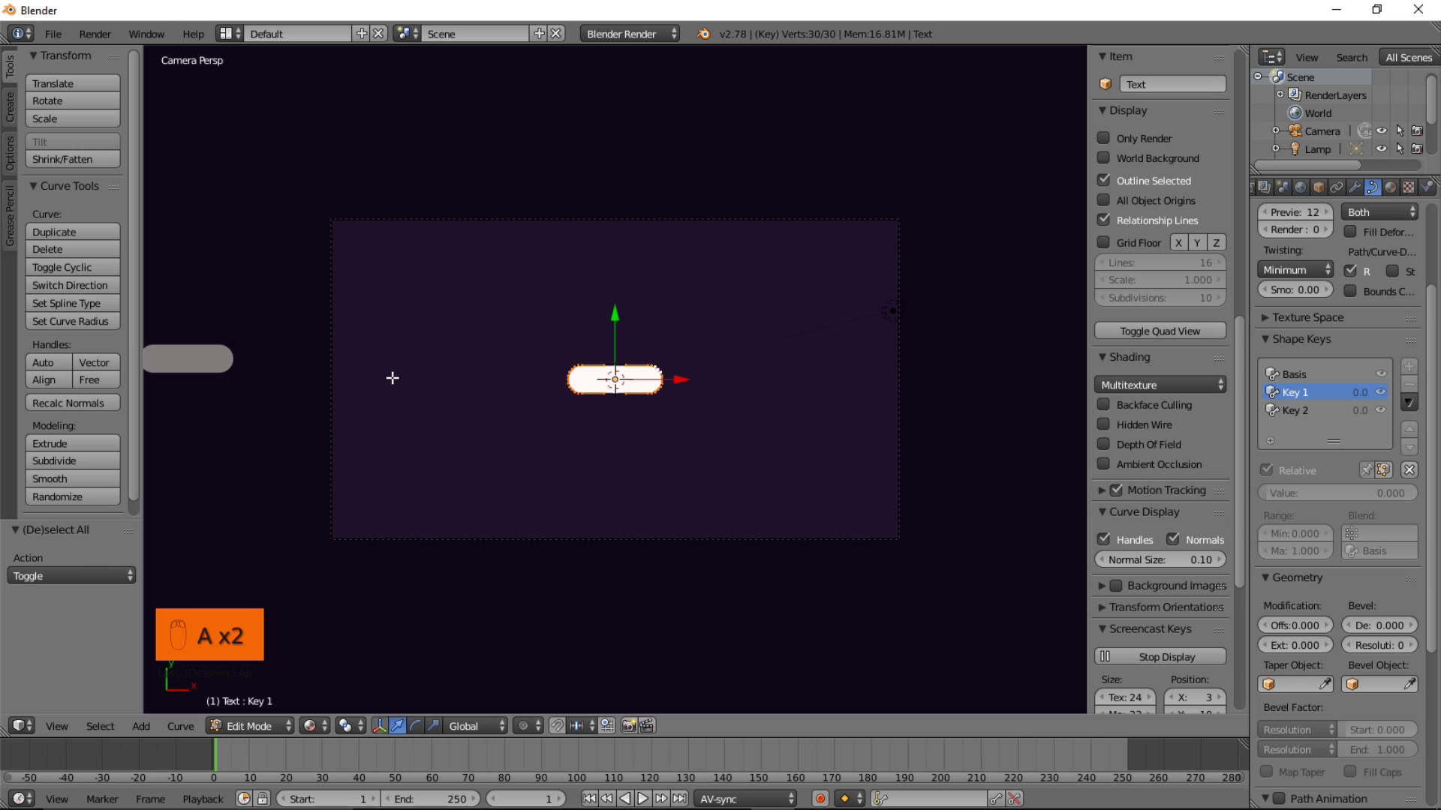
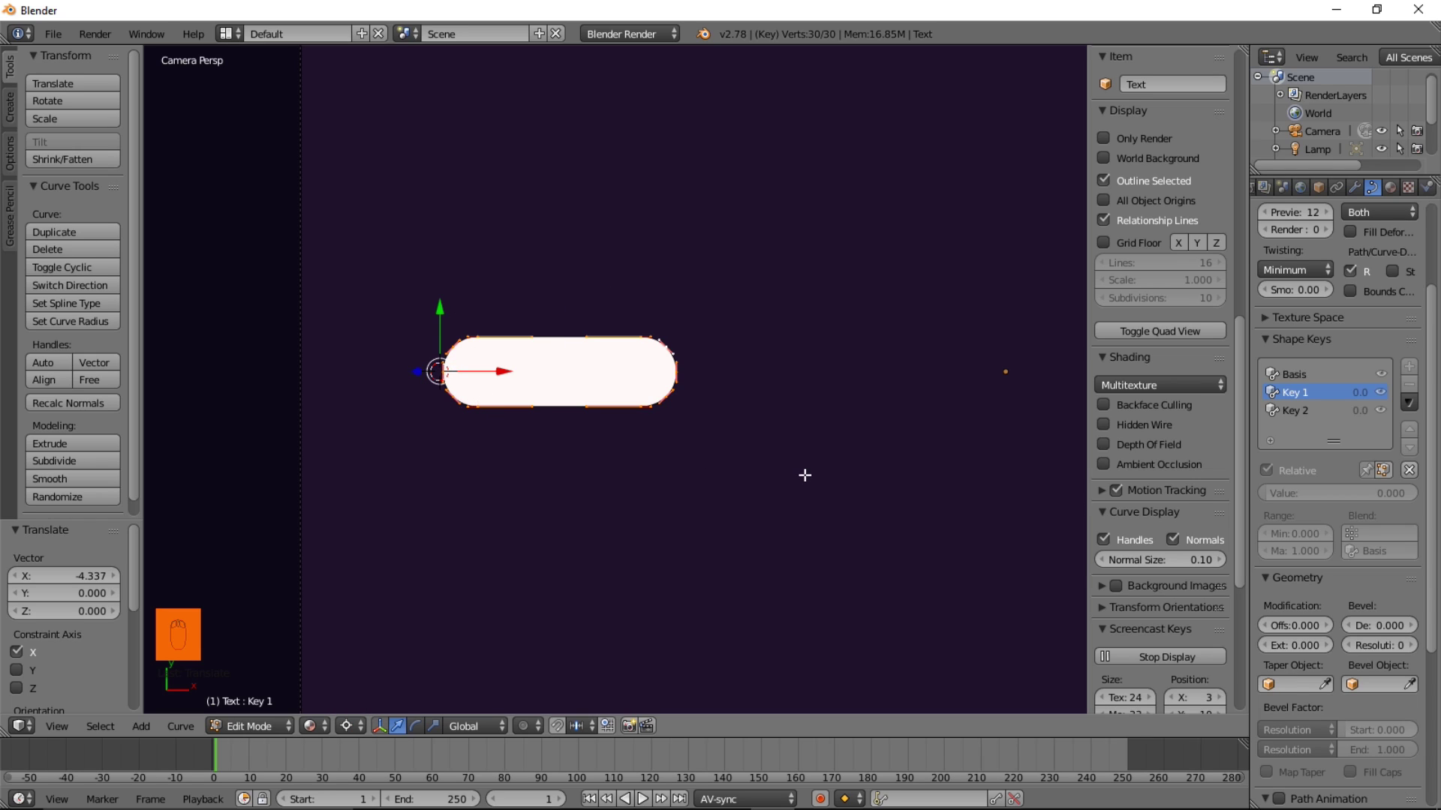
key(s)
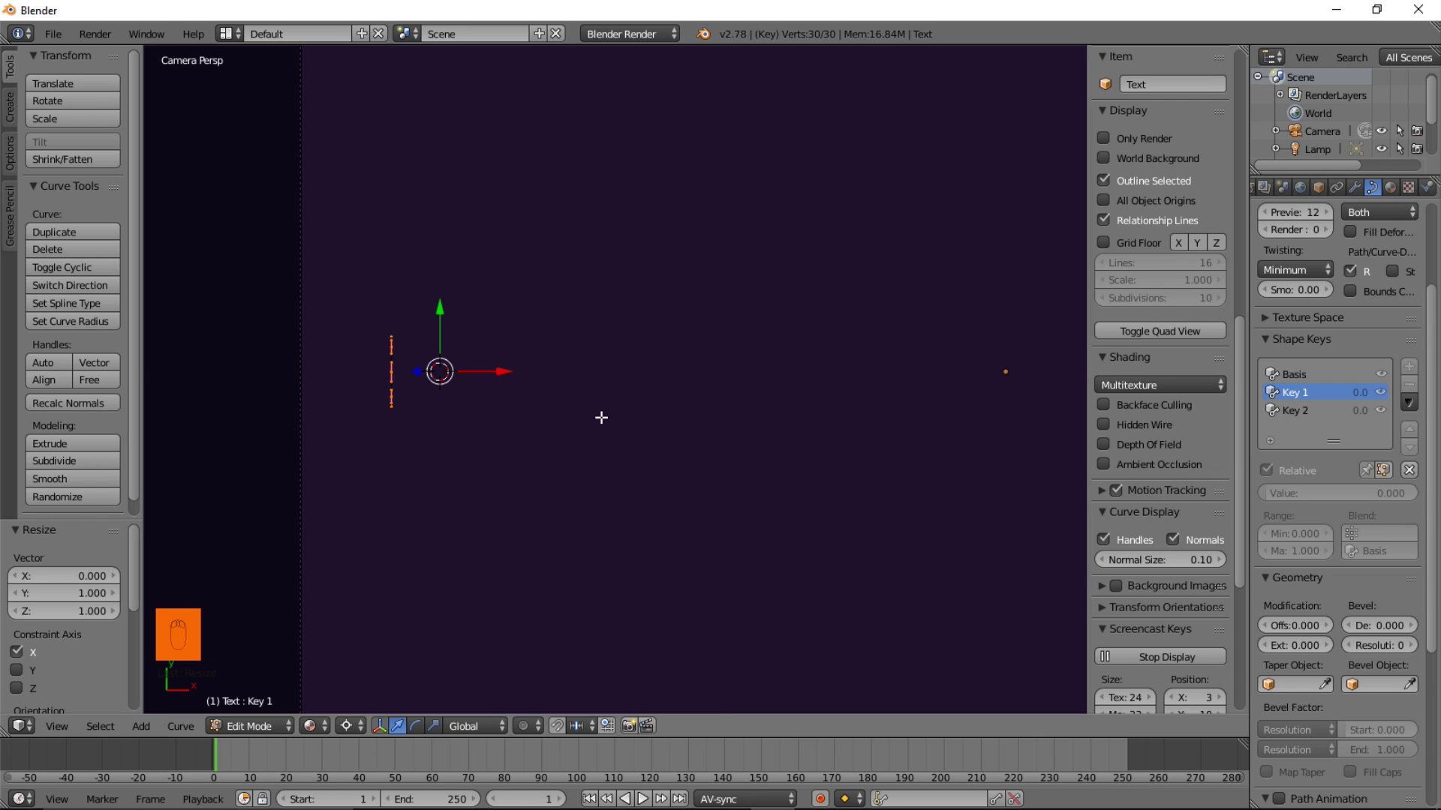
key(Tab)
drag(432, 417, 668, 345)
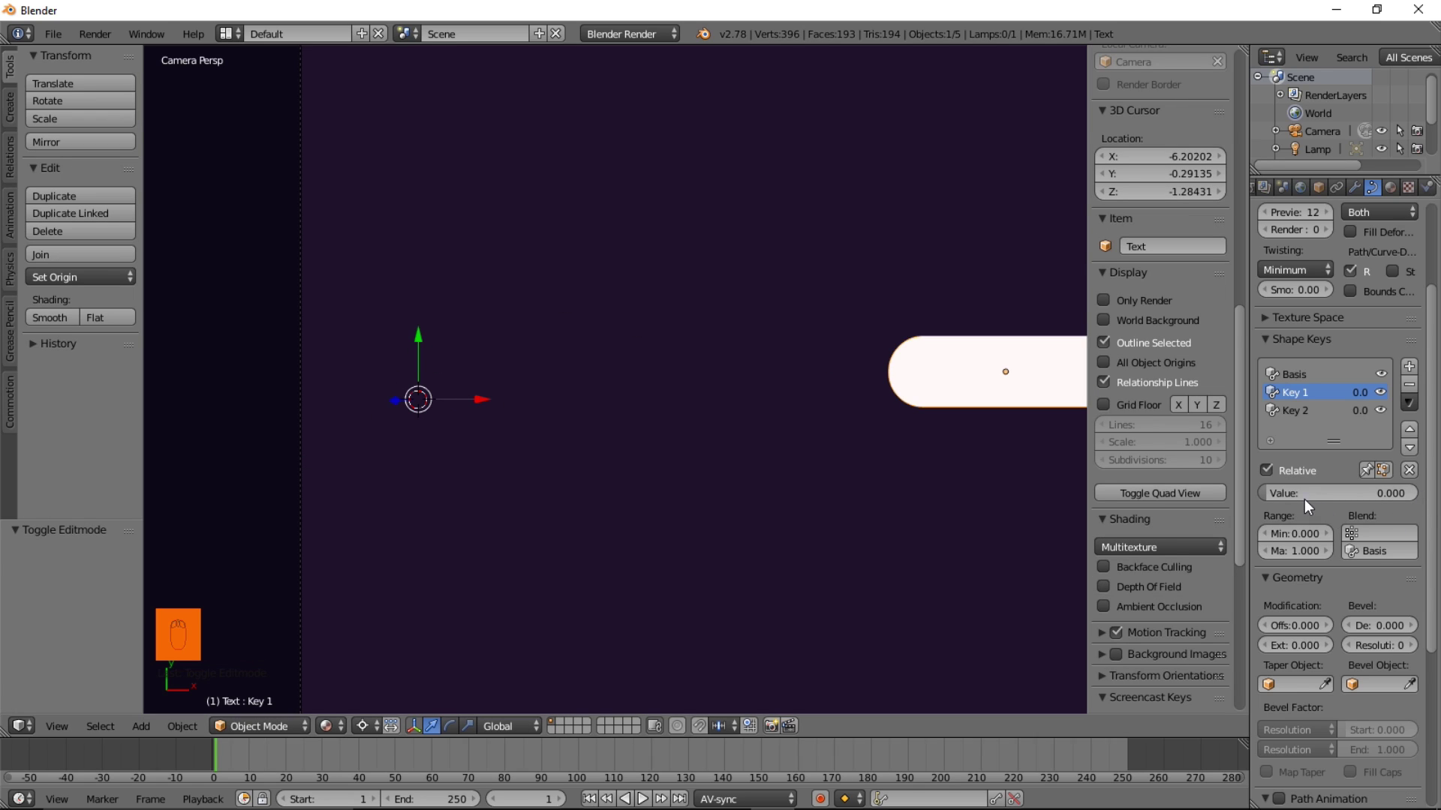
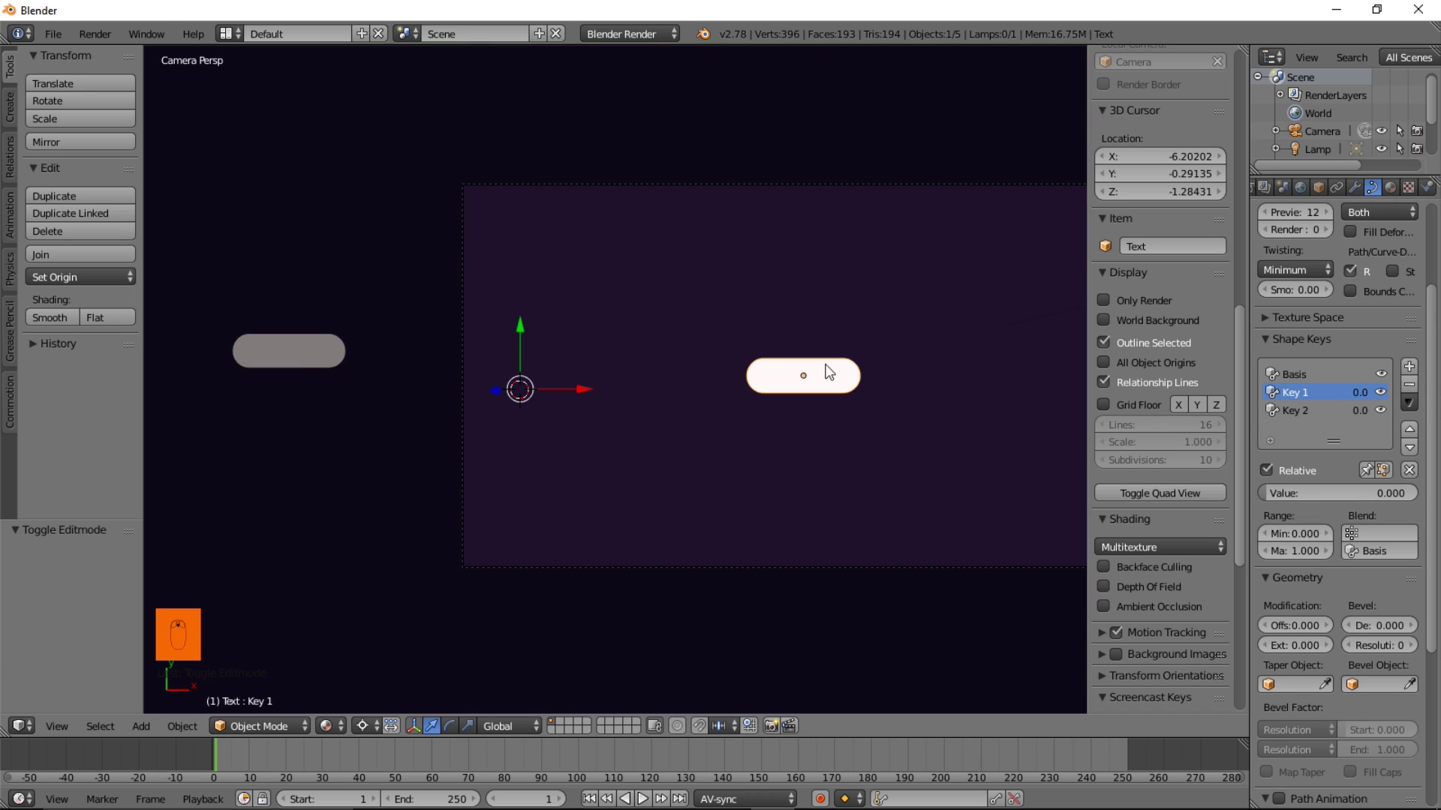
Make Key 2 active, shift its points right, scale X to 0, then exit edit mode
drag(1299, 417, 958, 377)
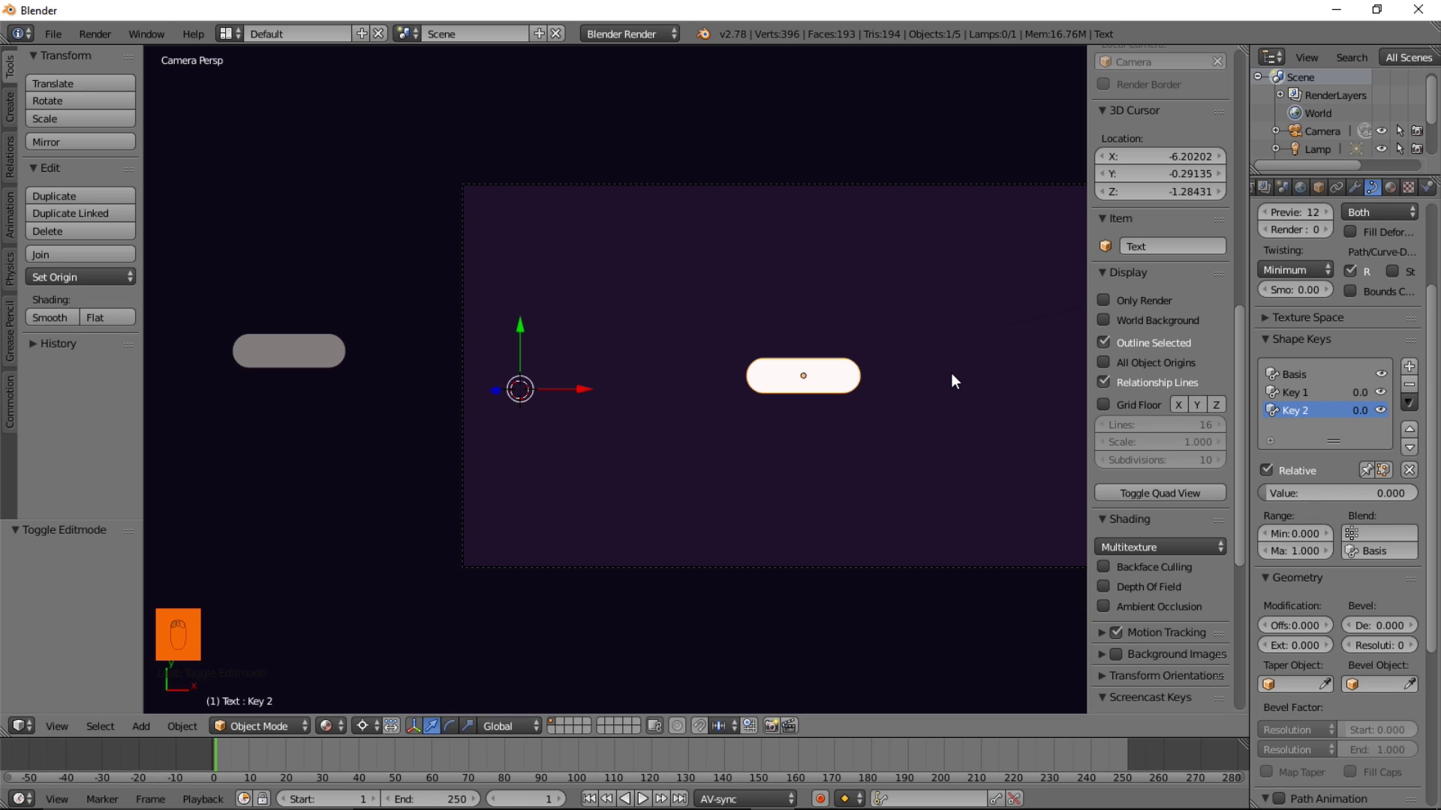
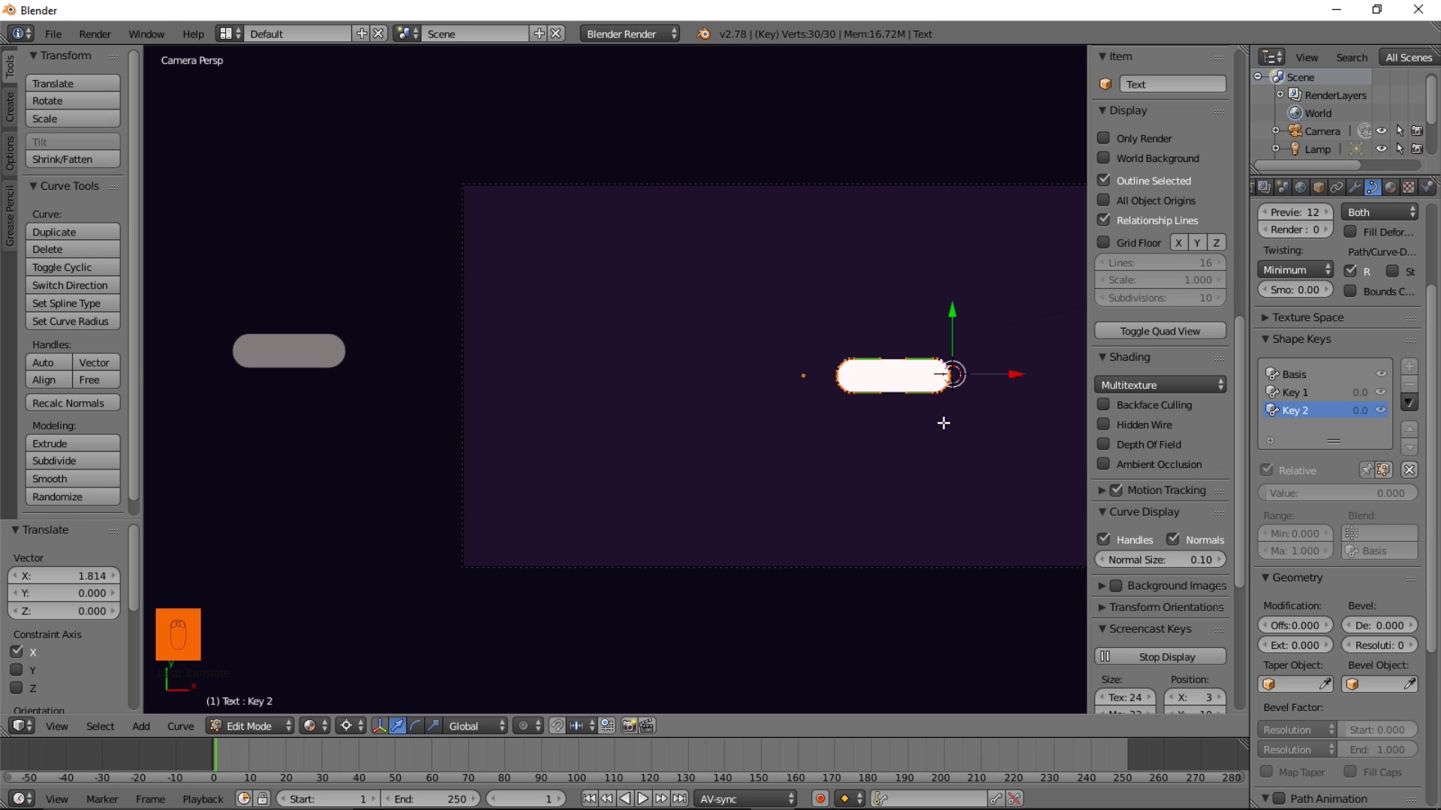
key(s)
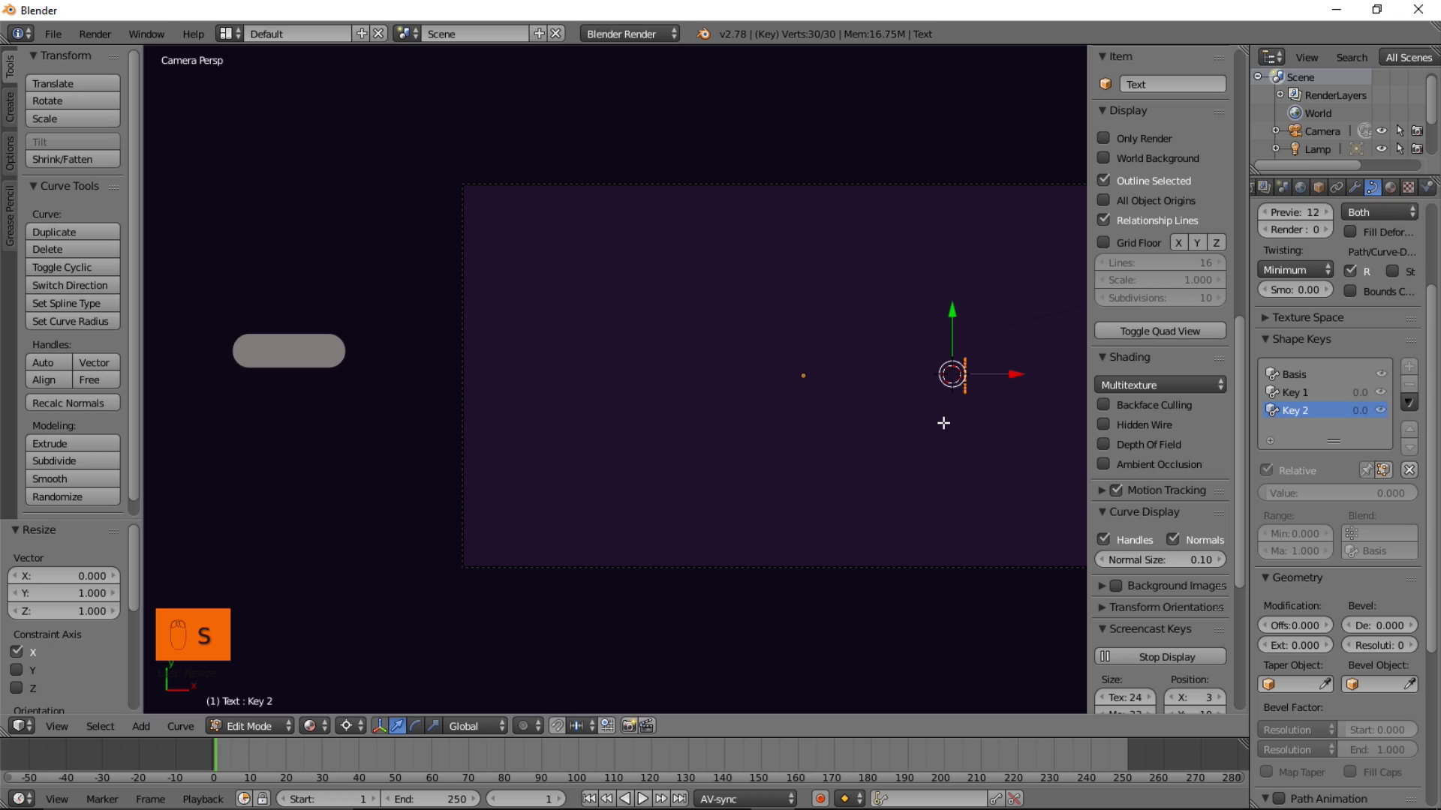
key(Tab)
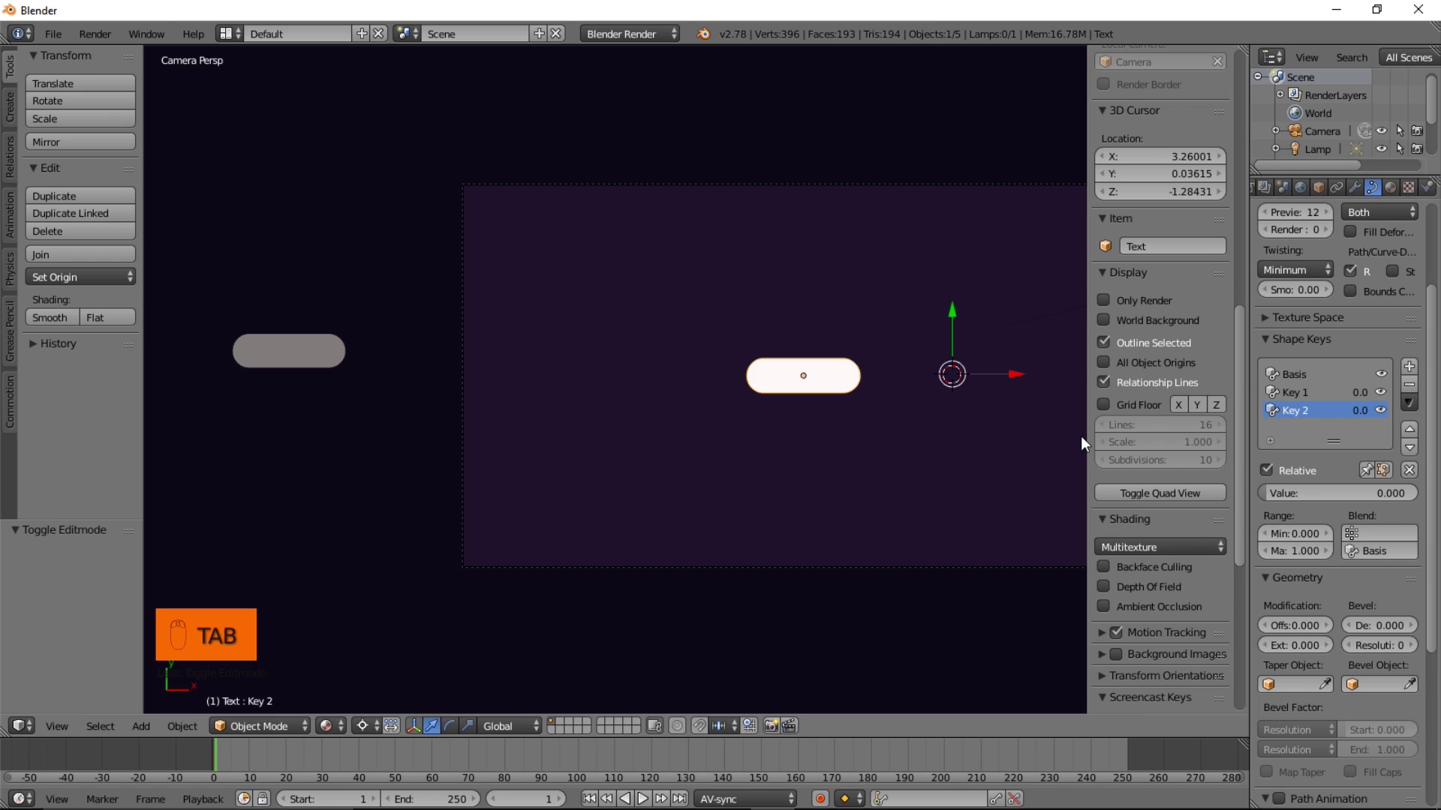
Keyframe Key 1 at value 1 on frame 0 and at 0 on frame 25, previewing at frame 15
click(1289, 480)
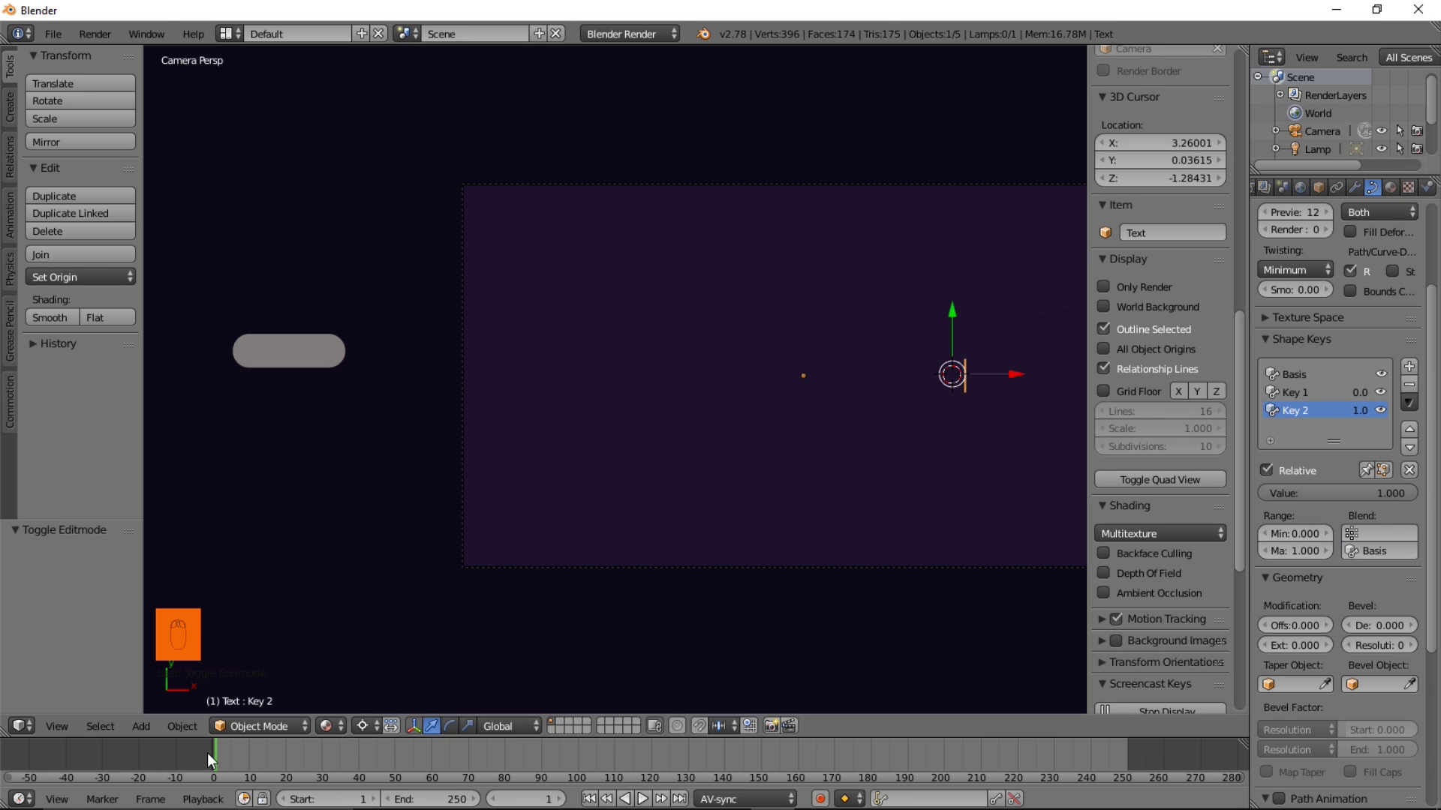
drag(201, 763, 1337, 399)
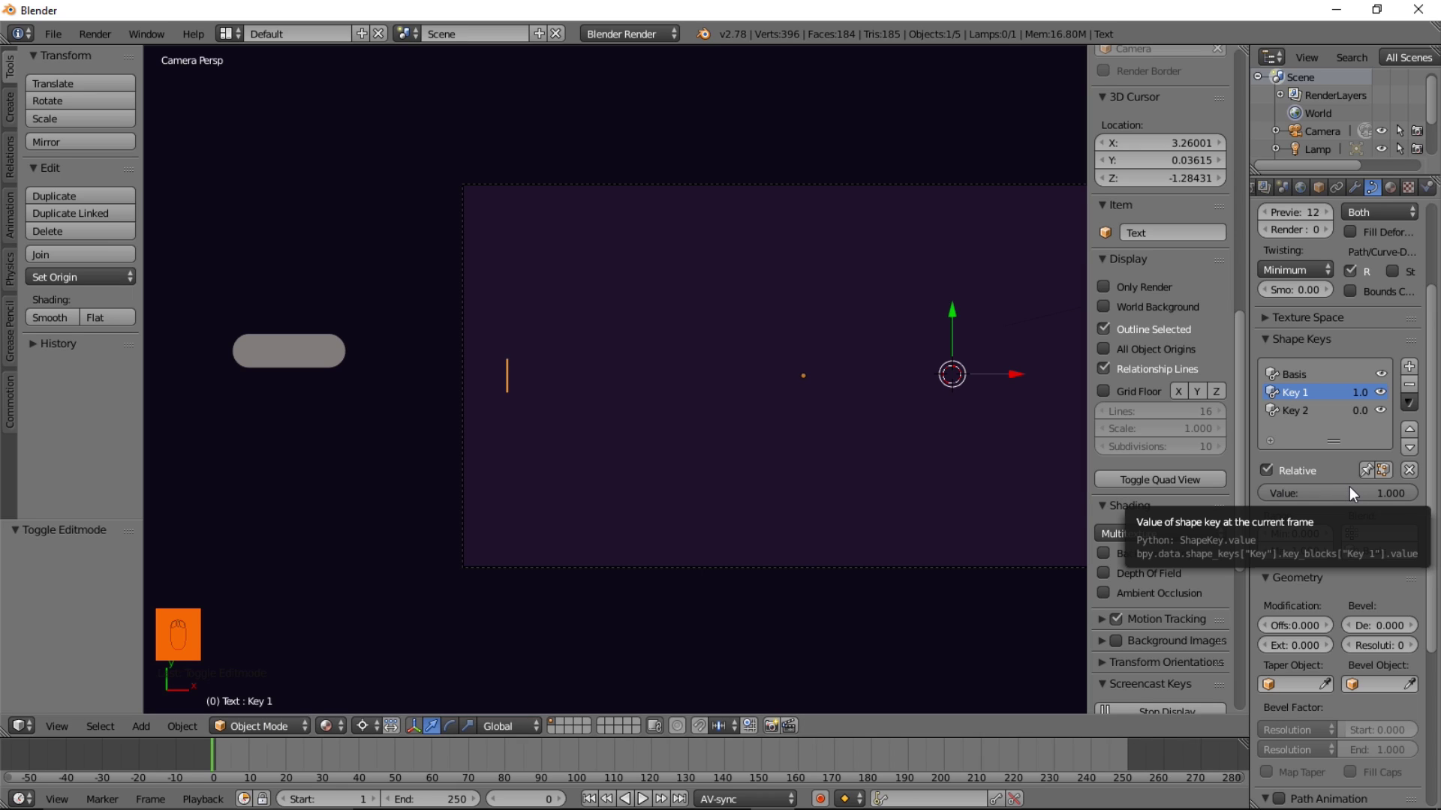
key(i)
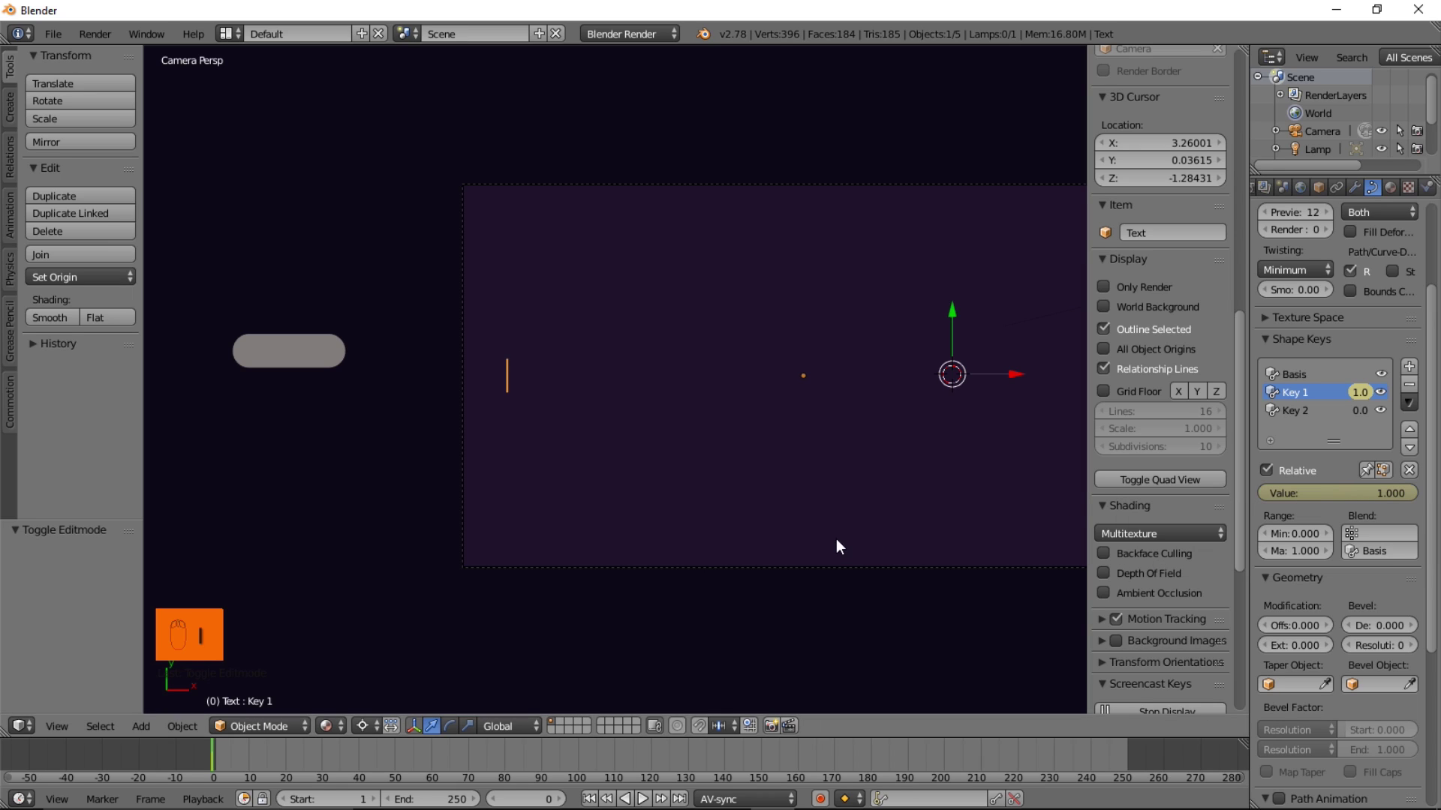
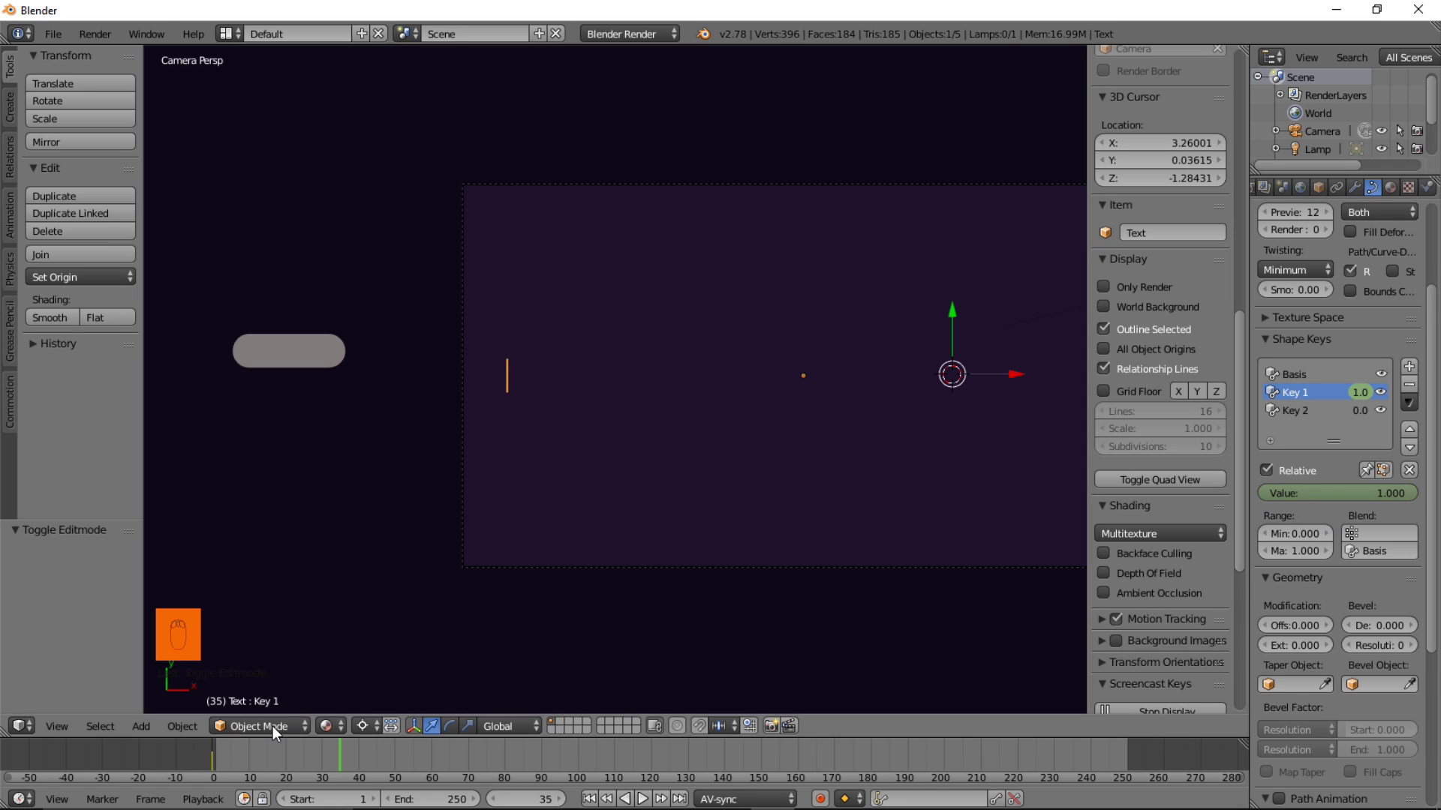
drag(349, 764, 310, 768)
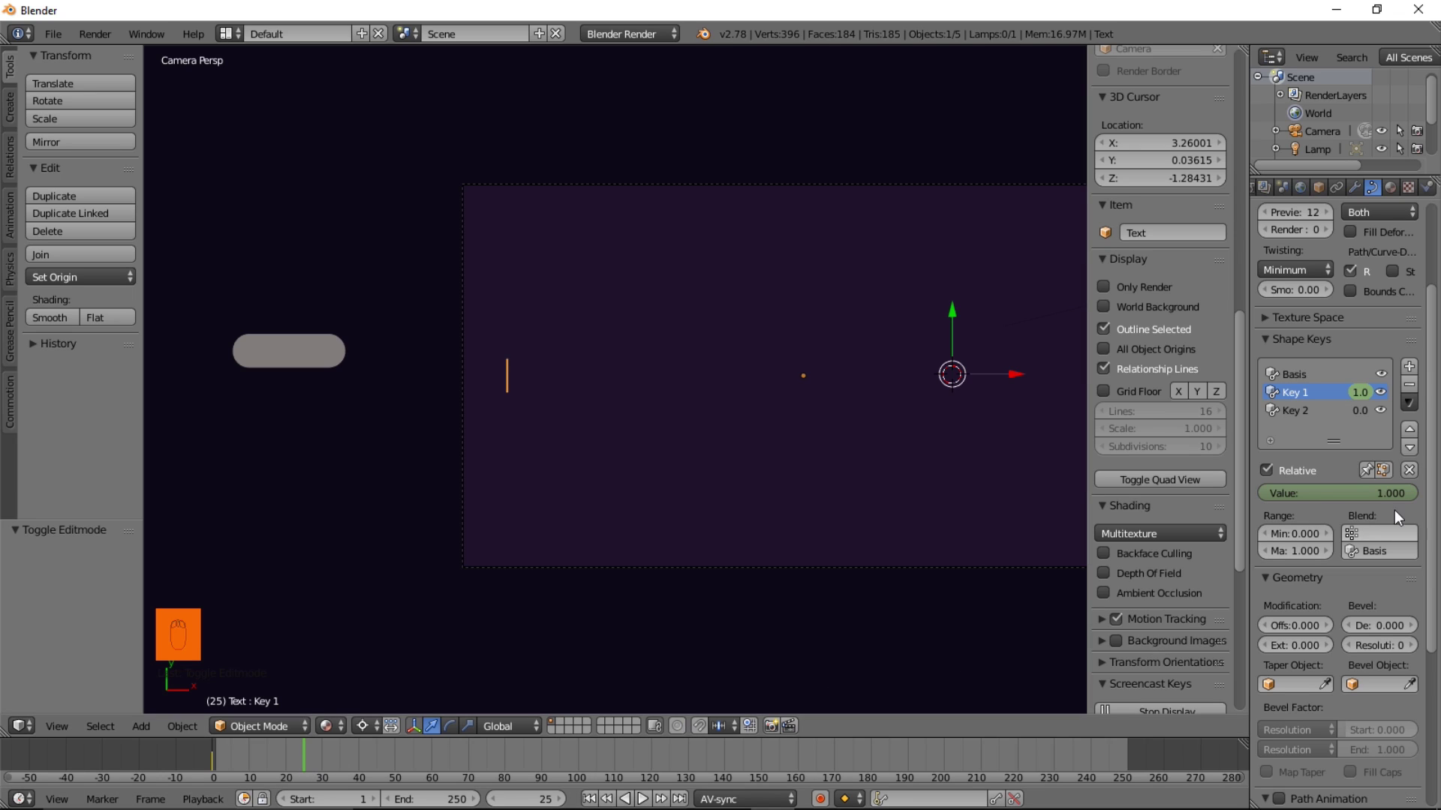
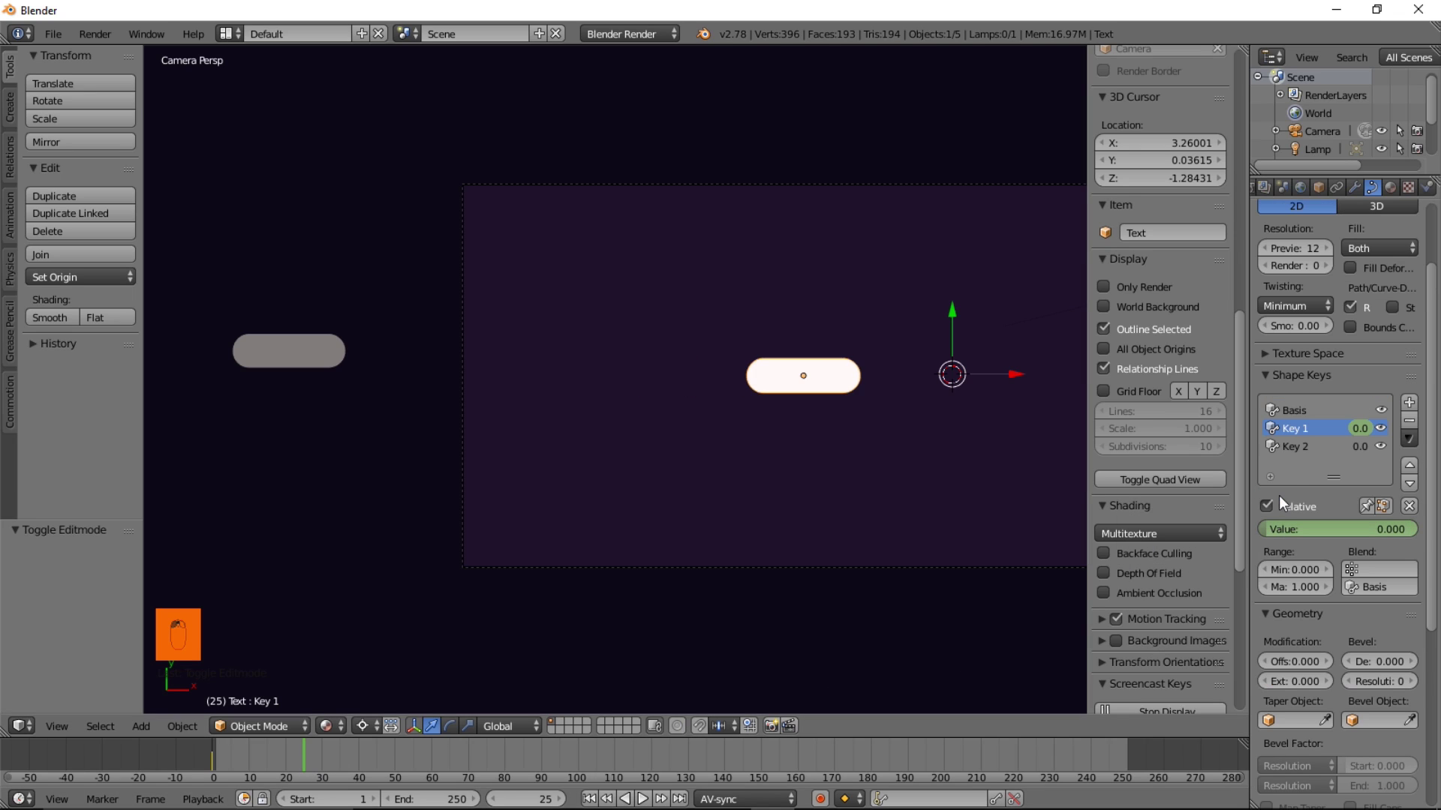
key(i)
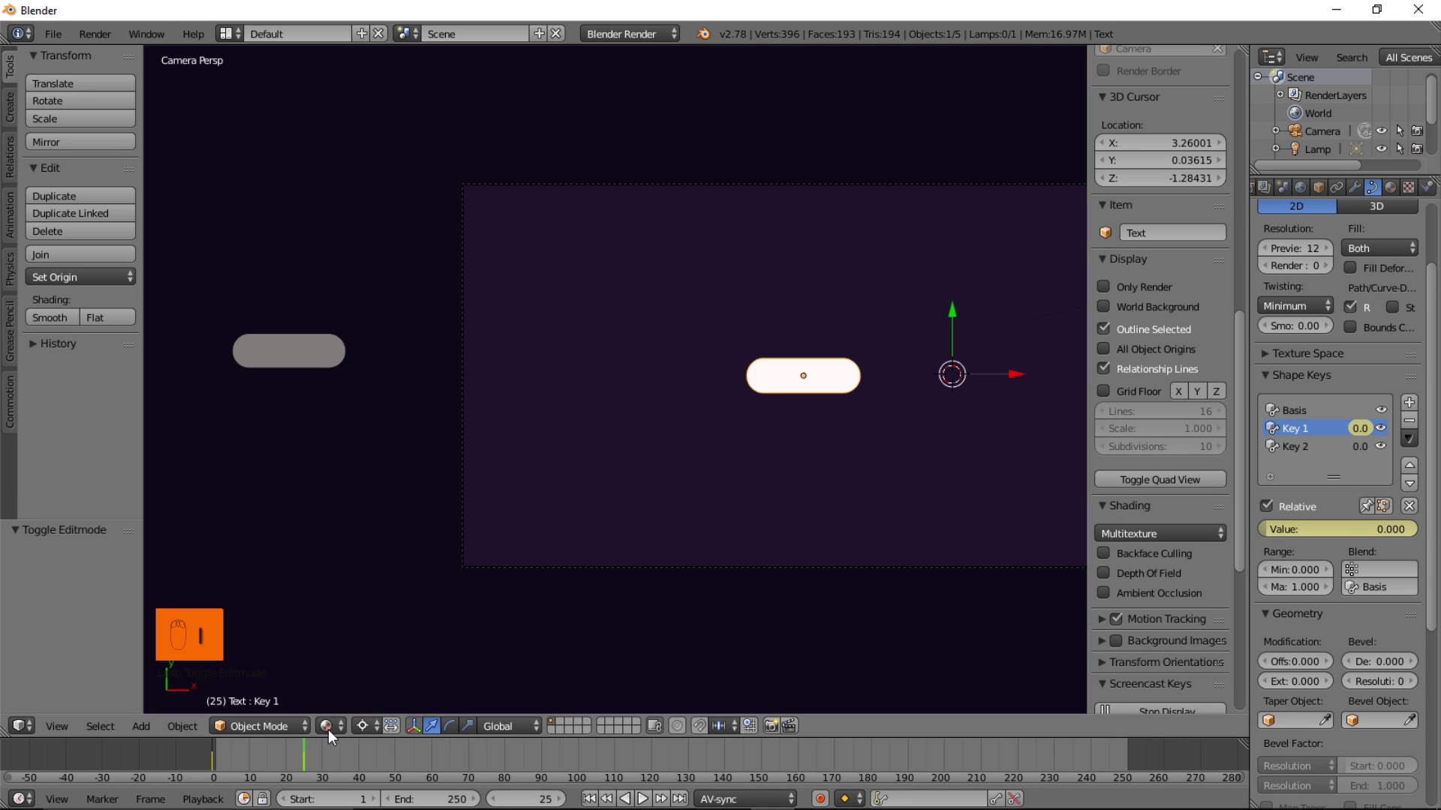
drag(286, 760, 273, 763)
text((15) Text : Key 1)
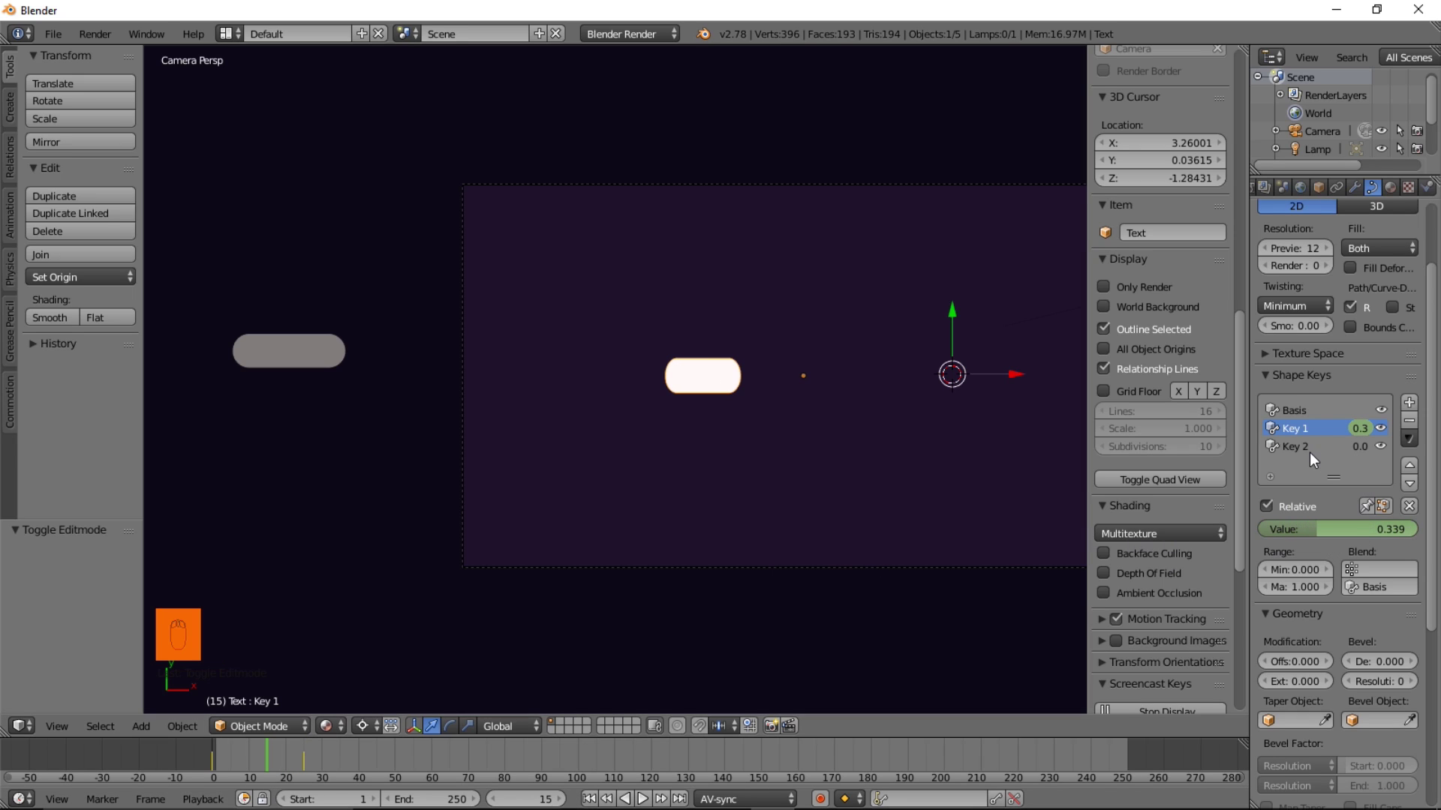
Make Key 2 active and keyframe it at full value around frame 35
drag(1310, 457, 1301, 480)
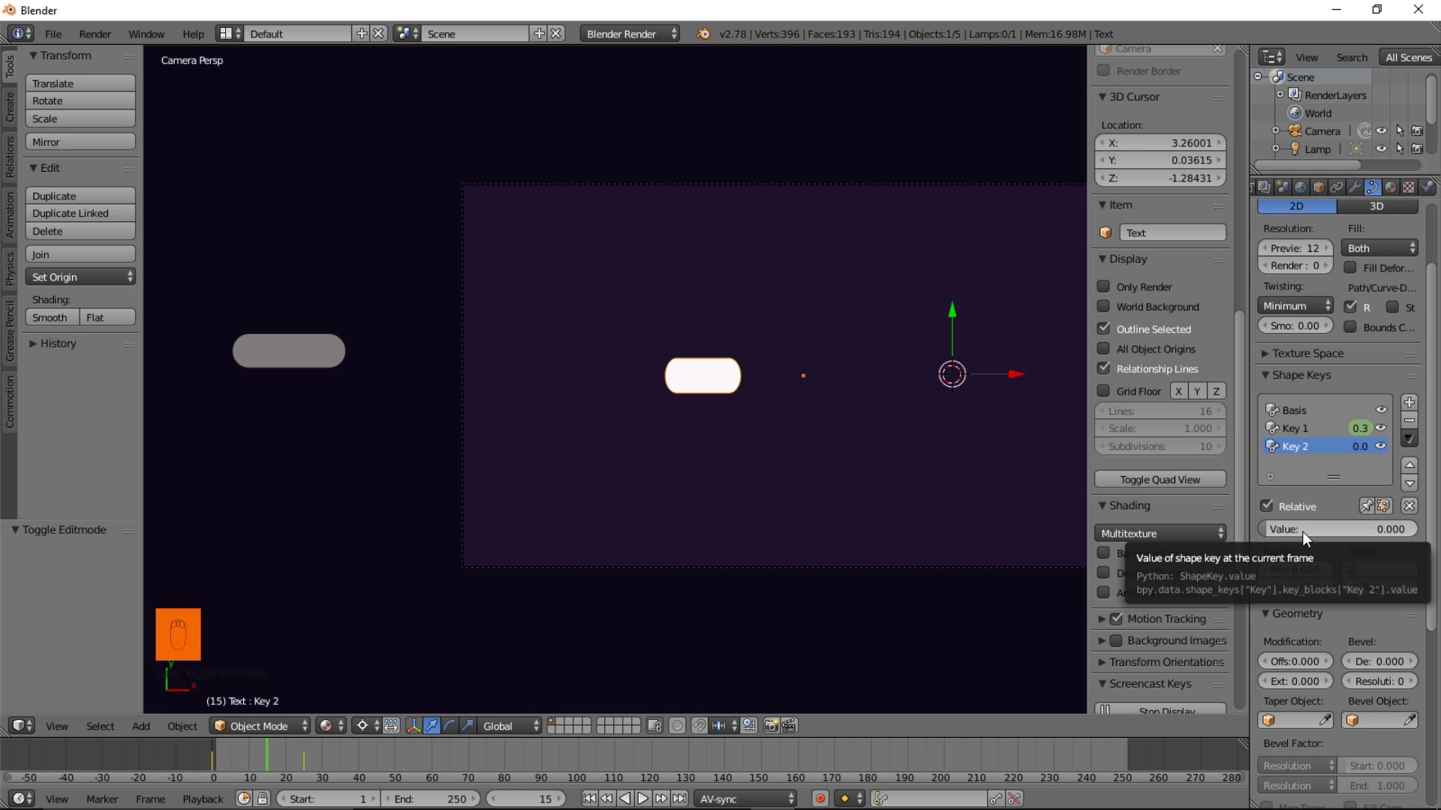
drag(275, 766, 338, 770)
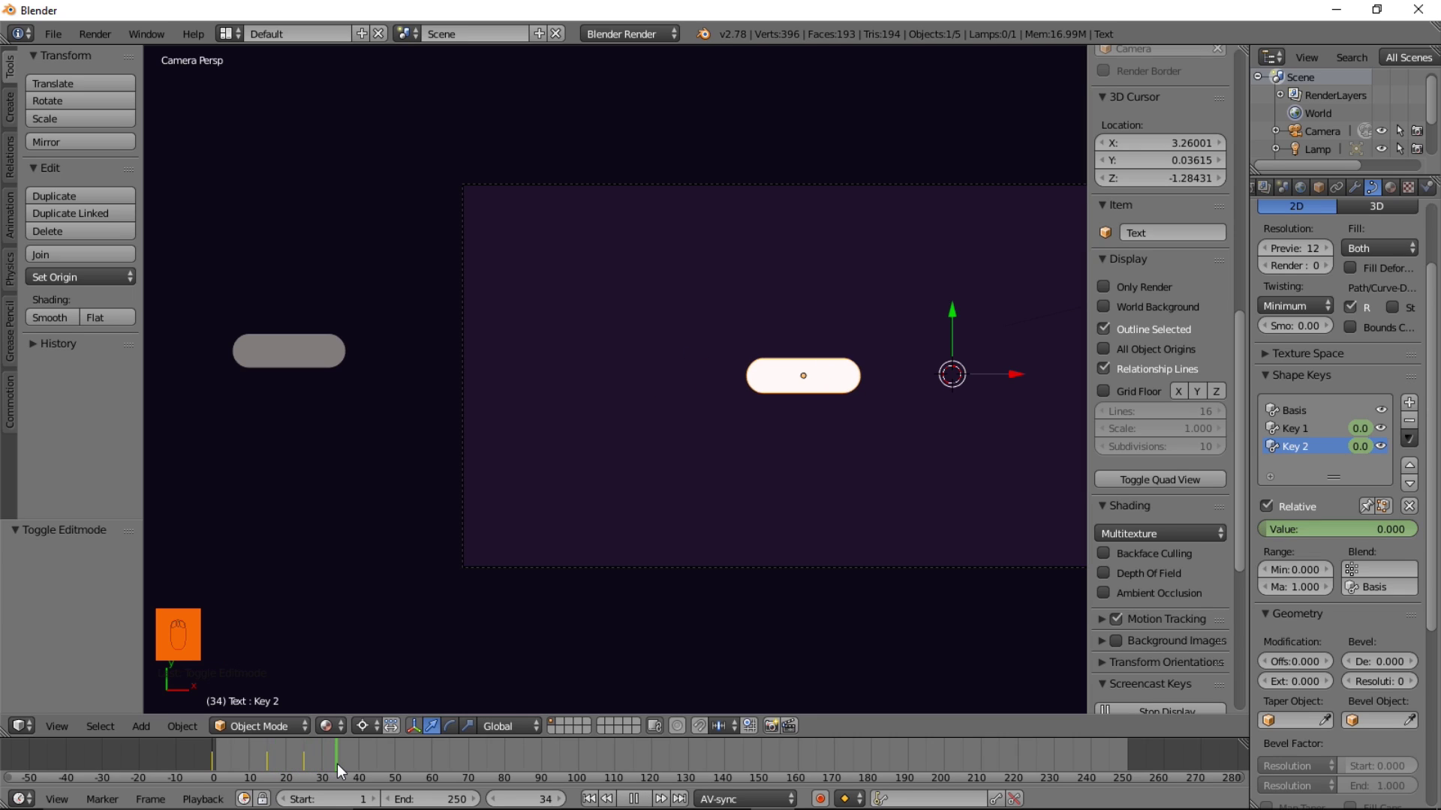
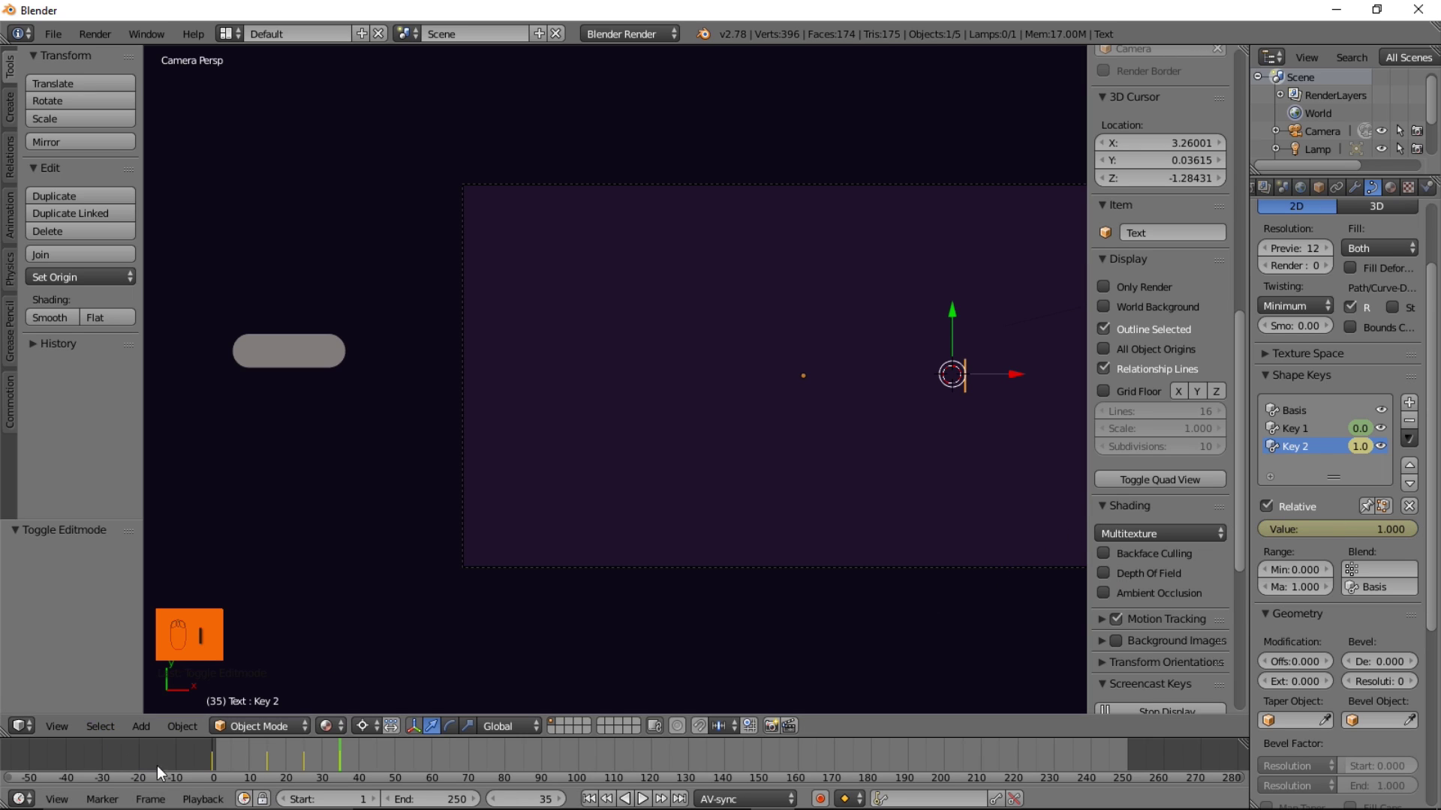
click(184, 769)
Play the burst animation, stop it, and scrub the Timeline to around frame 19
key(alt+a)
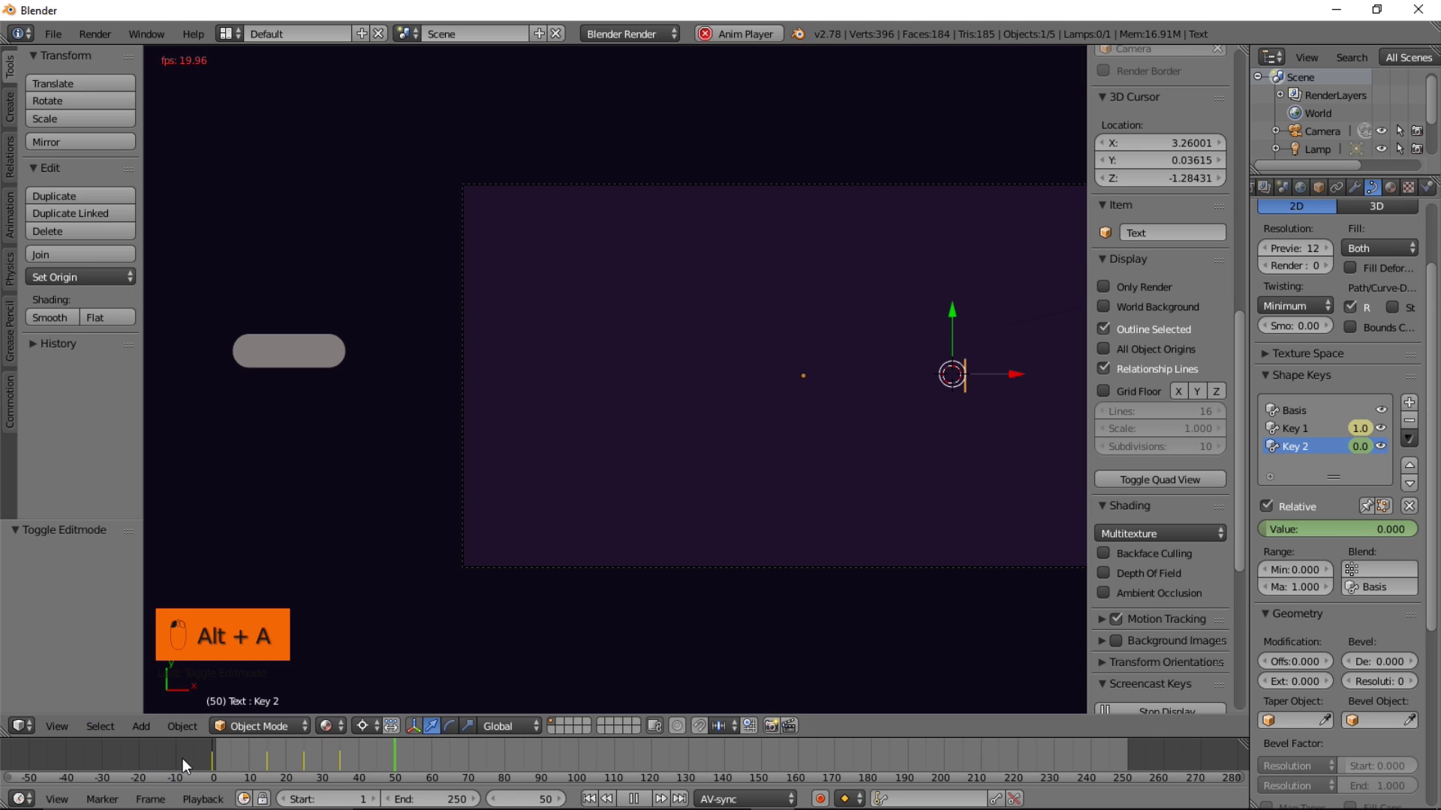
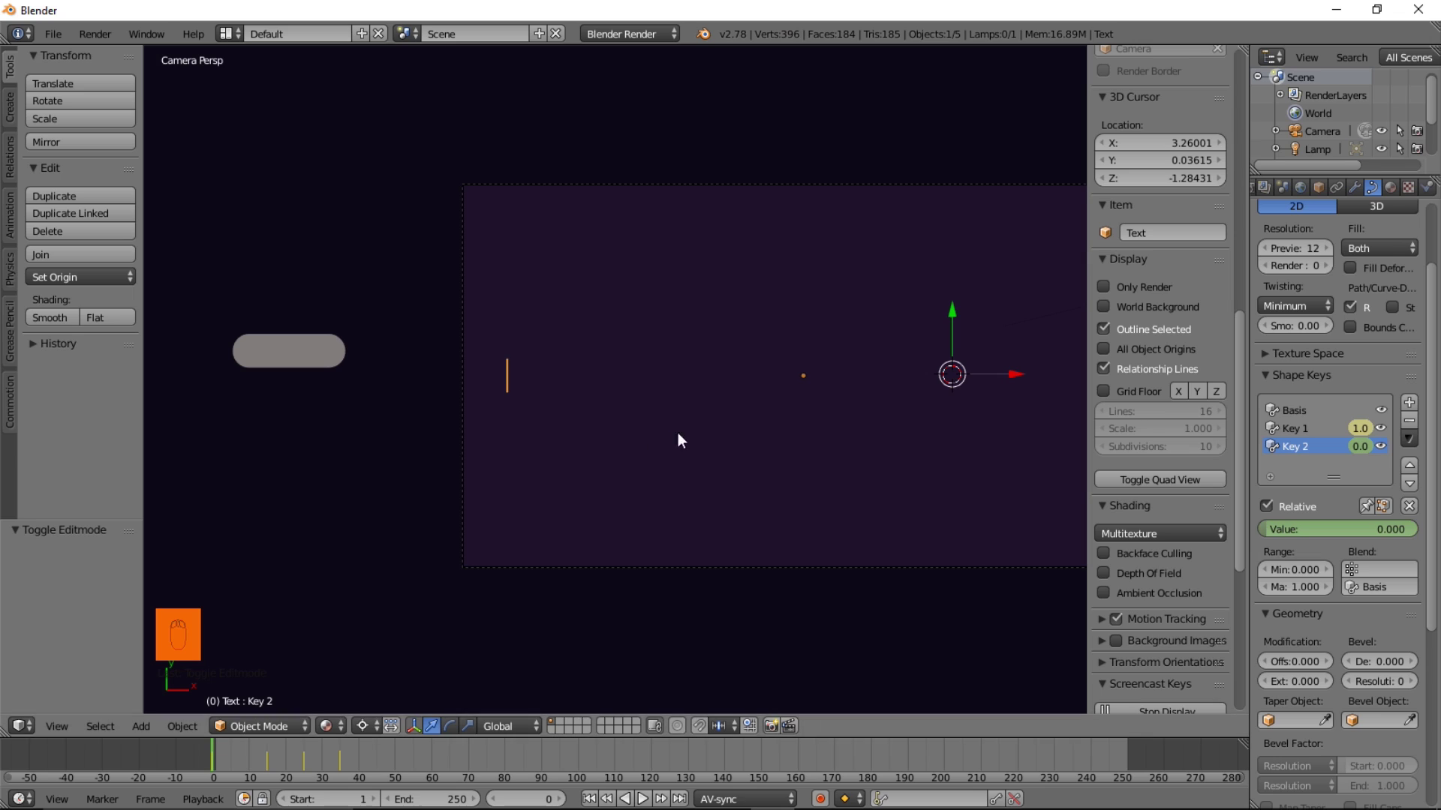
key(alt+a)
click(206, 756)
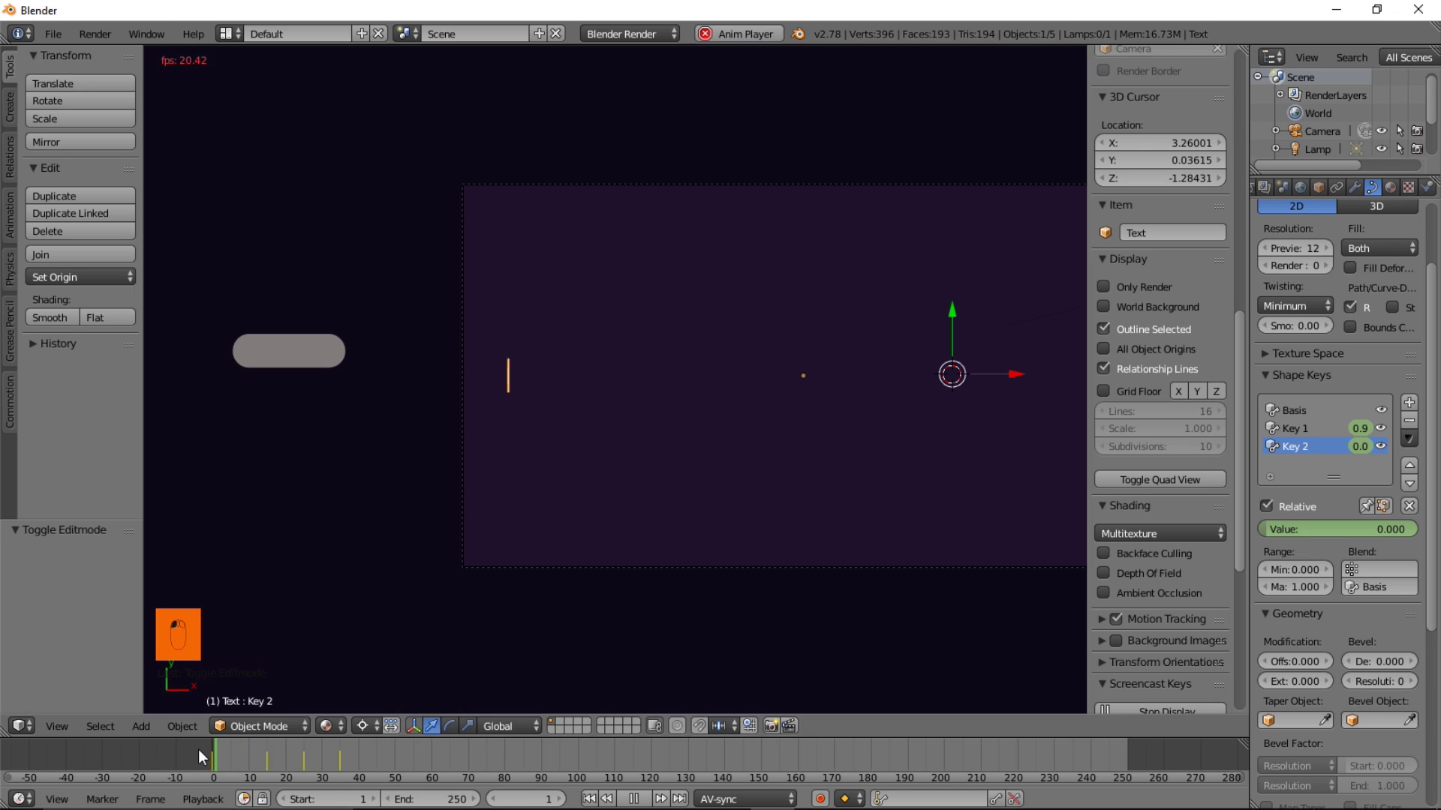
key(2)
key(2)
key(2)
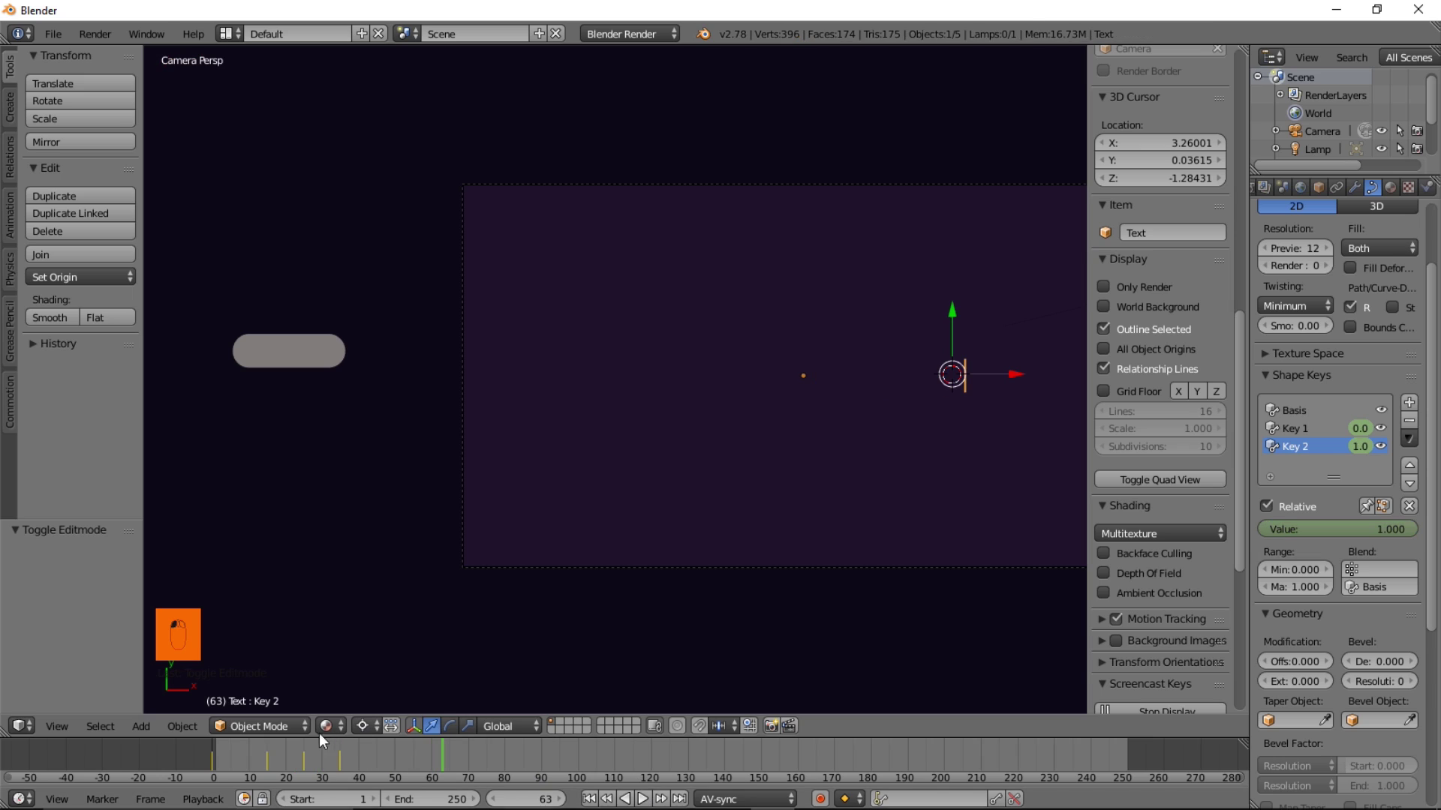
text((19) Text : Key 2)
click(316, 733)
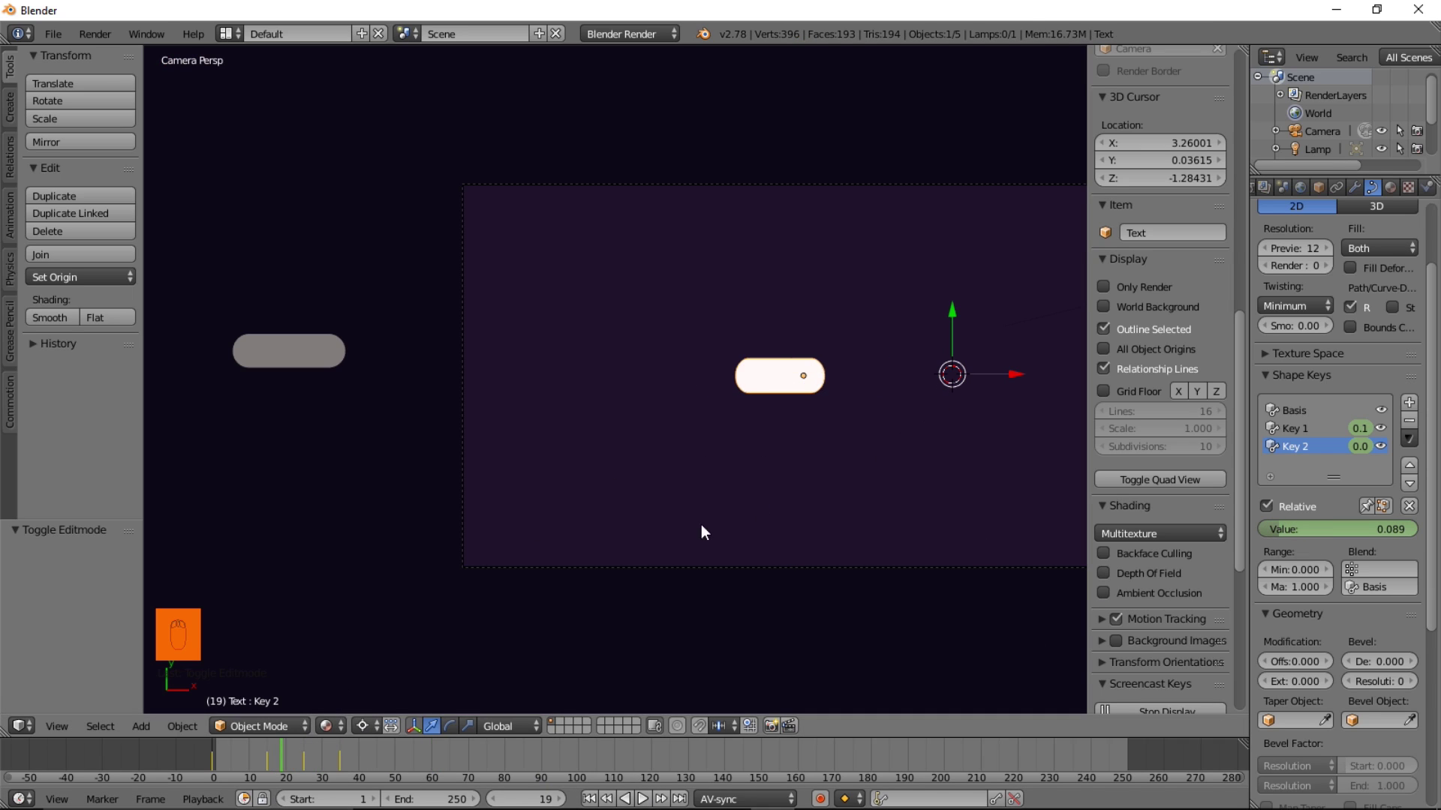
Duplicate the dash with Shift+D and move the copy off to the left
drag(250, 774, 280, 747)
key(shift+d)
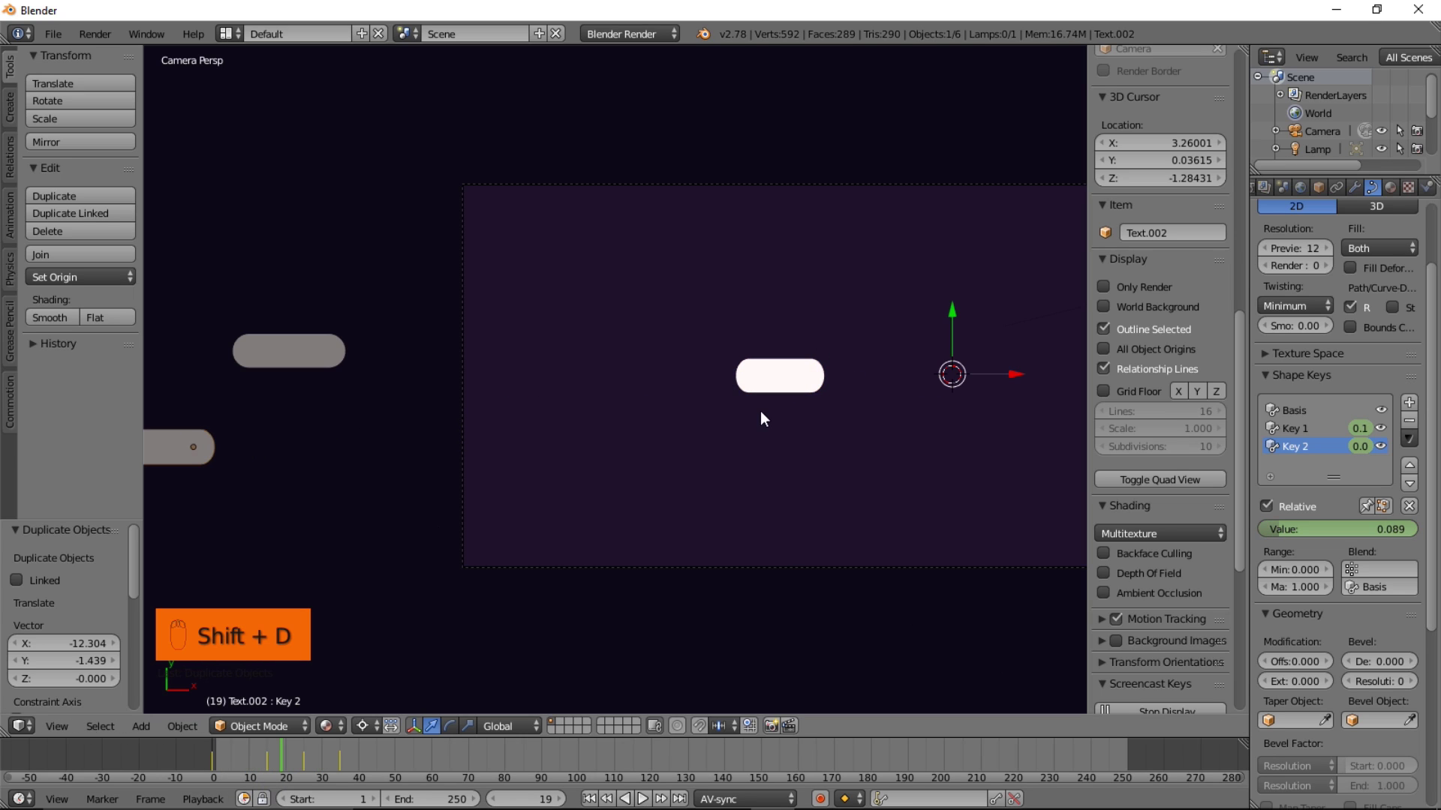
drag(797, 383, 219, 744)
drag(216, 766, 270, 775)
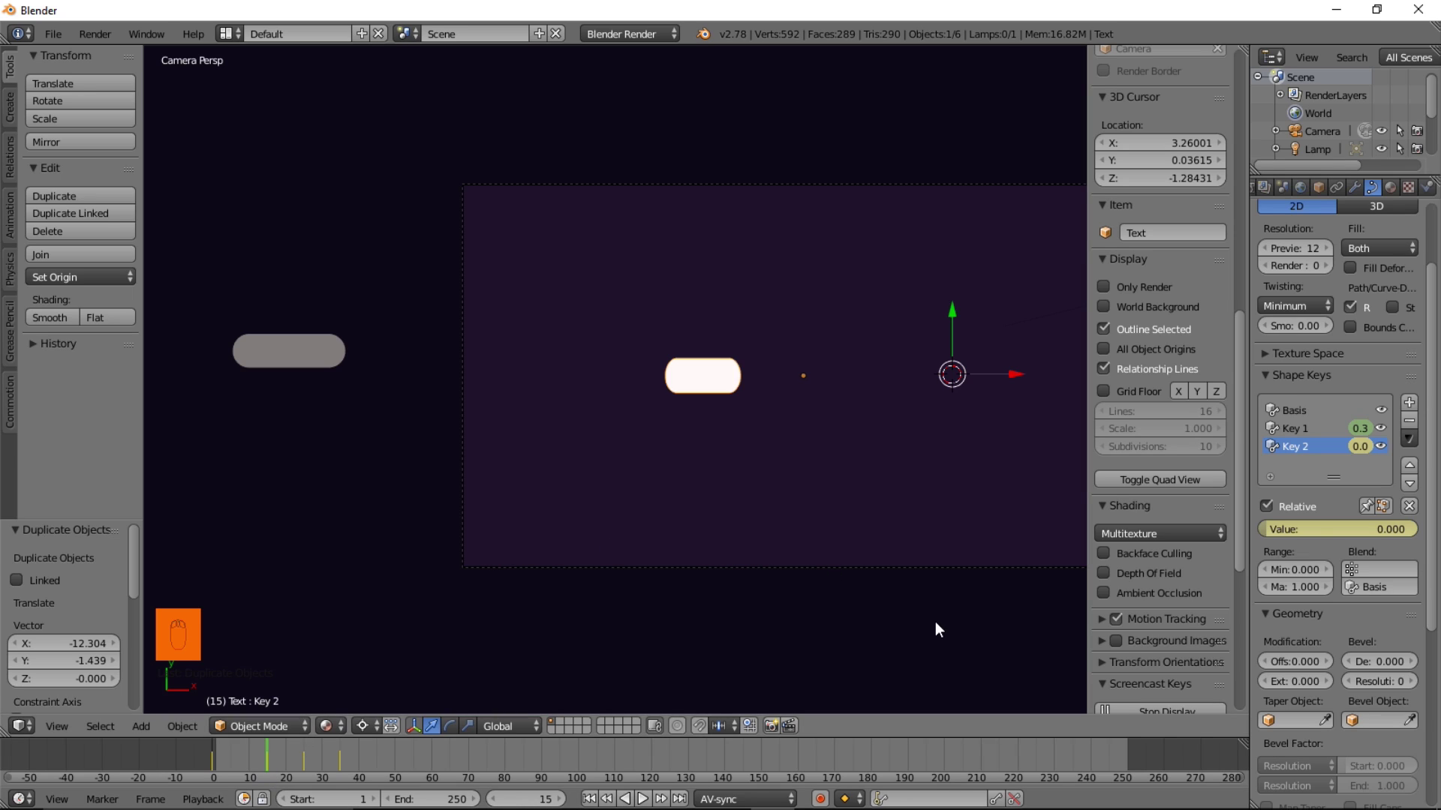
Scale the original dash's Y to about 0.405, check it across frames, and make Key 1 active
key(s)
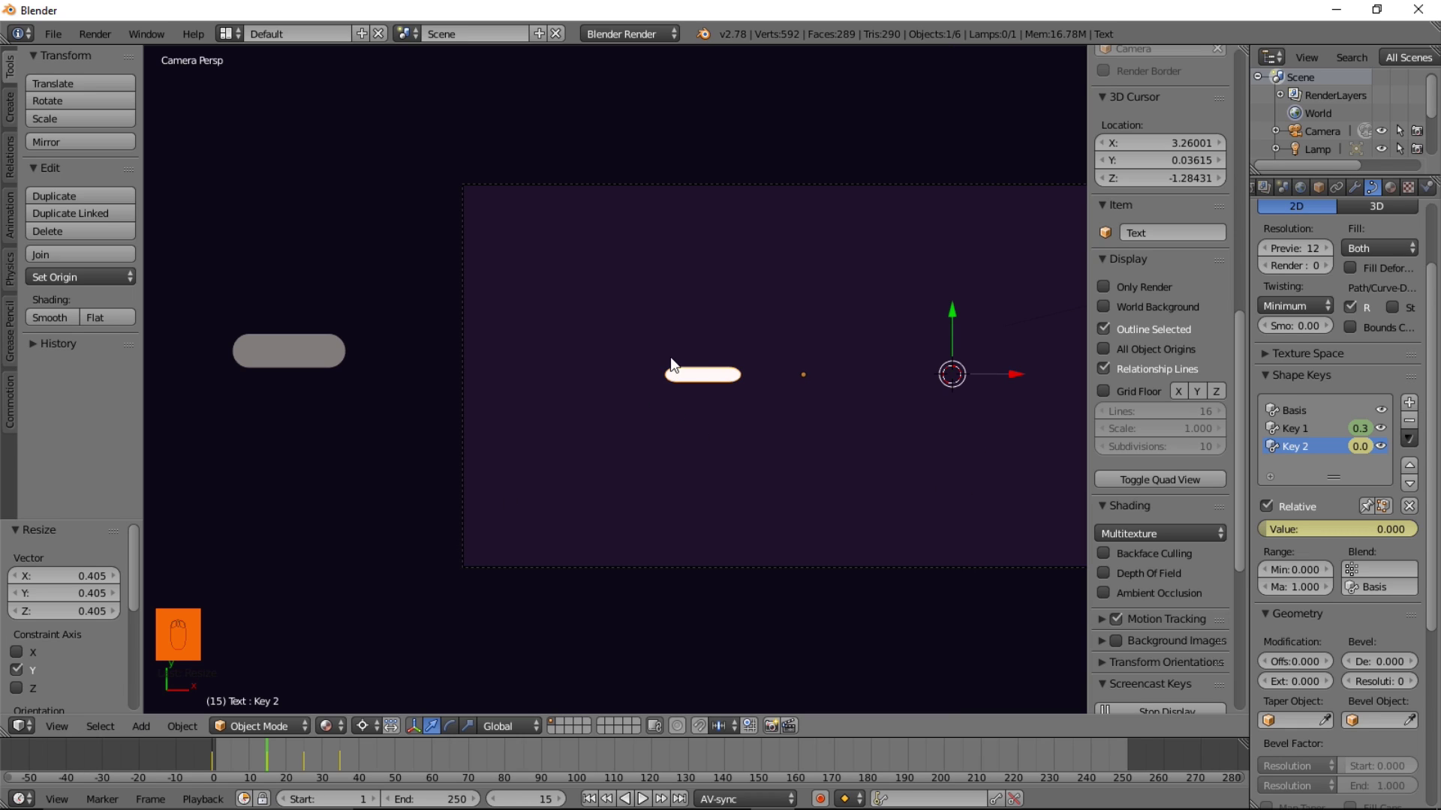
drag(242, 760, 266, 766)
middle_click(255, 765)
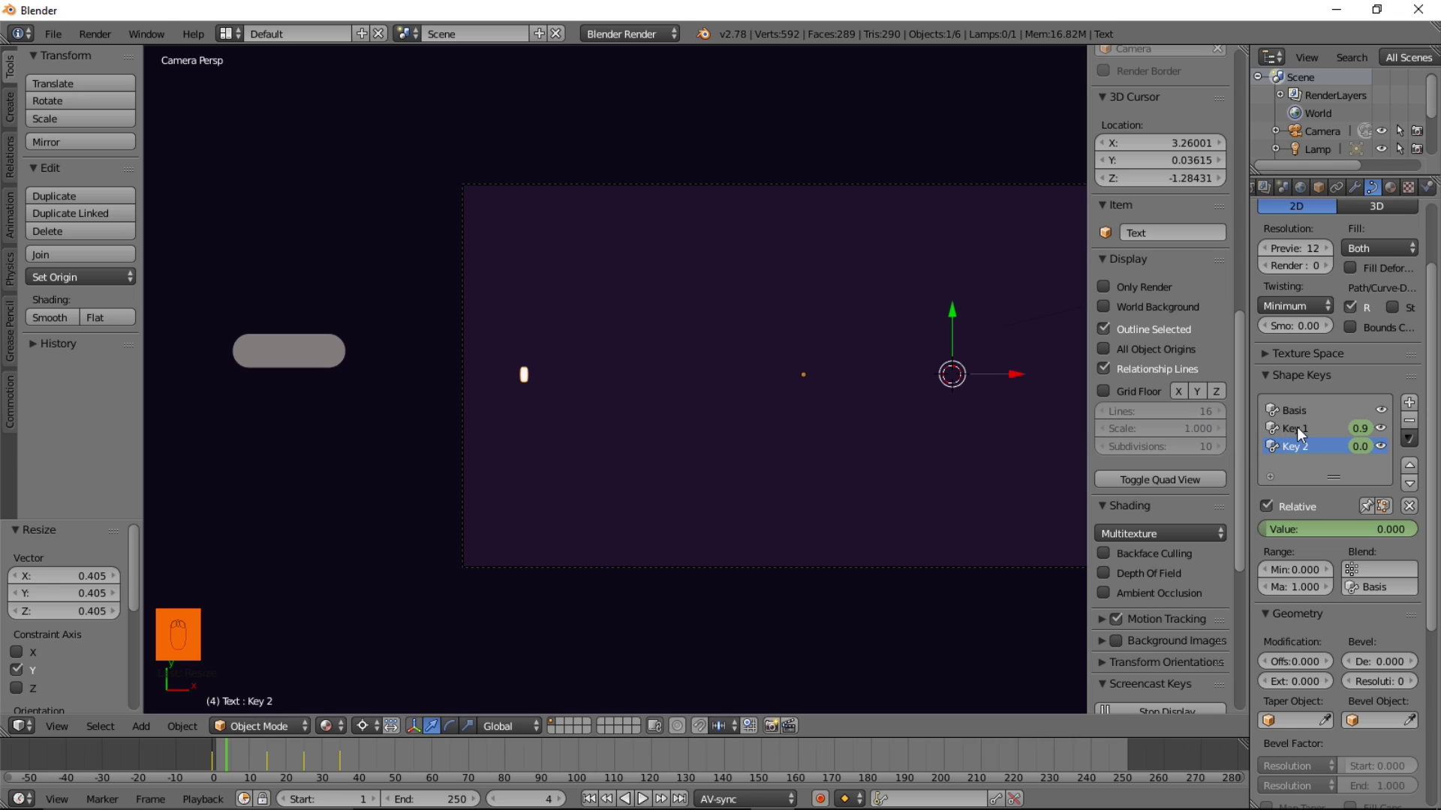
drag(1301, 428, 763, 443)
Edit Key 1's flattened shape so it sits further right, then exit edit mode
key(Tab)
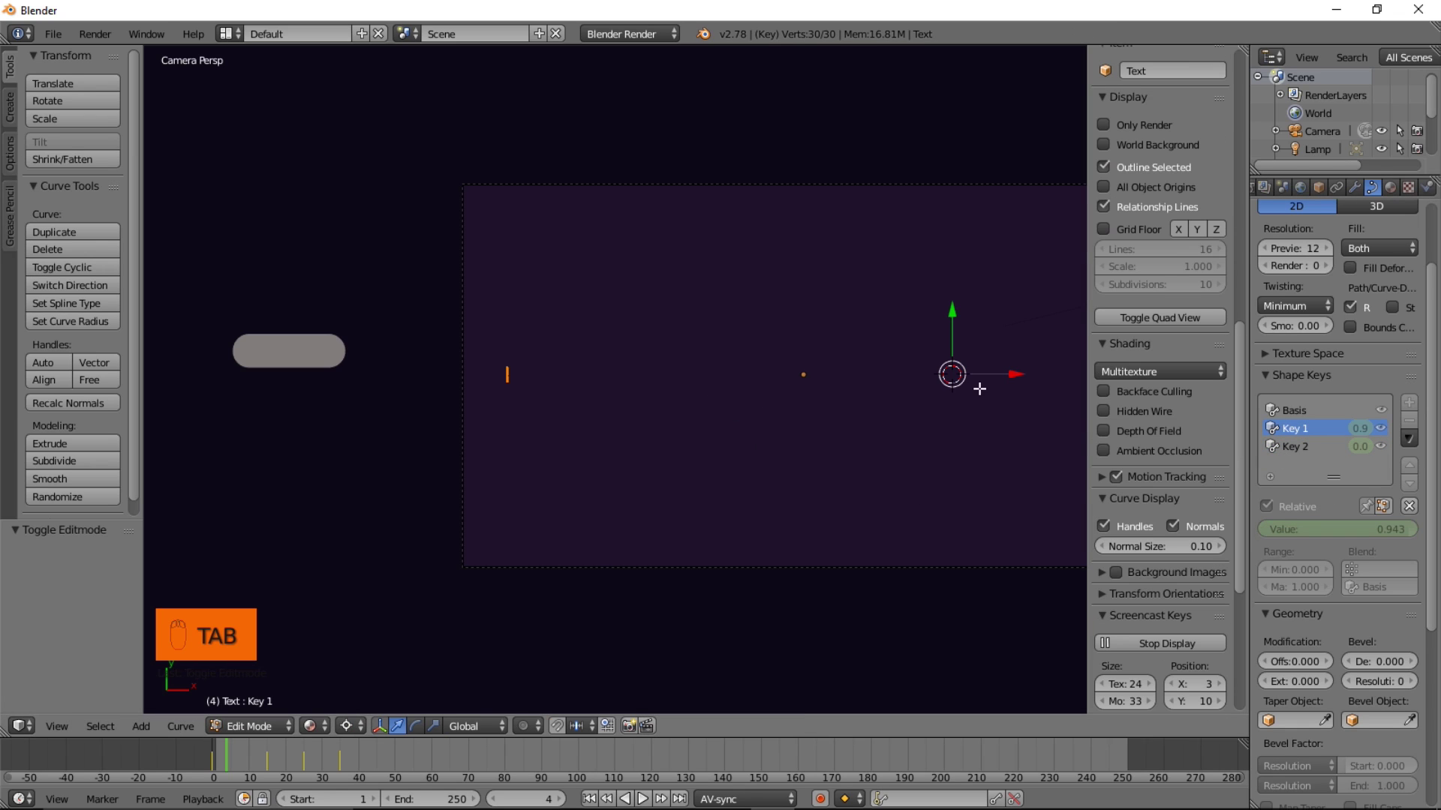
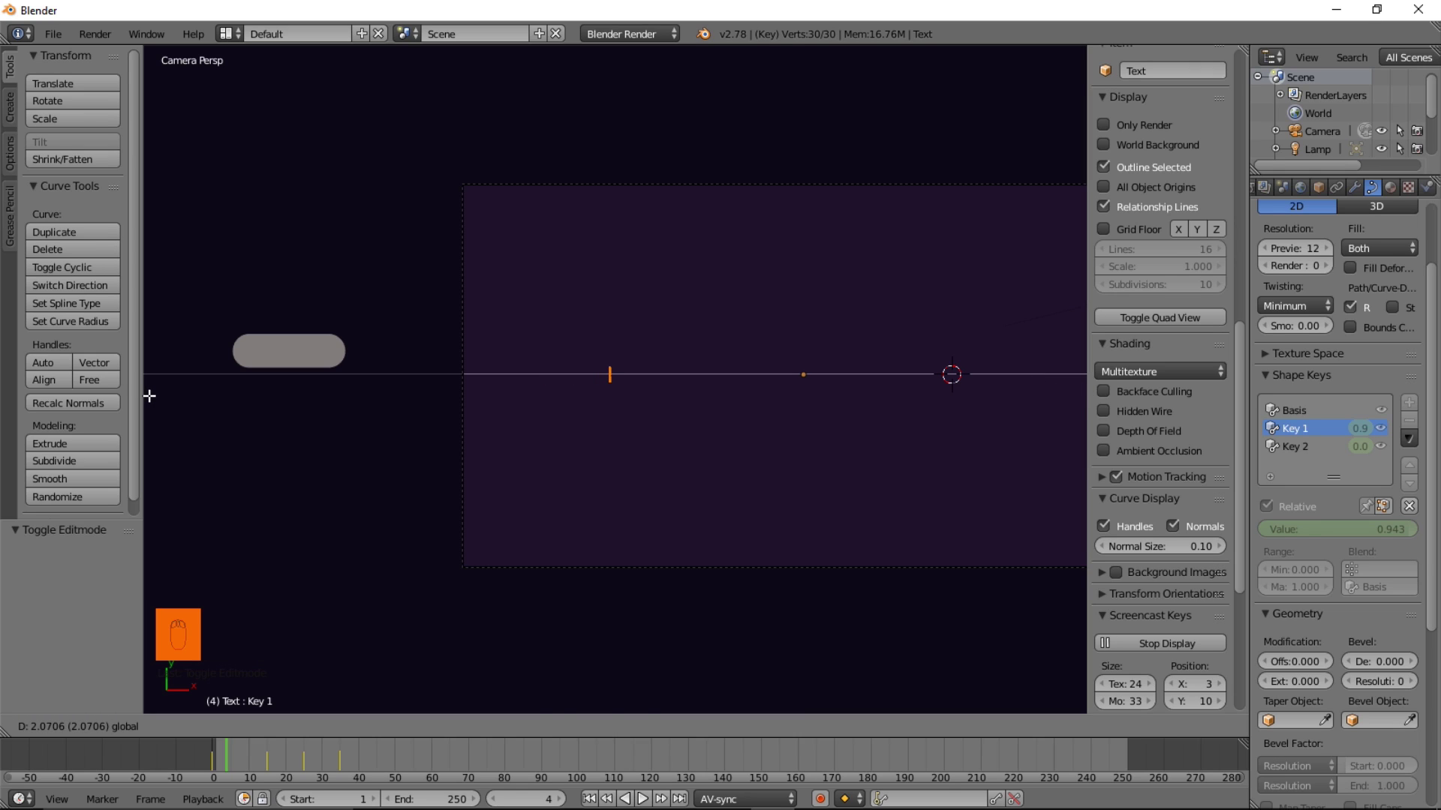
key(Tab)
click(229, 766)
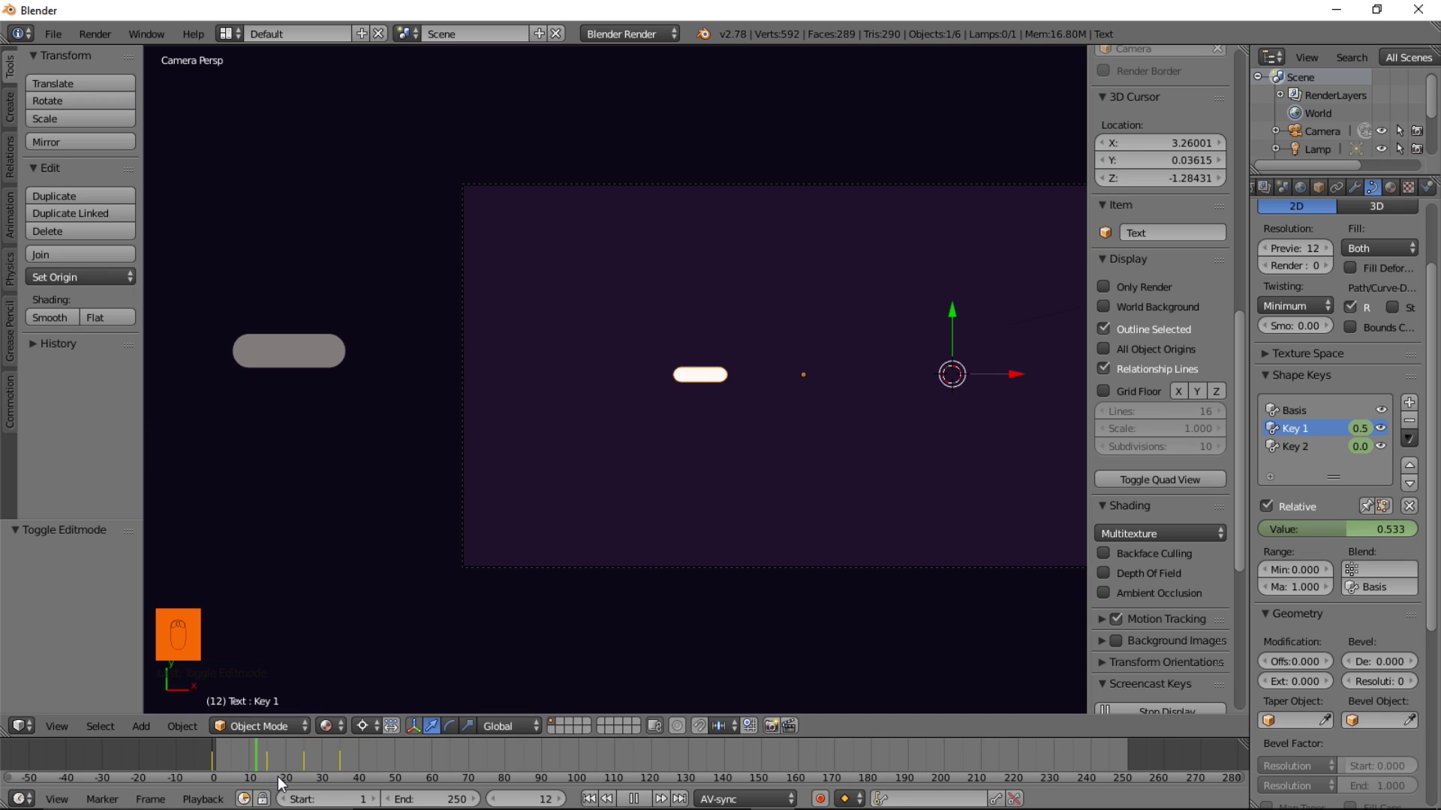
text(Object: Toggle Editmode)
Step forward frame by frame from frame 12 to preview the burst
key(1)
key(1)
key(1)
key(1)
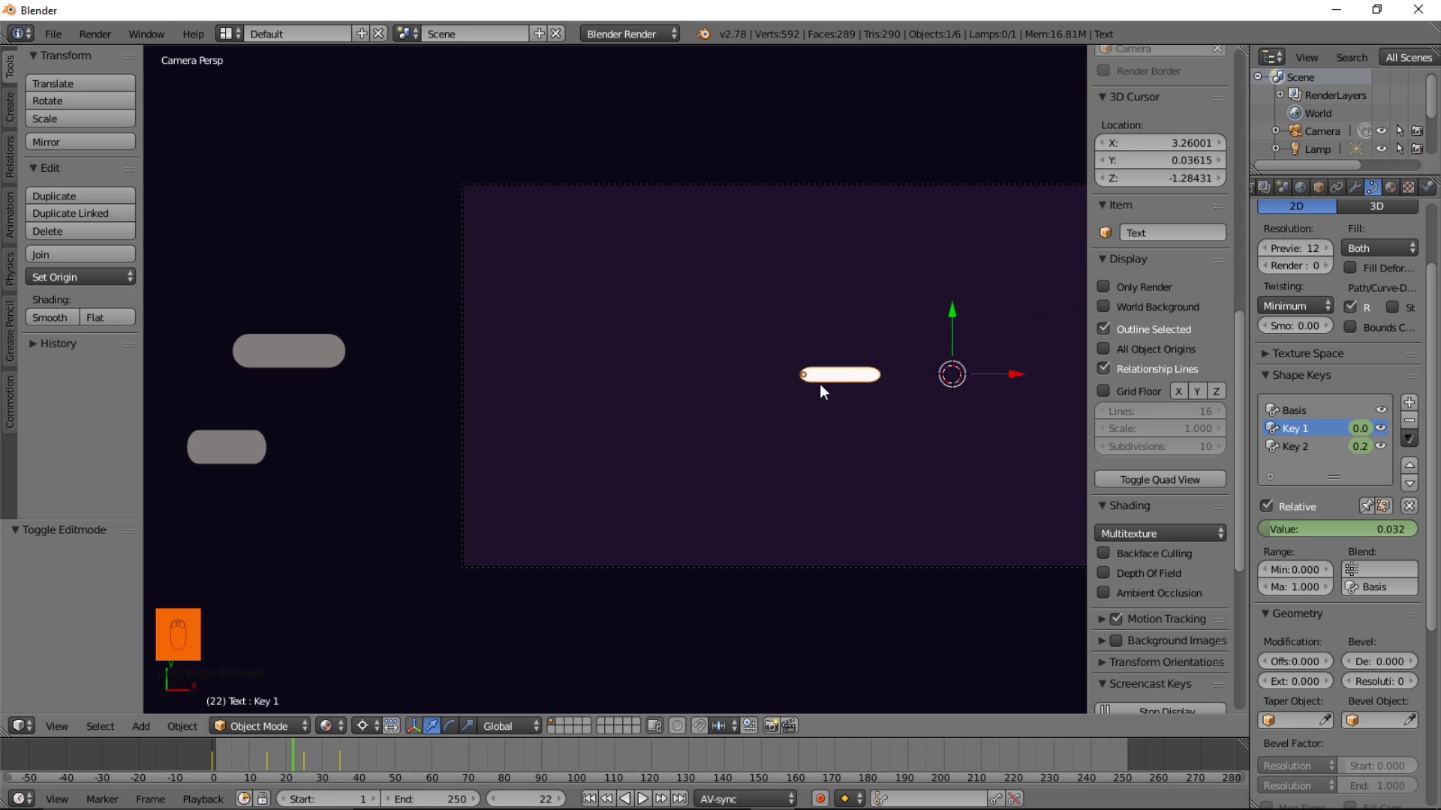
Snap the 3D cursor to the scene centre and set the dash's origin to the 3D cursor
key(shift+s)
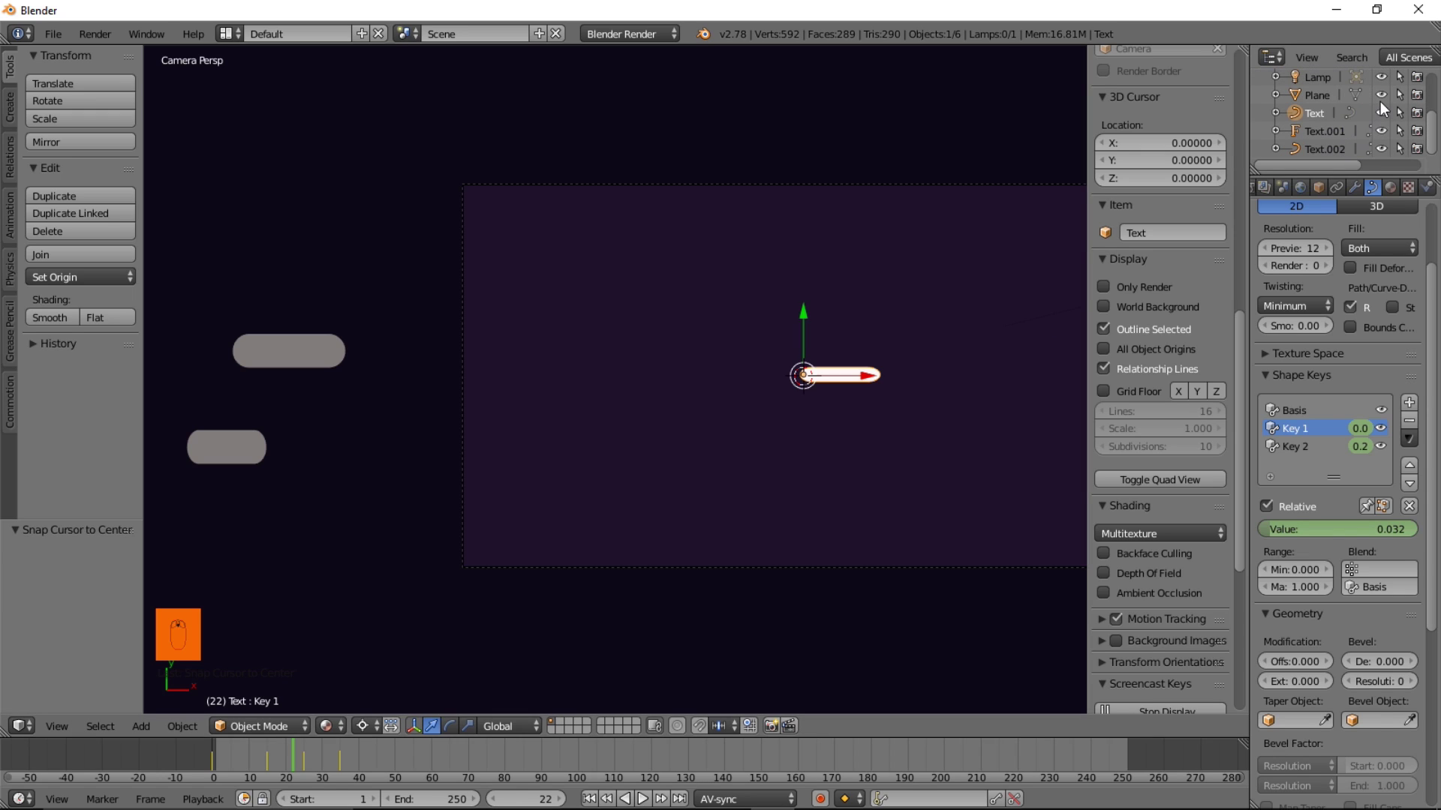
middle_click(1398, 102)
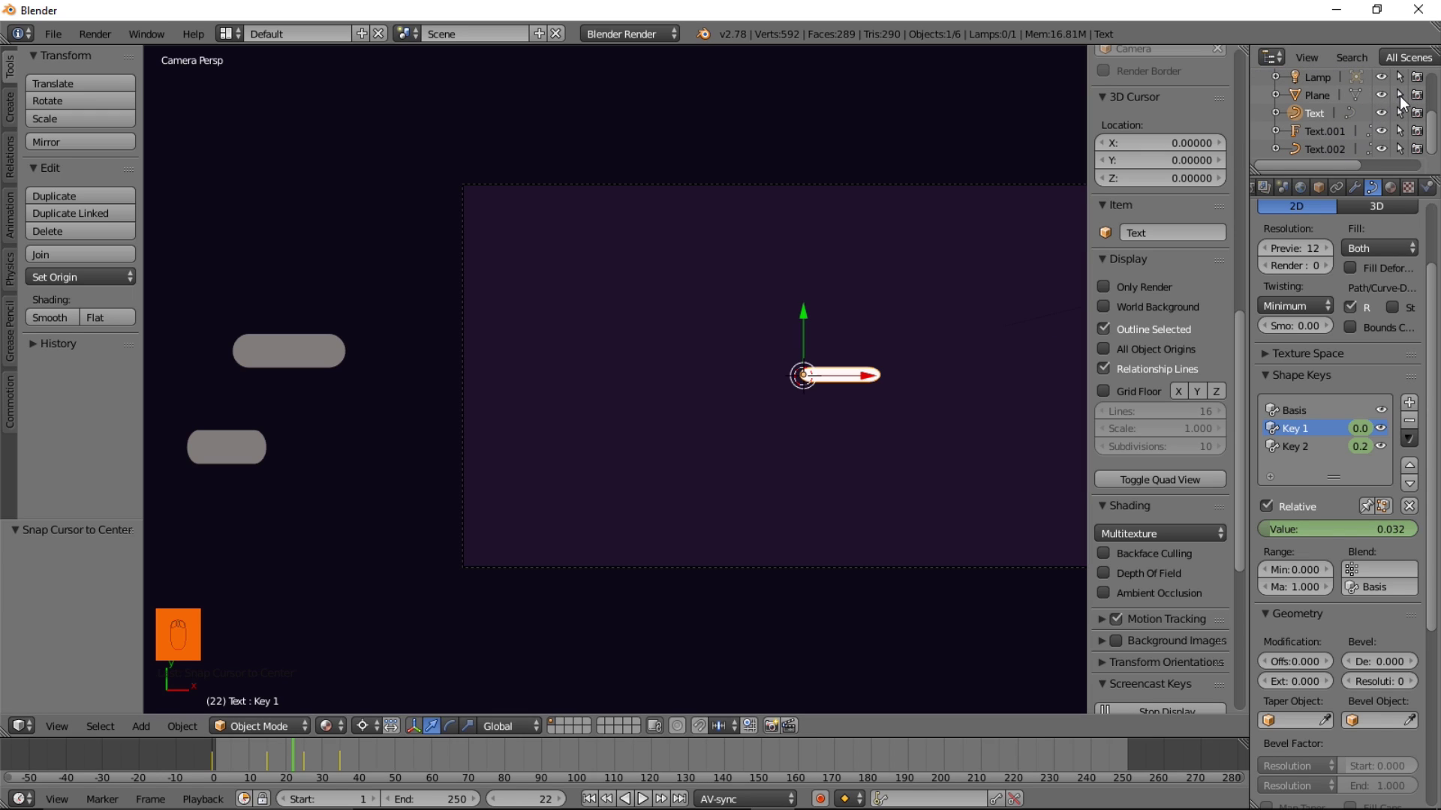
drag(1404, 102, 199, 778)
drag(228, 763, 875, 412)
drag(866, 379, 205, 758)
middle_click(204, 759)
Move the dash to the right of centre, zoom out to the camera frame, and scrub the burst
drag(213, 763, 873, 372)
drag(875, 381, 907, 390)
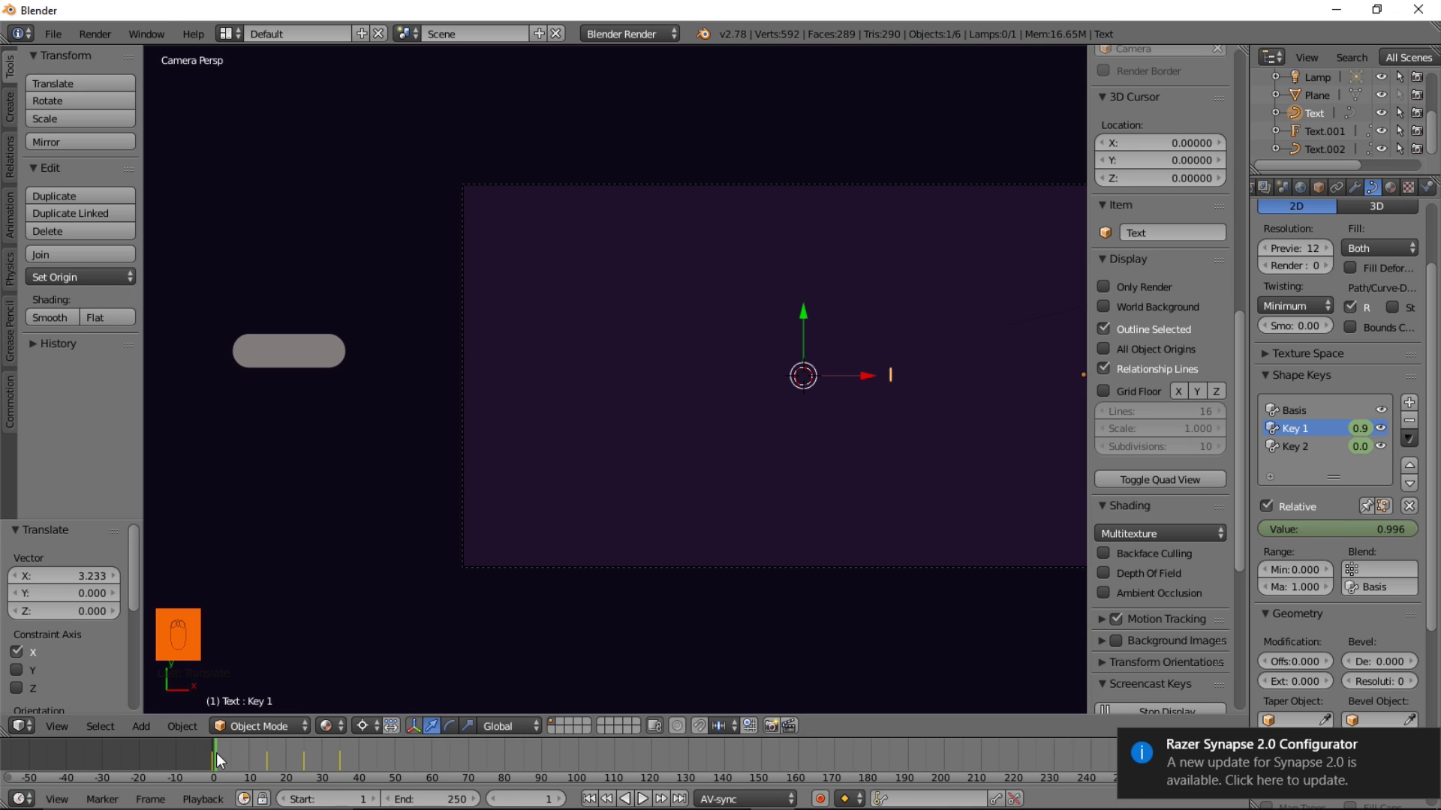
drag(251, 761, 917, 337)
drag(900, 354, 241, 764)
click(240, 765)
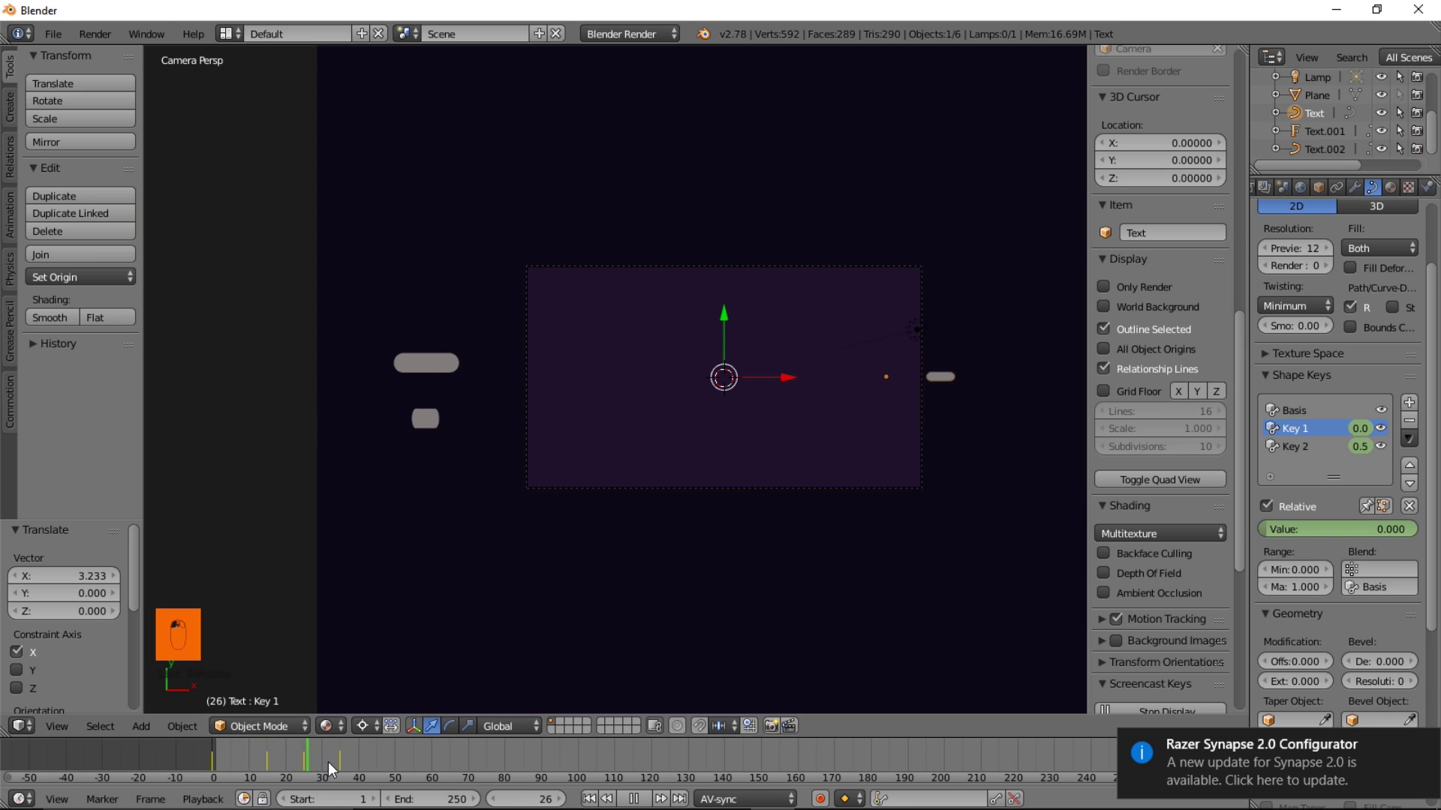
click(257, 764)
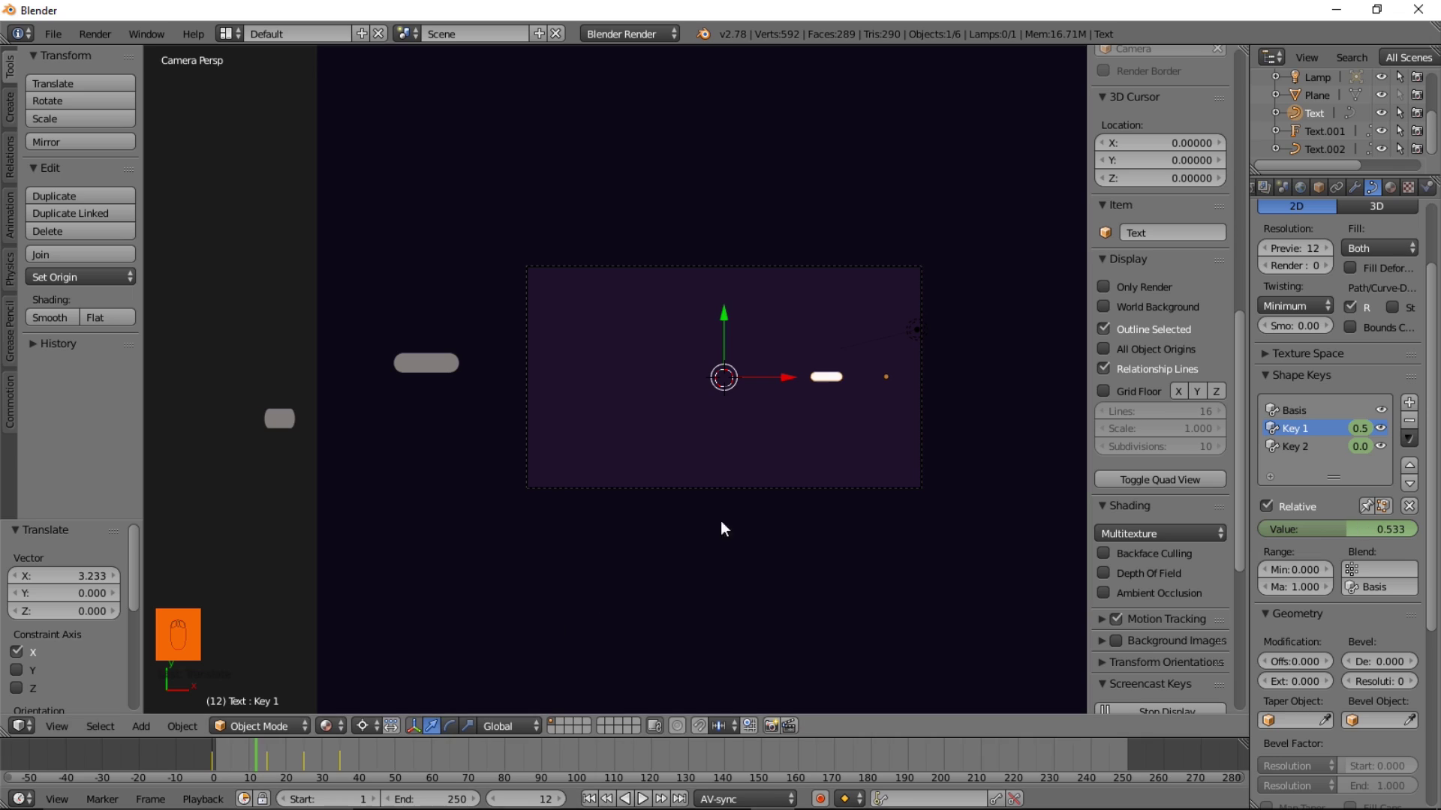
Move the dash closer to the centre and scrub frames 20–30 to check the burst
drag(784, 385, 325, 720)
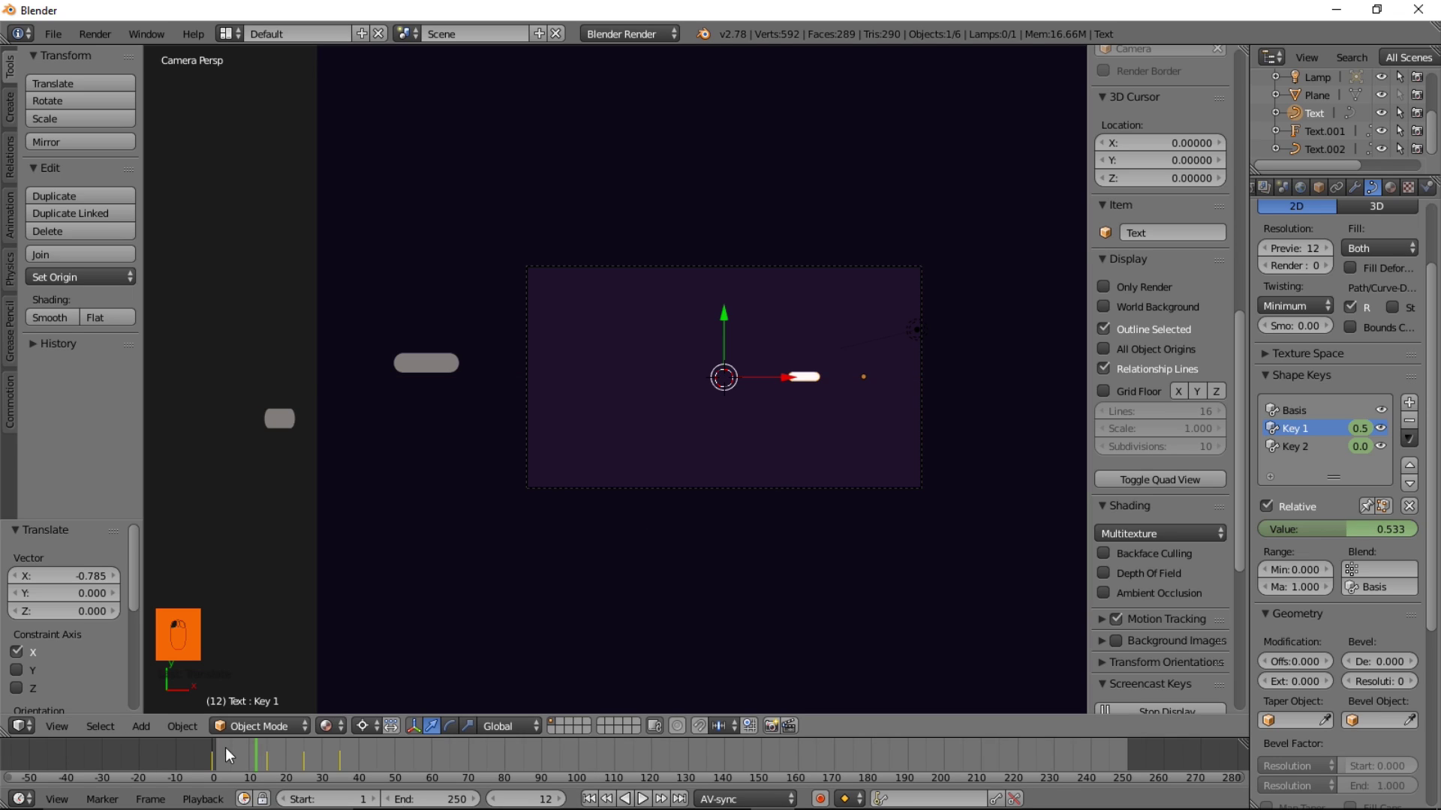
click(280, 760)
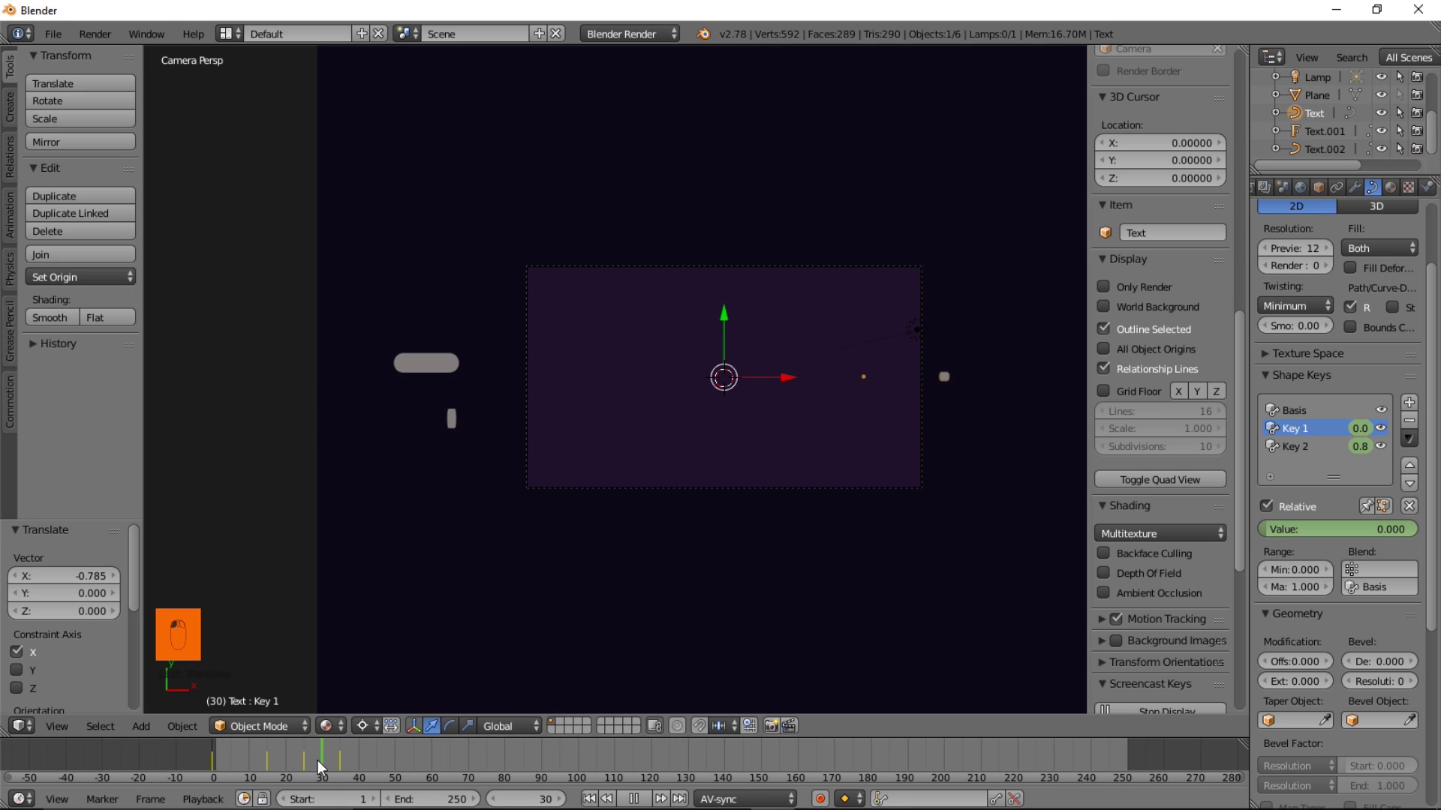
drag(304, 764, 225, 752)
Pull Key 2's shape in toward the centre, exit edit mode, and play back the burst
drag(273, 759, 228, 766)
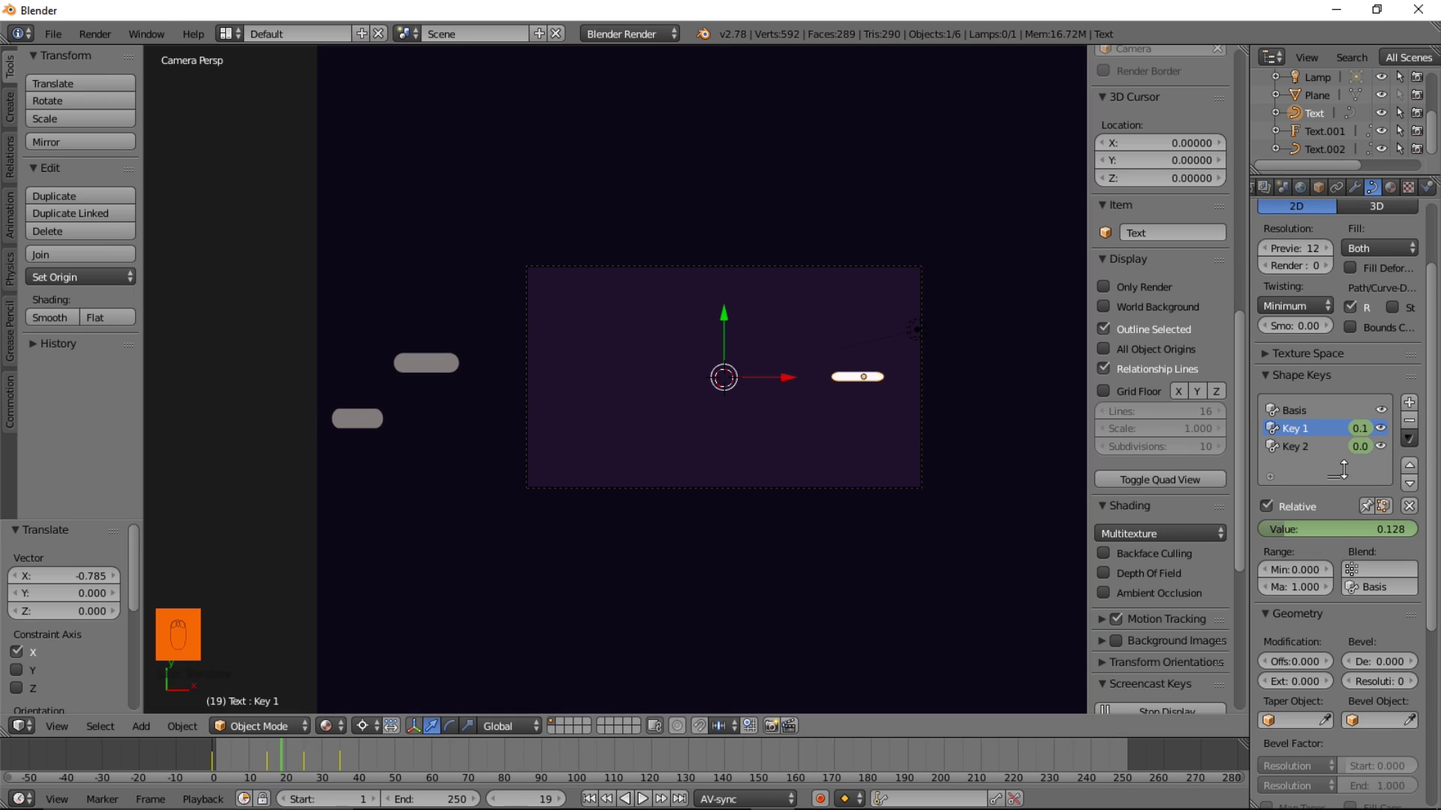
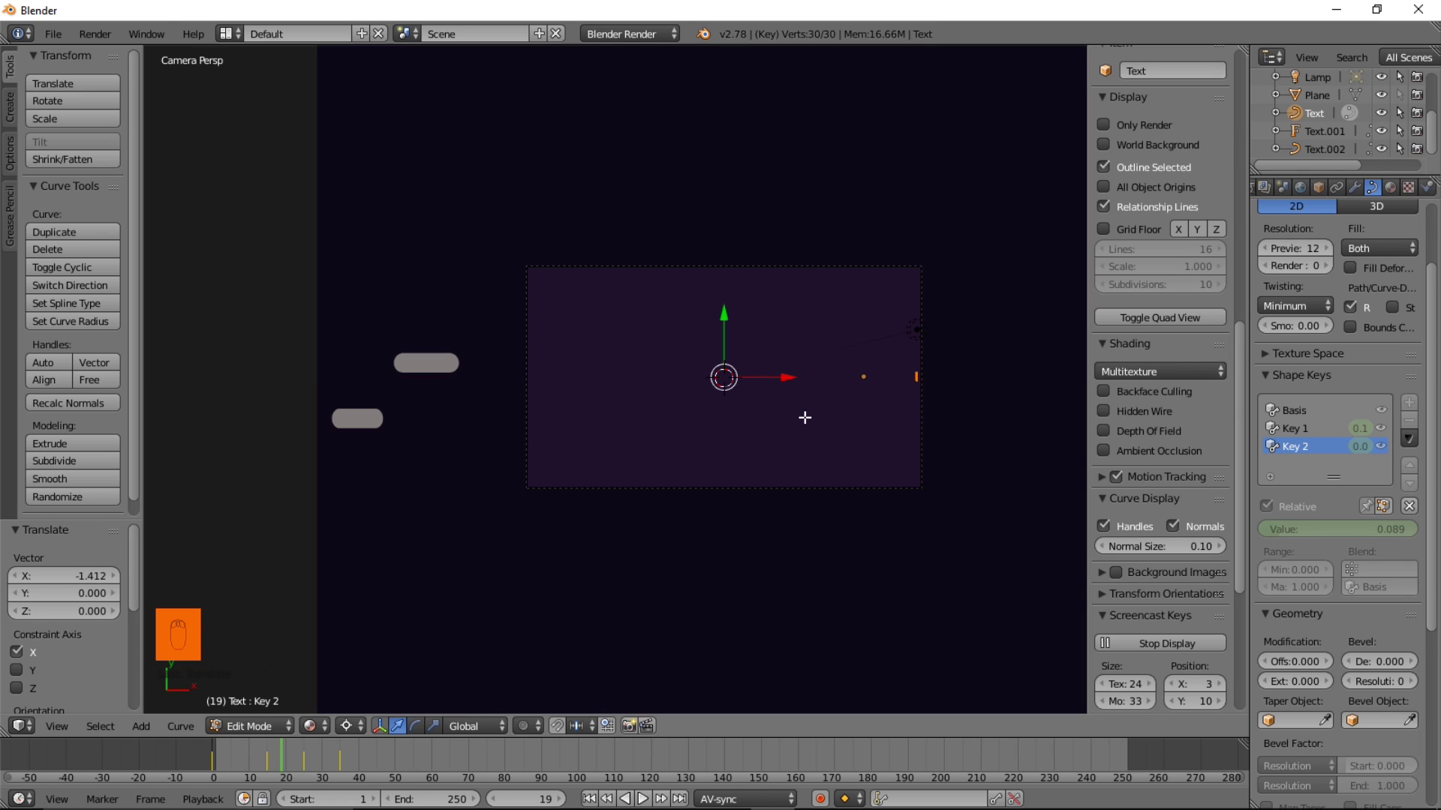
key(Tab)
drag(260, 763, 288, 763)
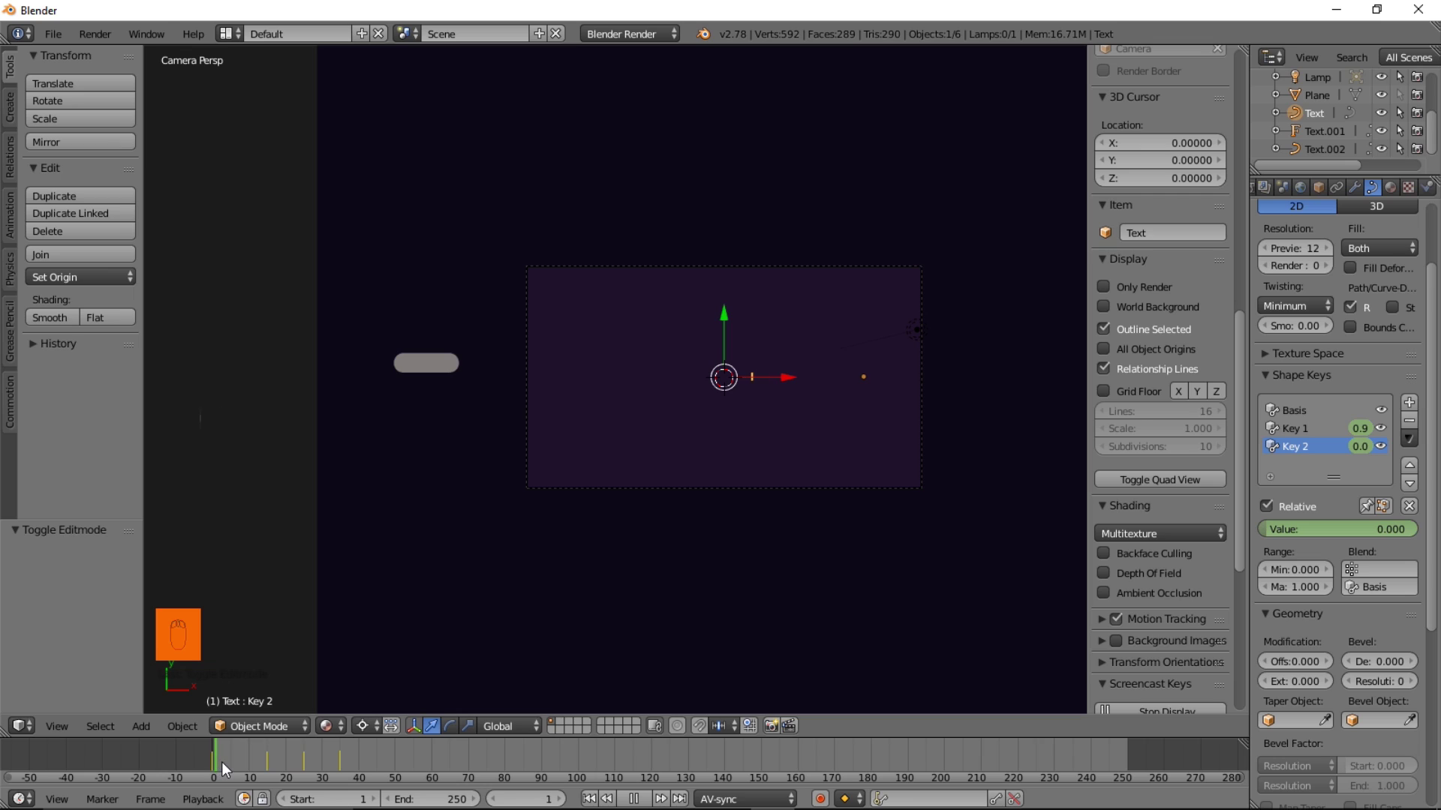
key(alt+a)
drag(223, 766, 655, 793)
drag(649, 800, 670, 452)
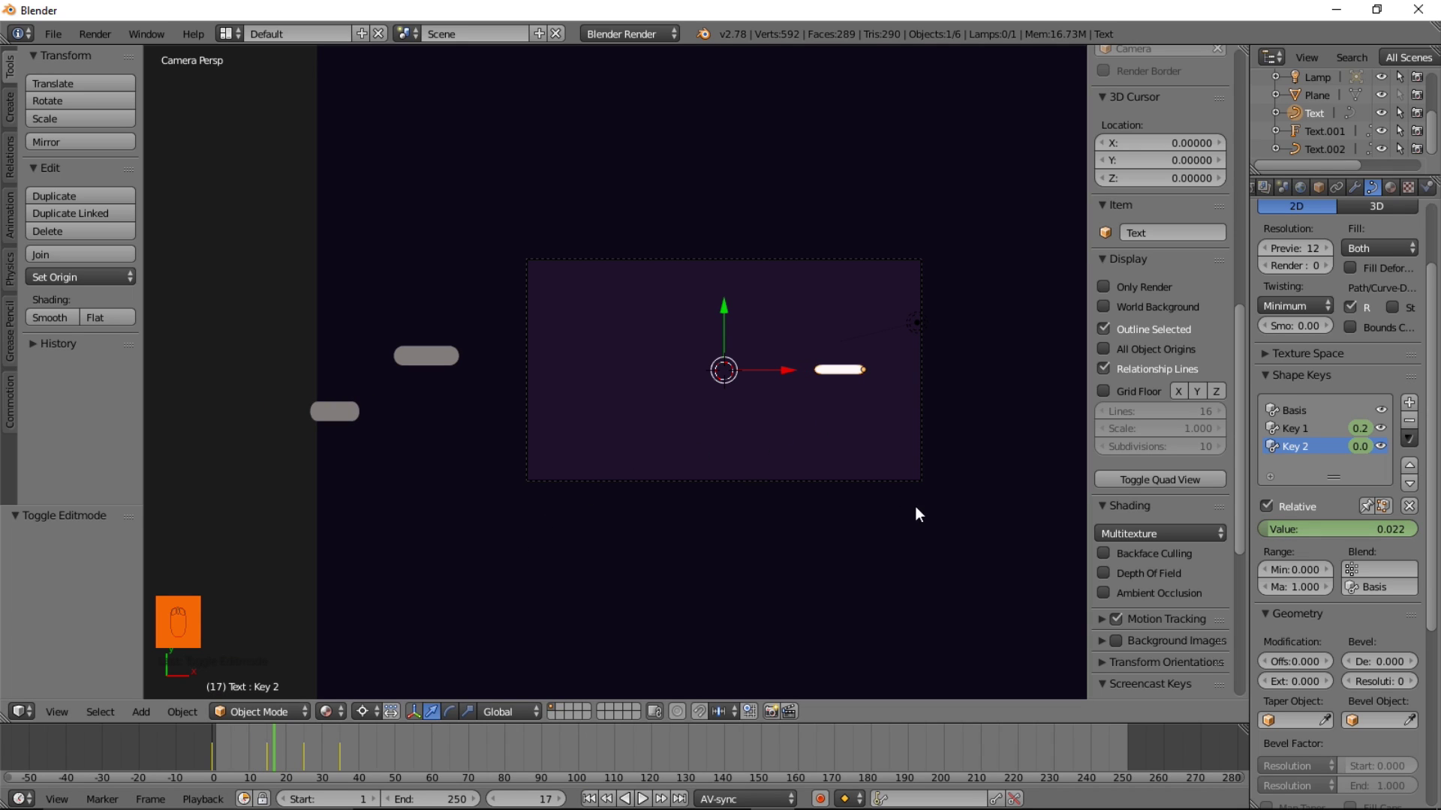
Scale the whole dash down to about 0.657 of its size
key(s)
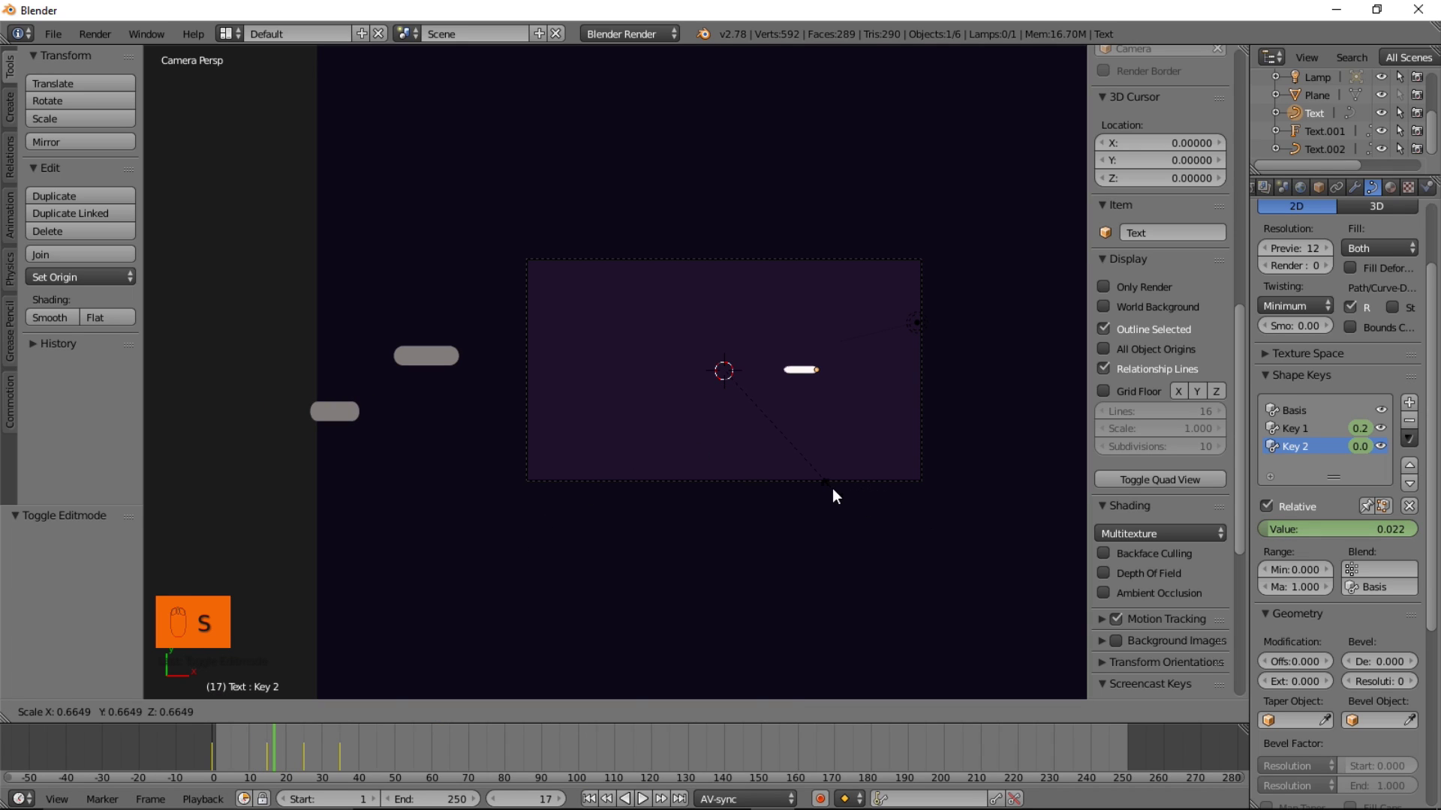
drag(235, 760, 239, 746)
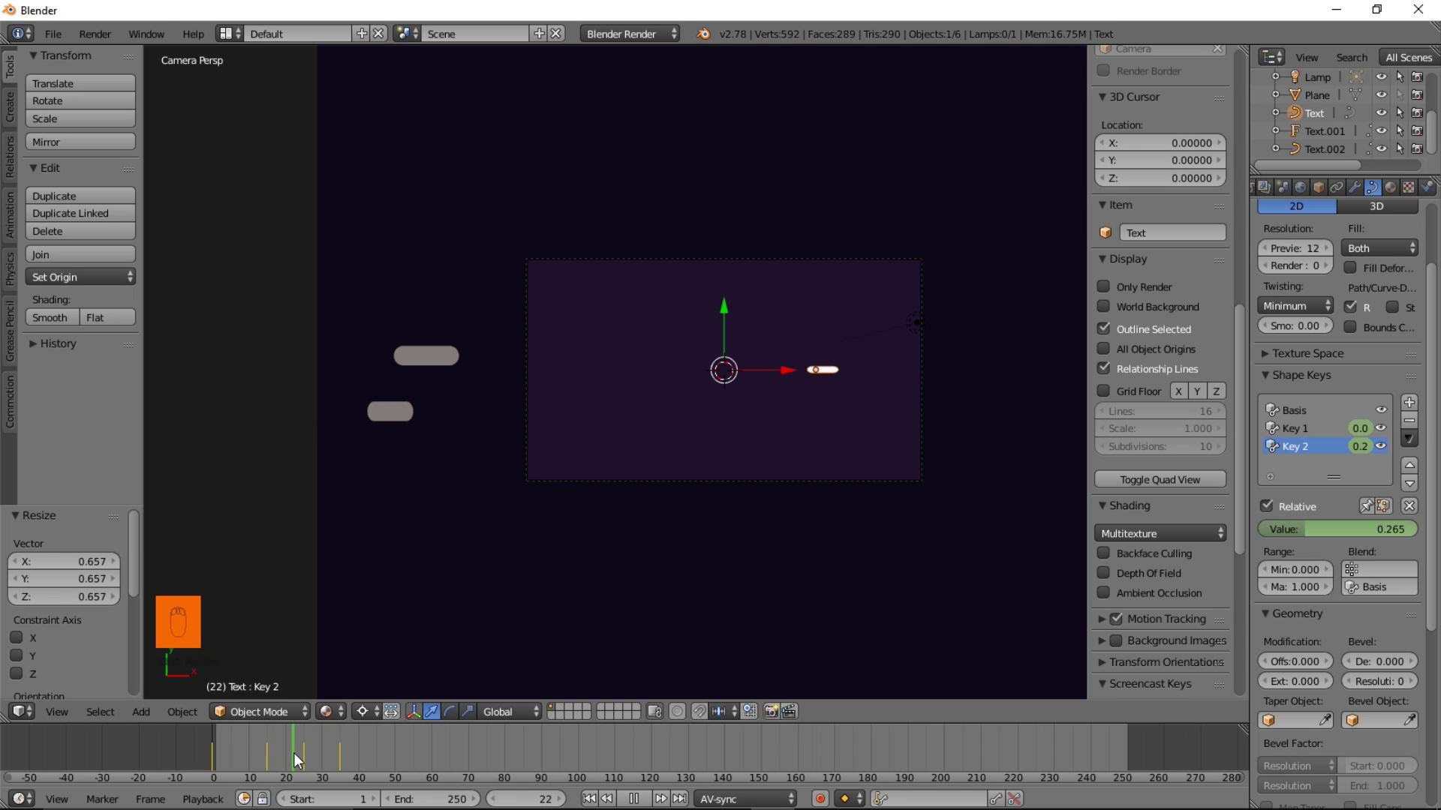
Duplicate the dash three times, rotating each copy 45° around Z about the centre
middle_click(718, 392)
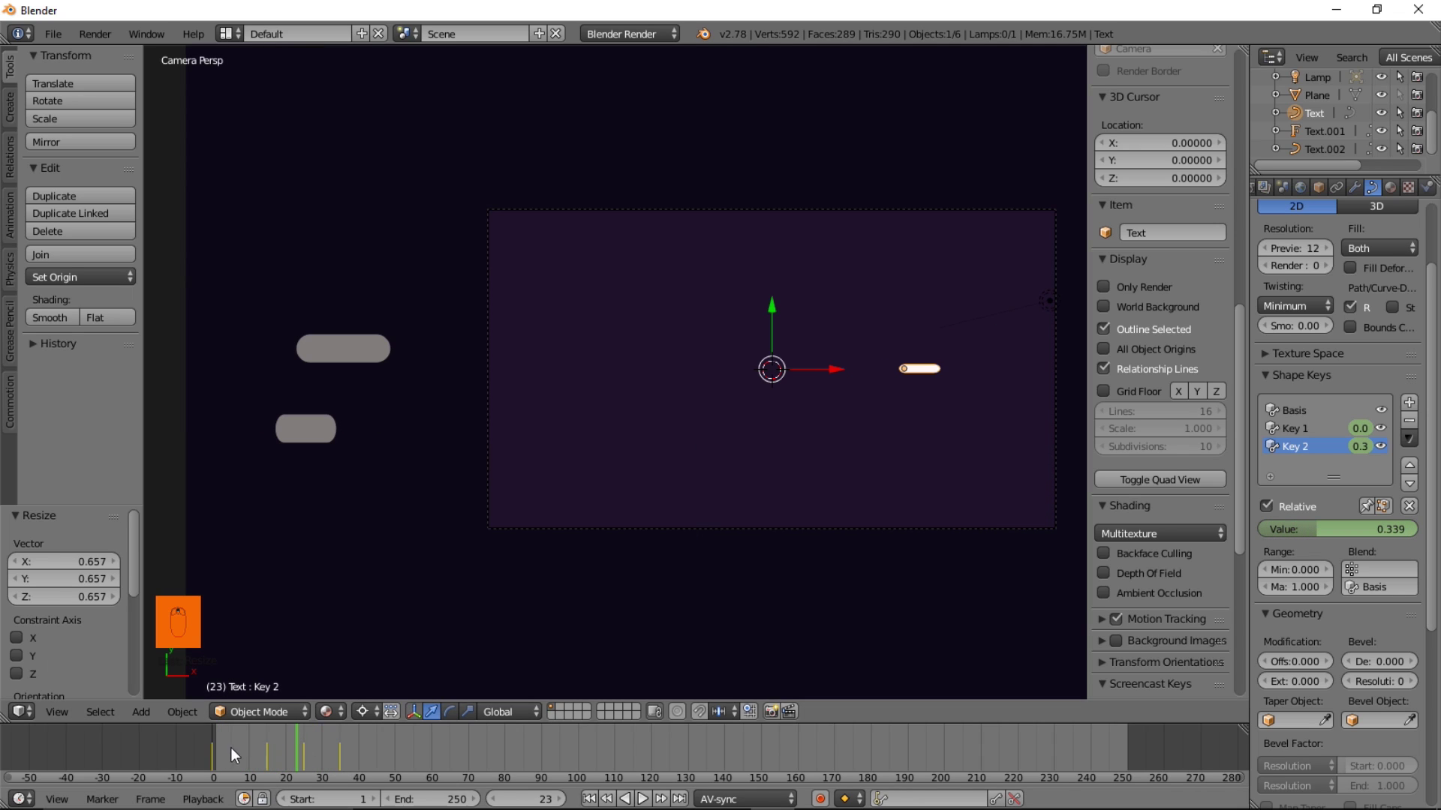
drag(261, 759, 444, 643)
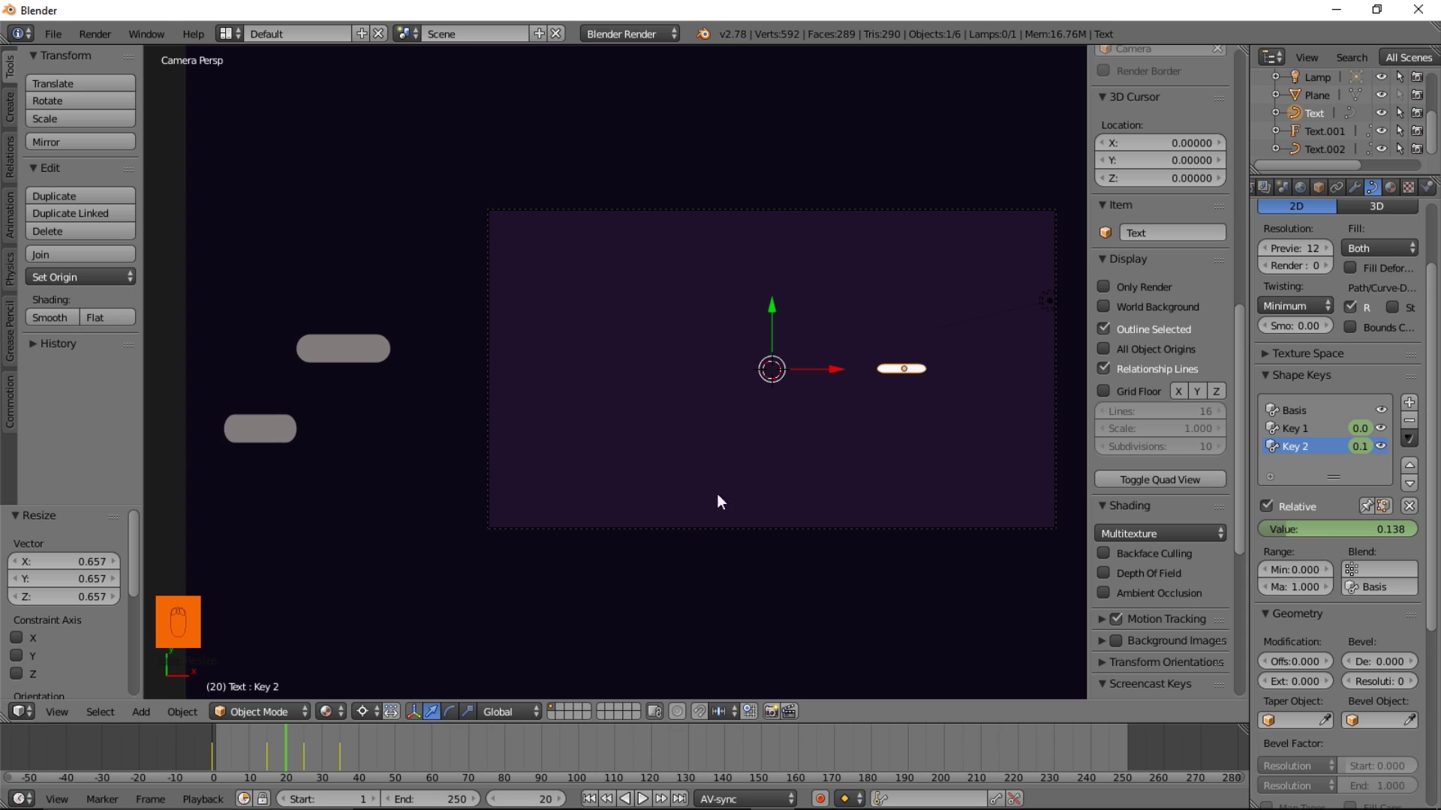
key(shift+d)
key(r)
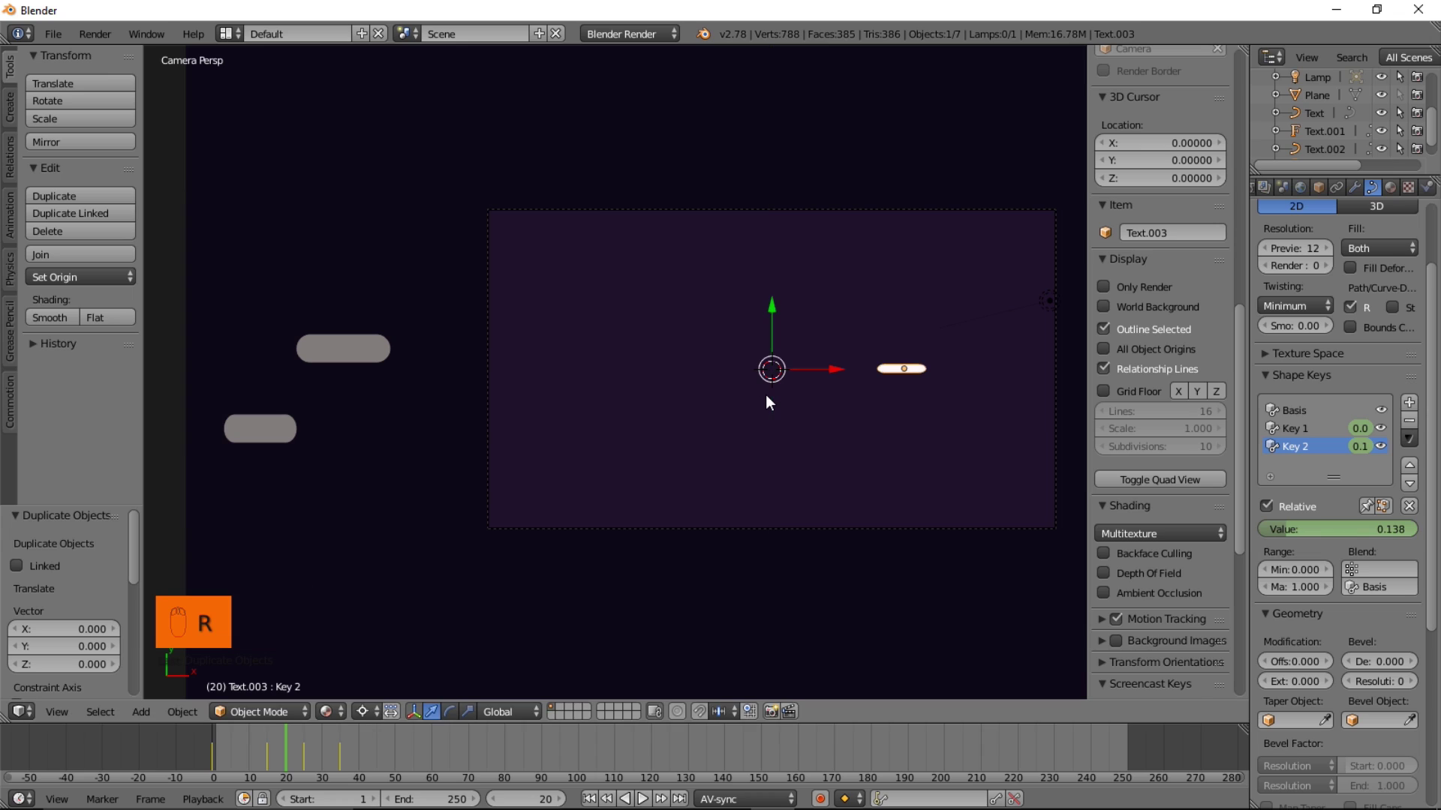
key(r)
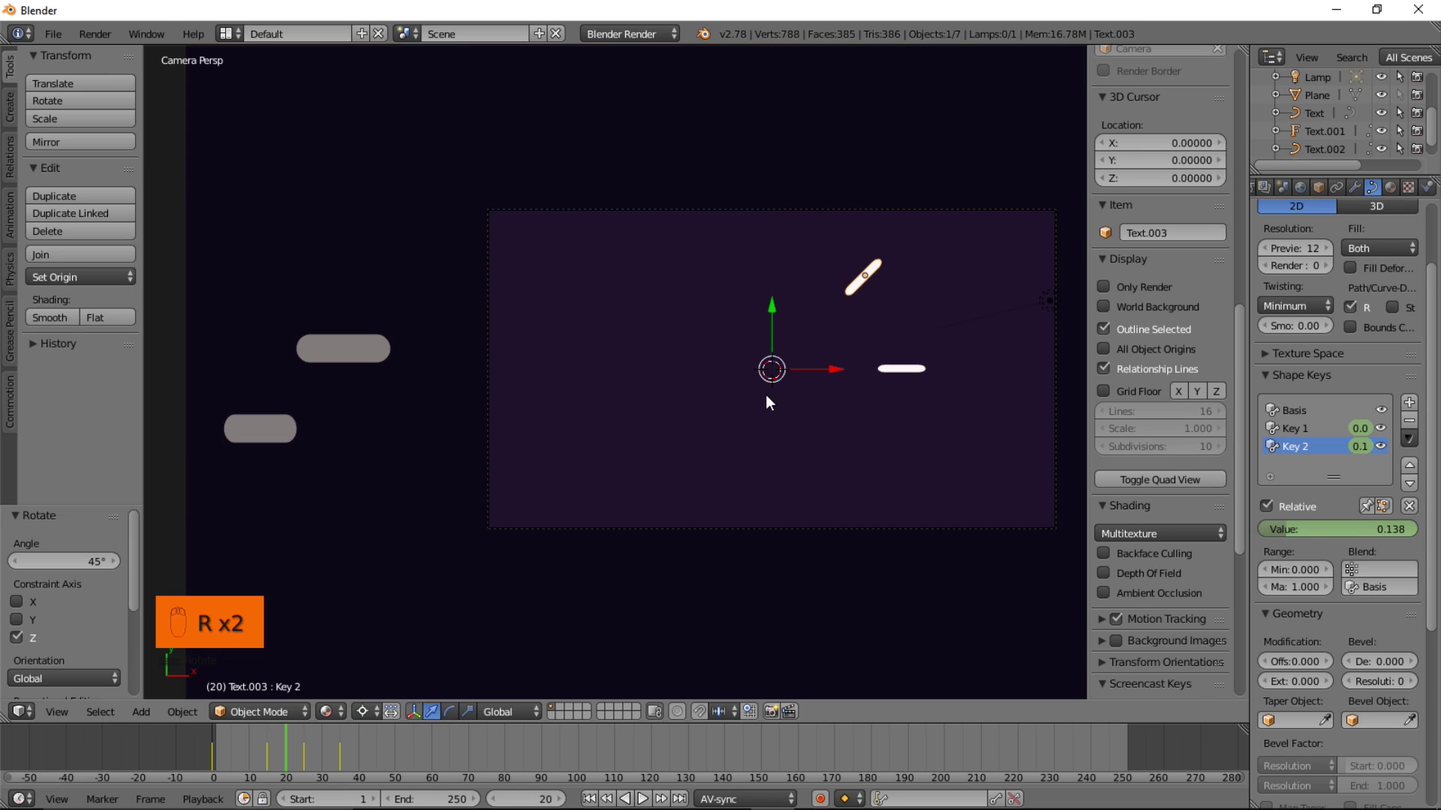
key(shift+d)
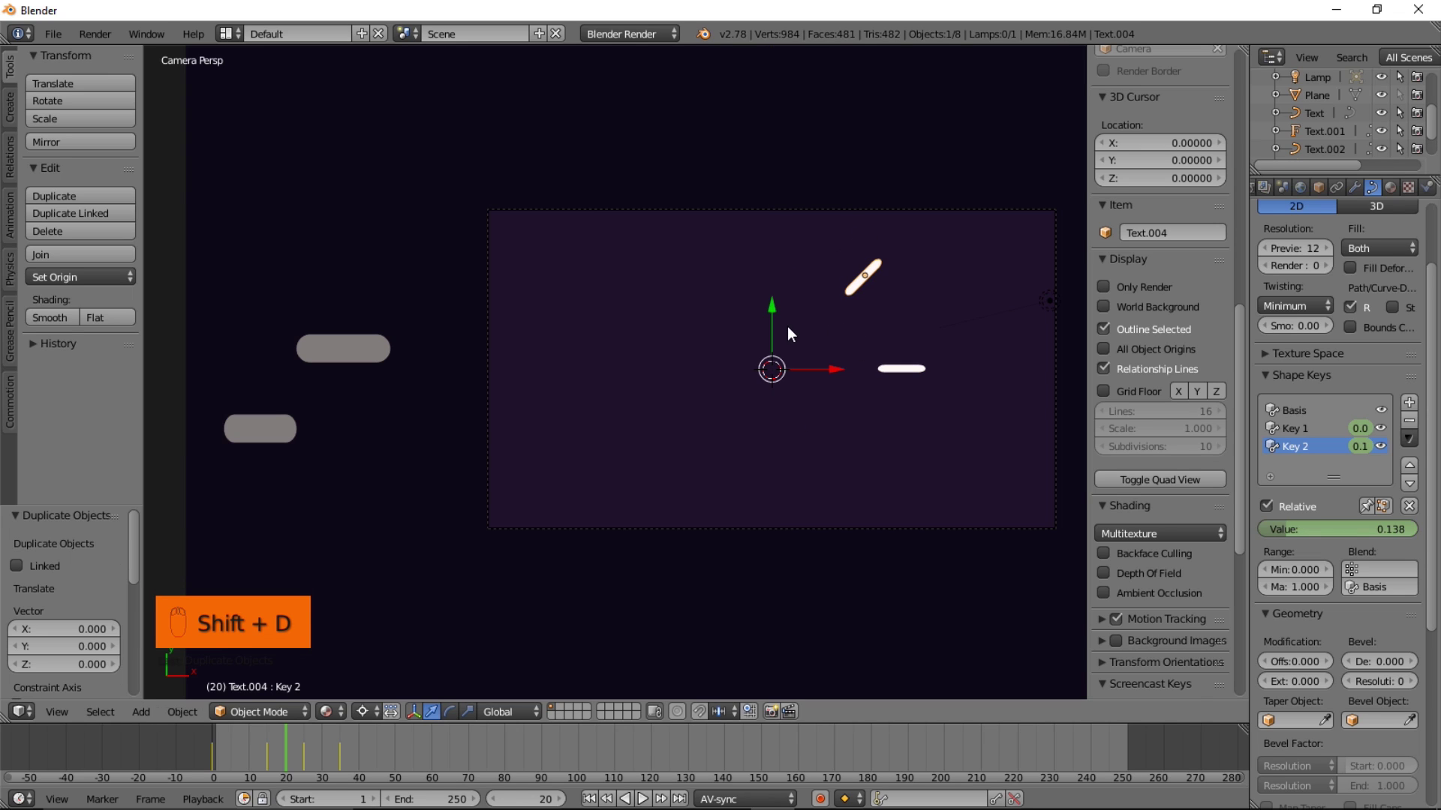
key(r)
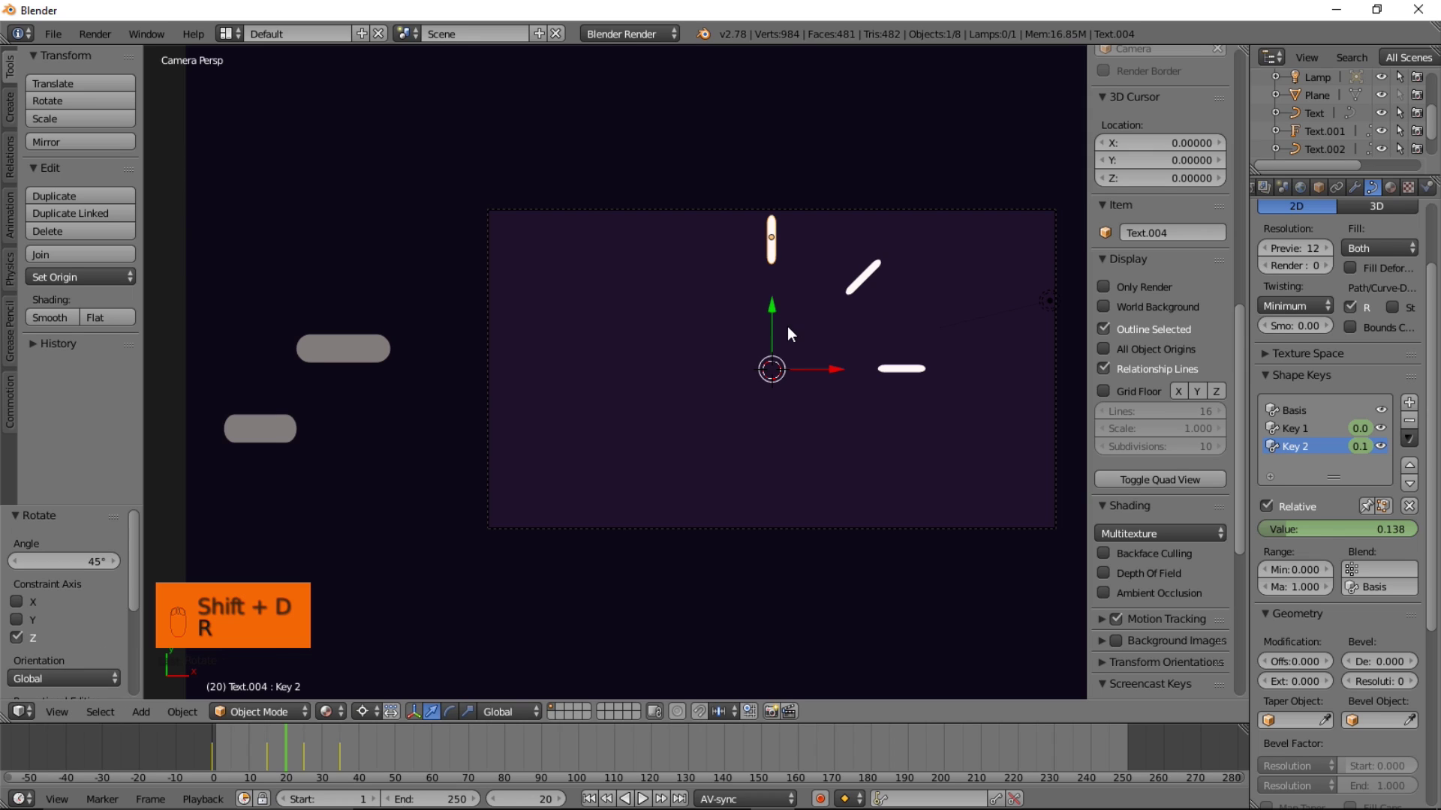
key(shift+d)
key(r)
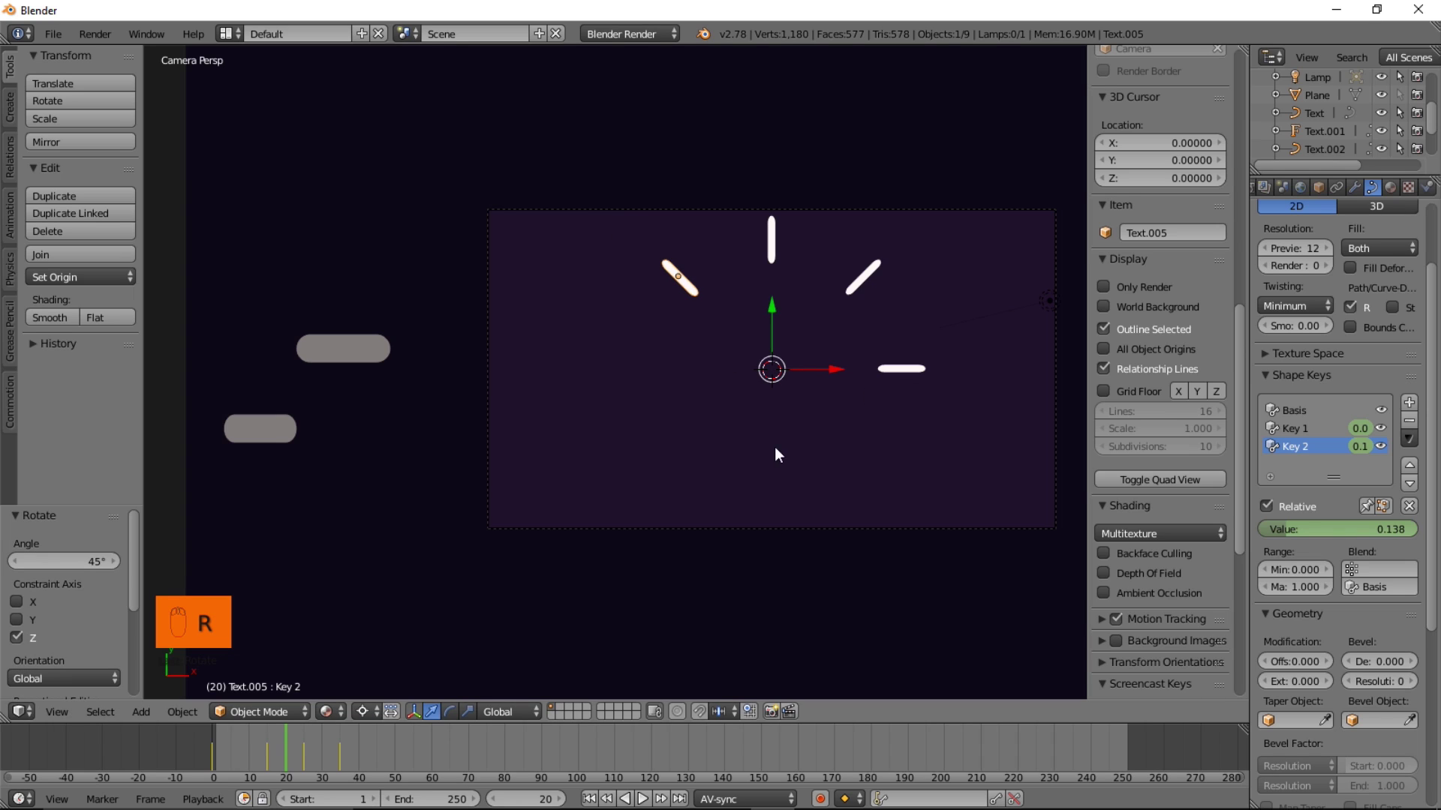
Continue duplicating and rotating 45° copies, undoing one misstep, until eight dashes complete the ring
key(shift+d)
key(r)
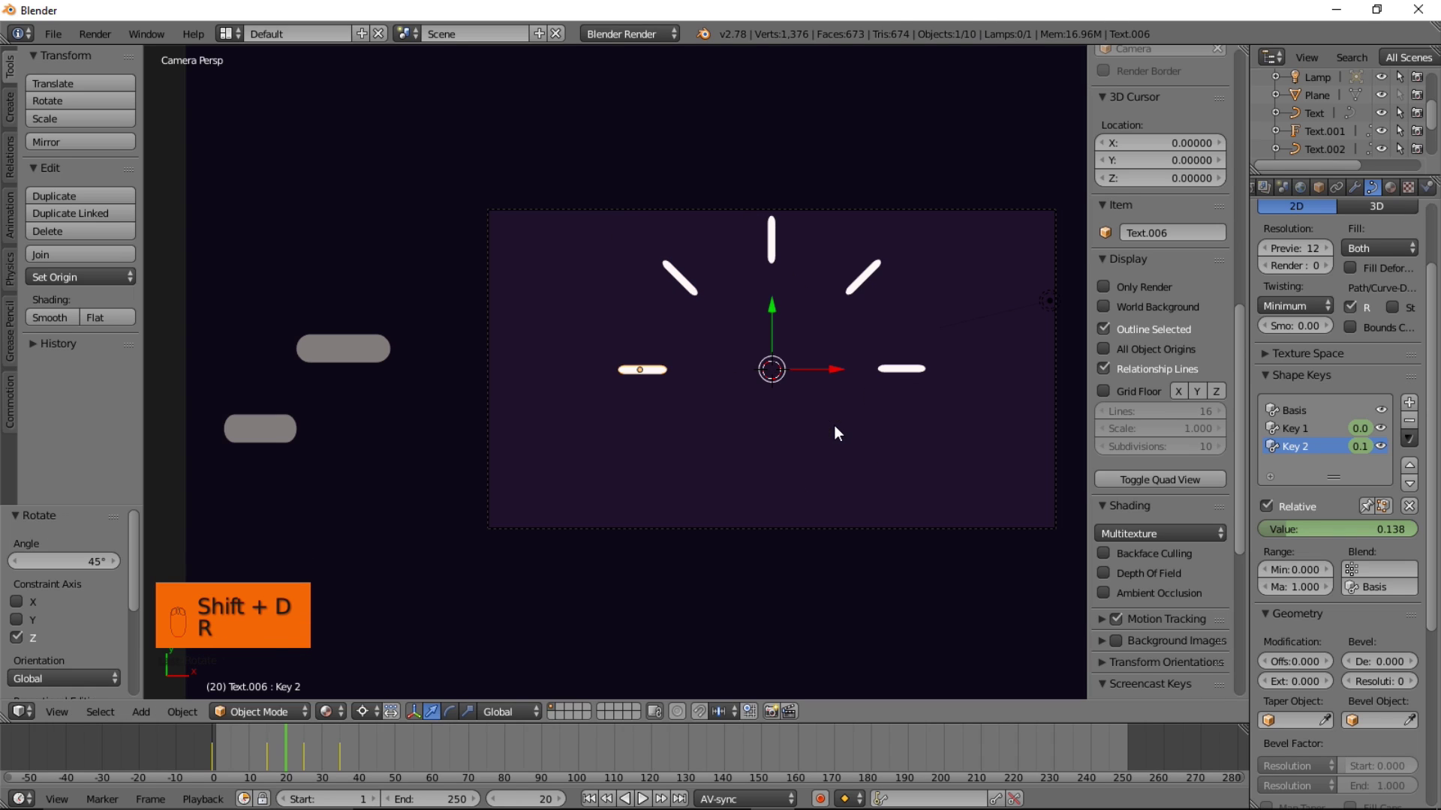
key(shift+d)
key(r)
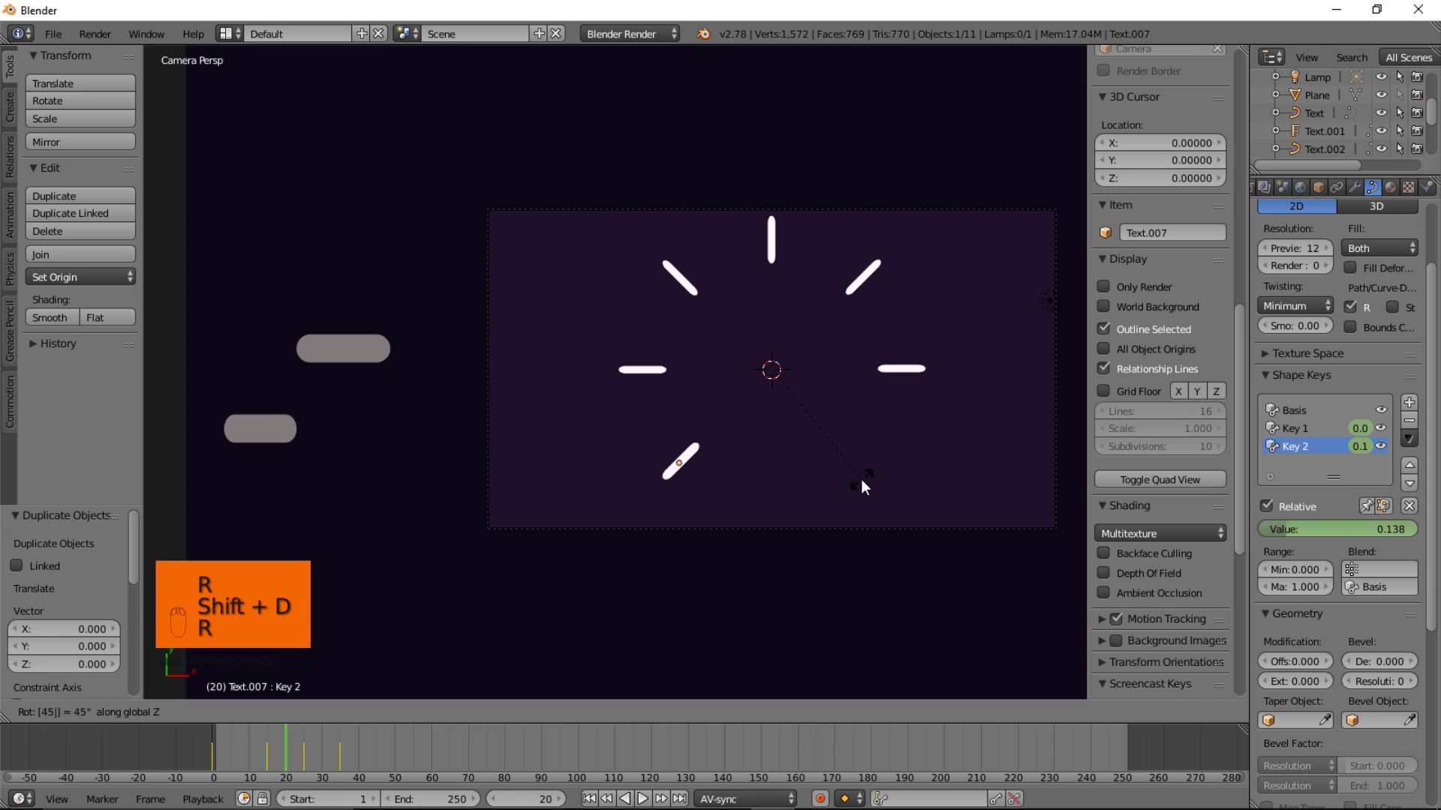
key(shift+d)
key(r)
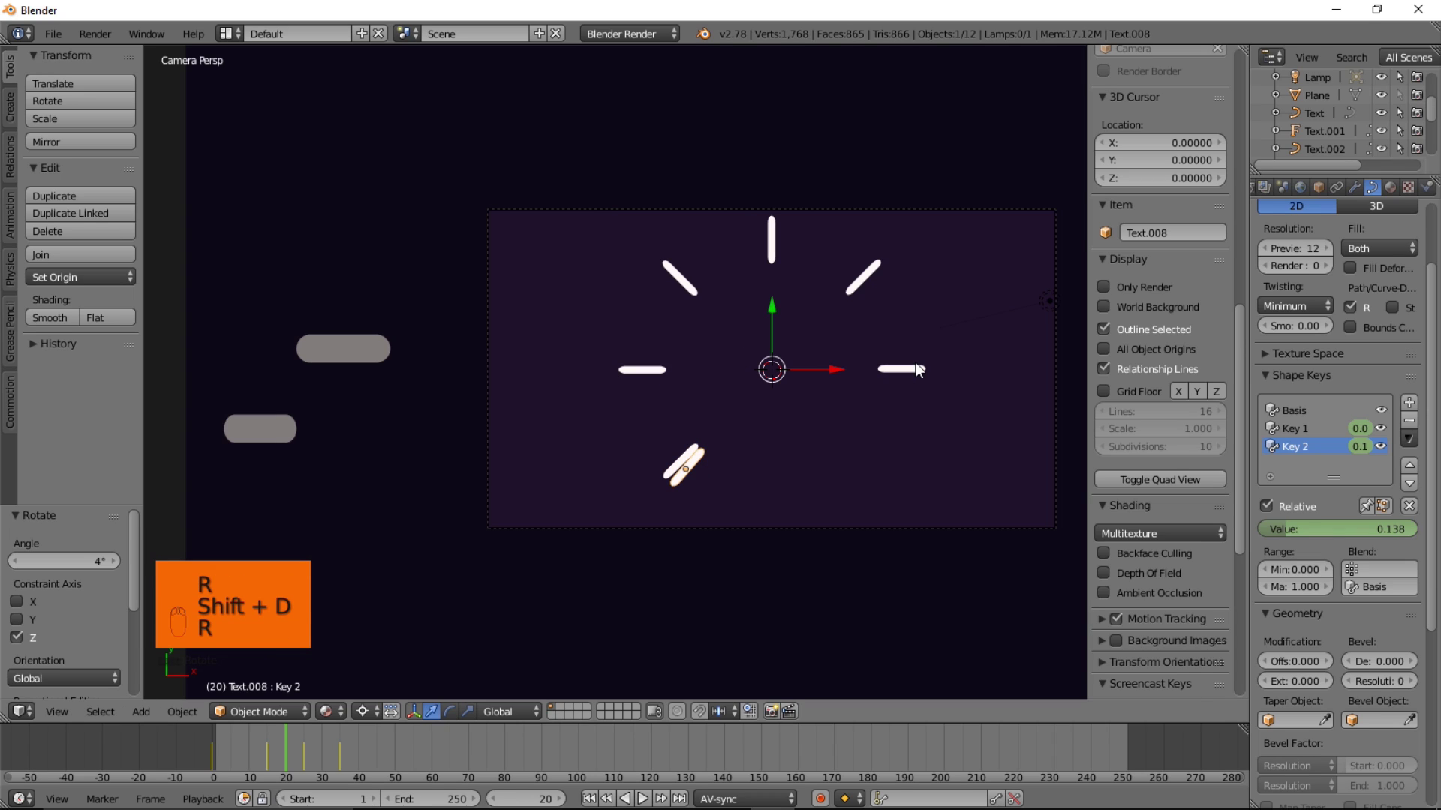
key(ctrl+z)
key(r)
key(shift+d)
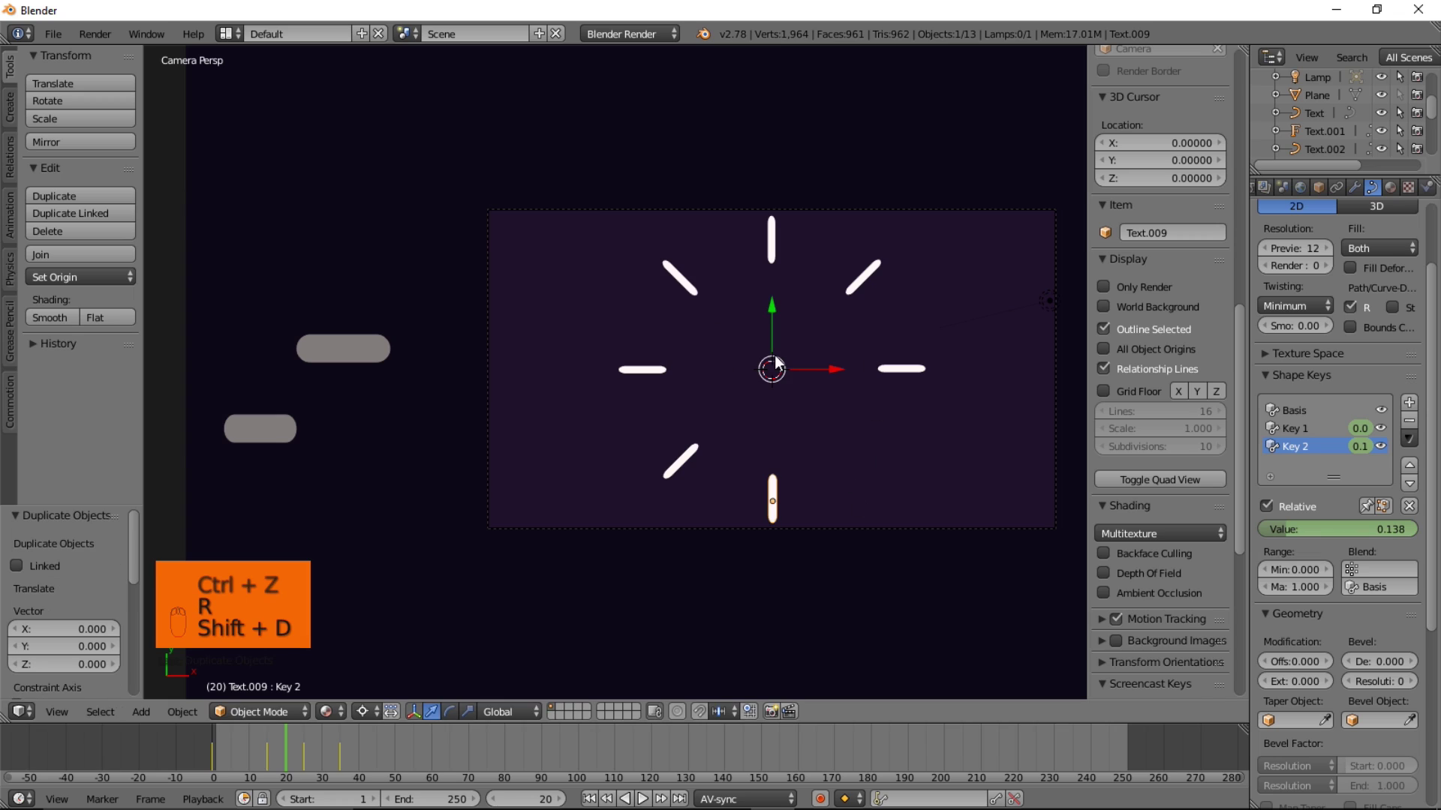
key(r)
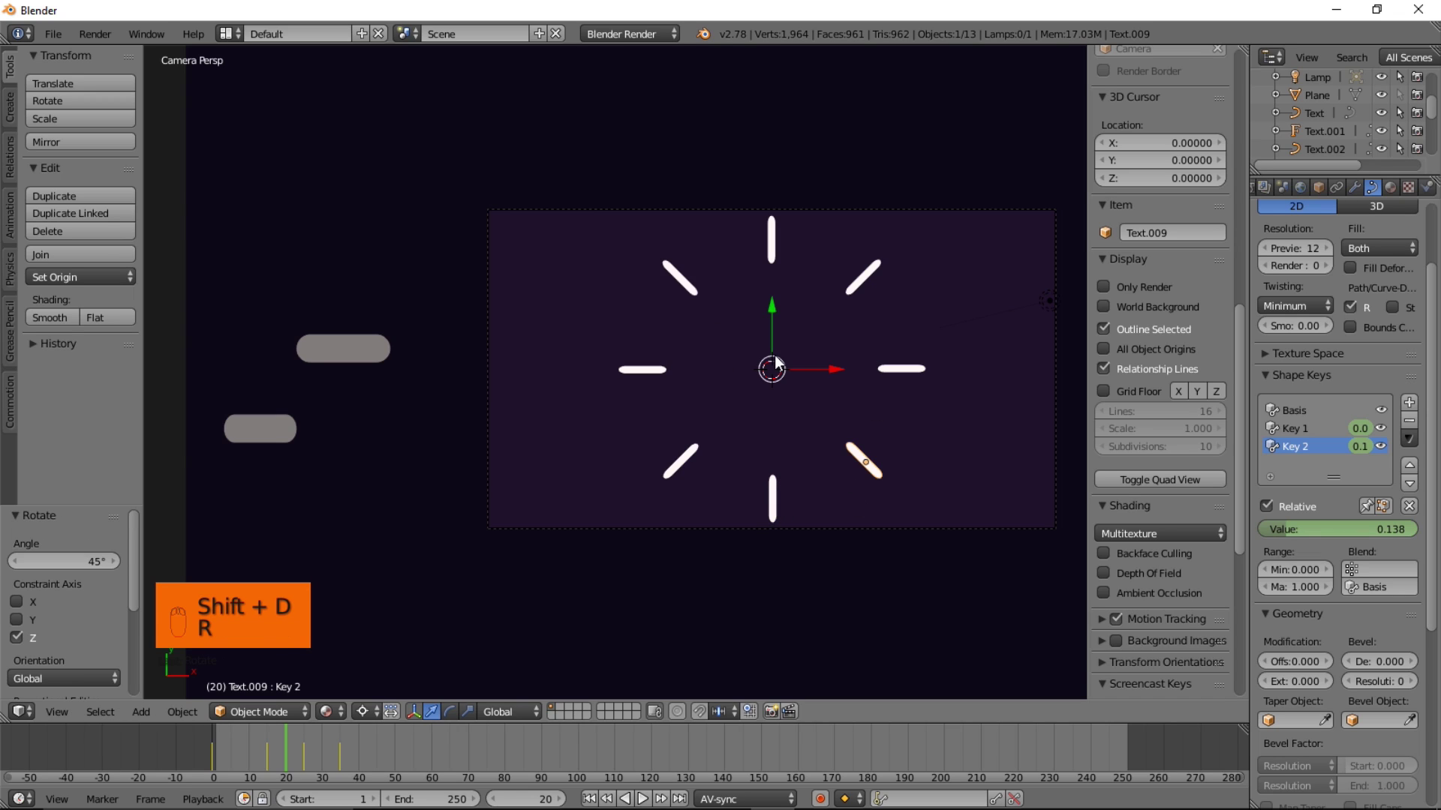
Play and scrub the timeline to preview the burst animation at several frames
drag(242, 765, 214, 742)
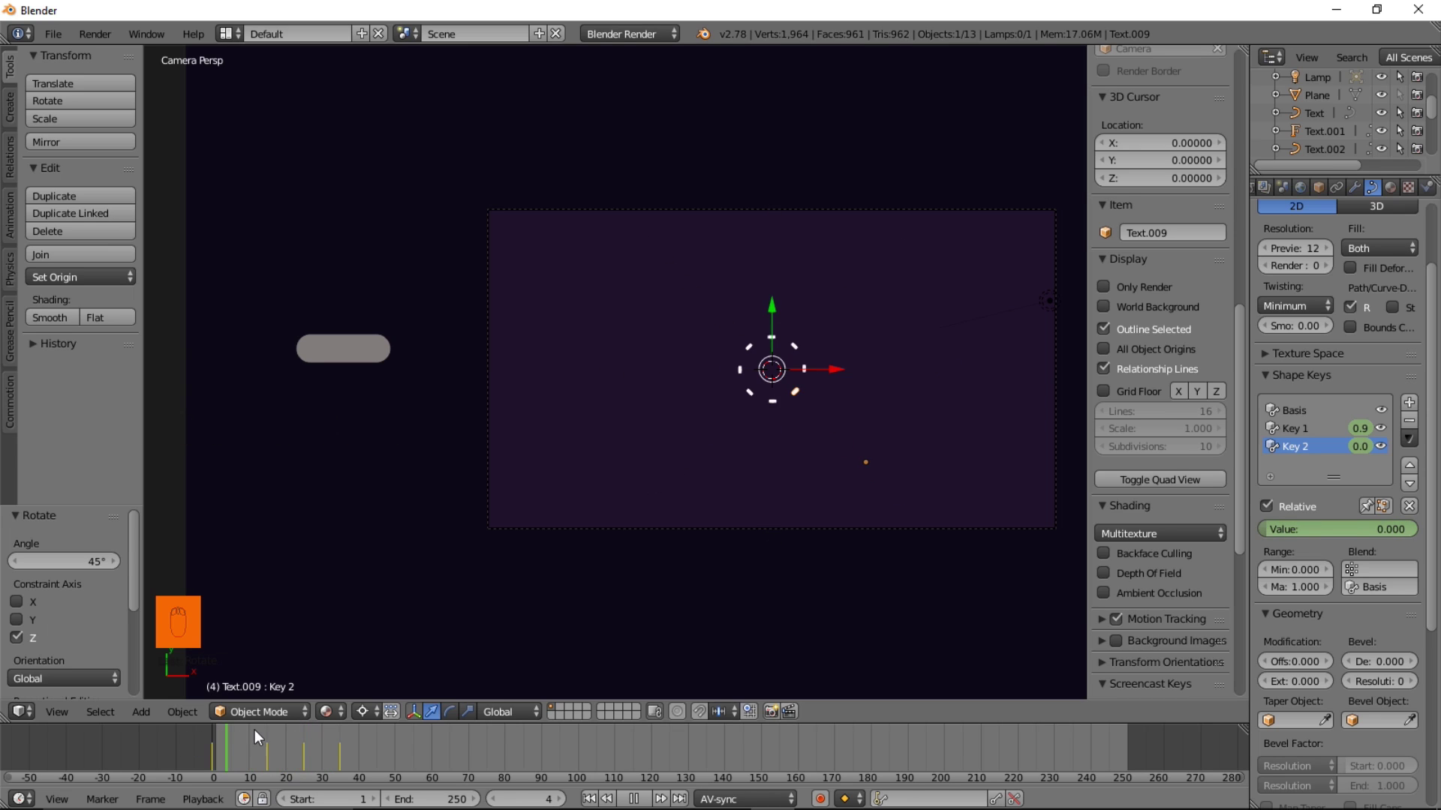
key(alt+a)
drag(197, 781, 473, 770)
drag(323, 755, 332, 782)
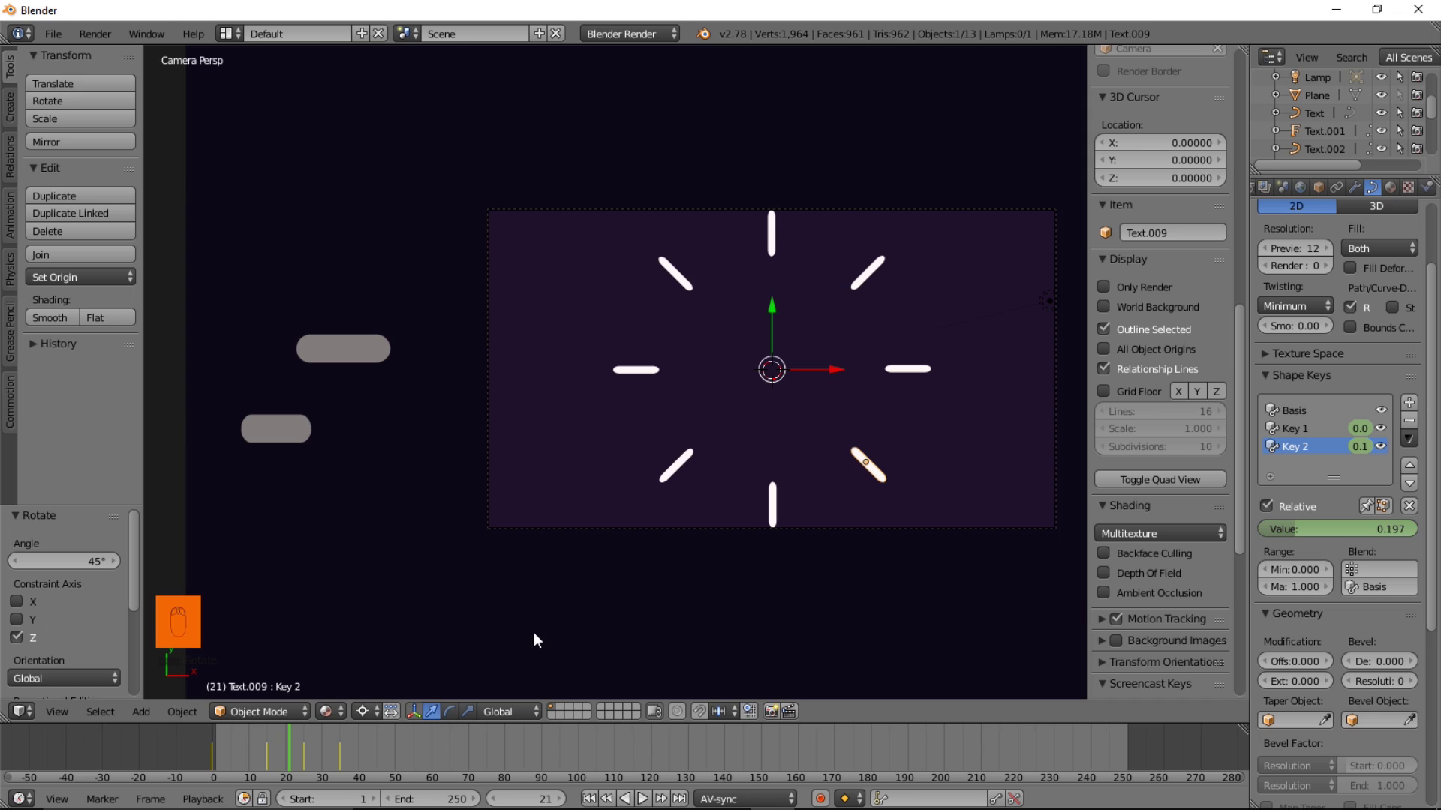
drag(247, 766, 279, 759)
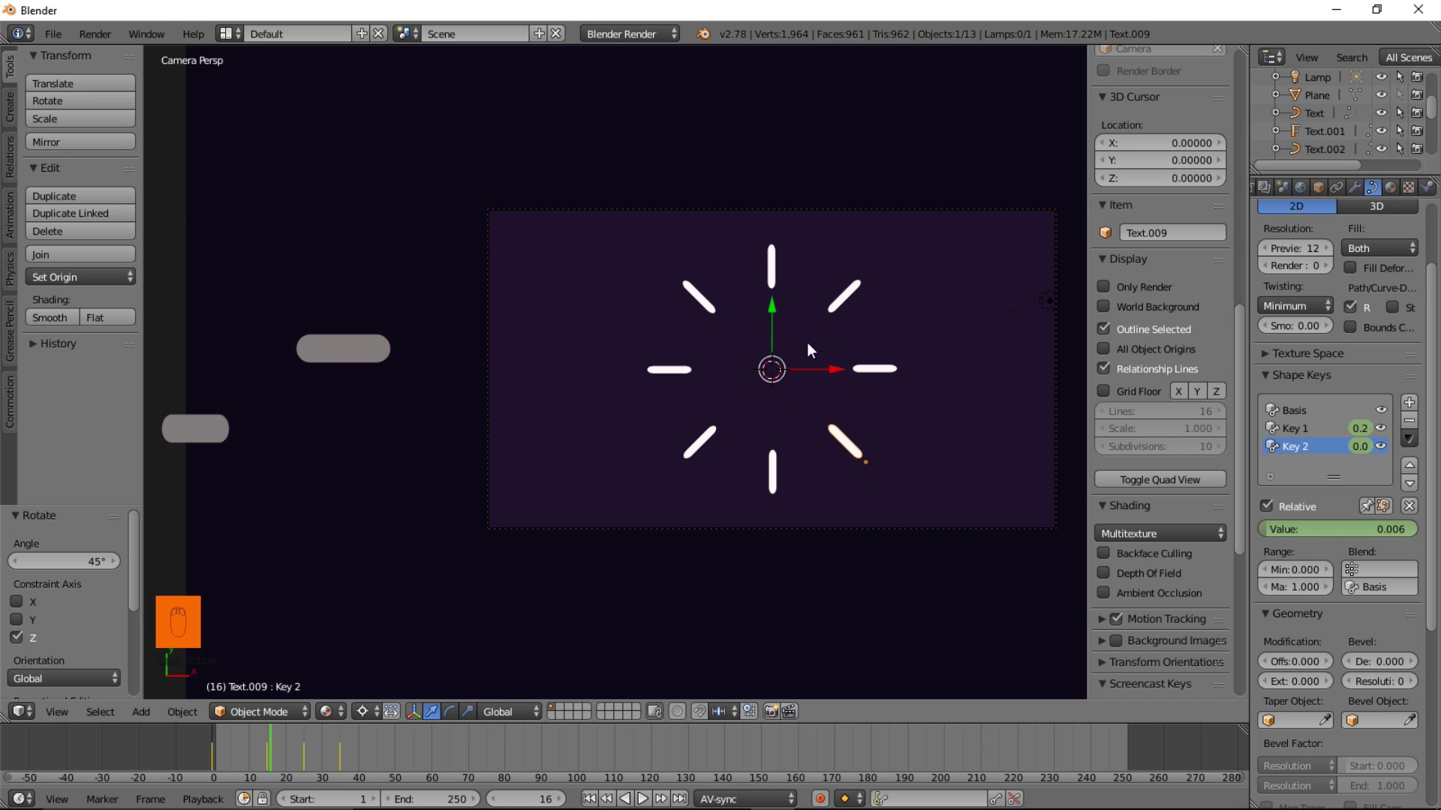
Box-select all eight ring dashes and put them into a new group
key(b)
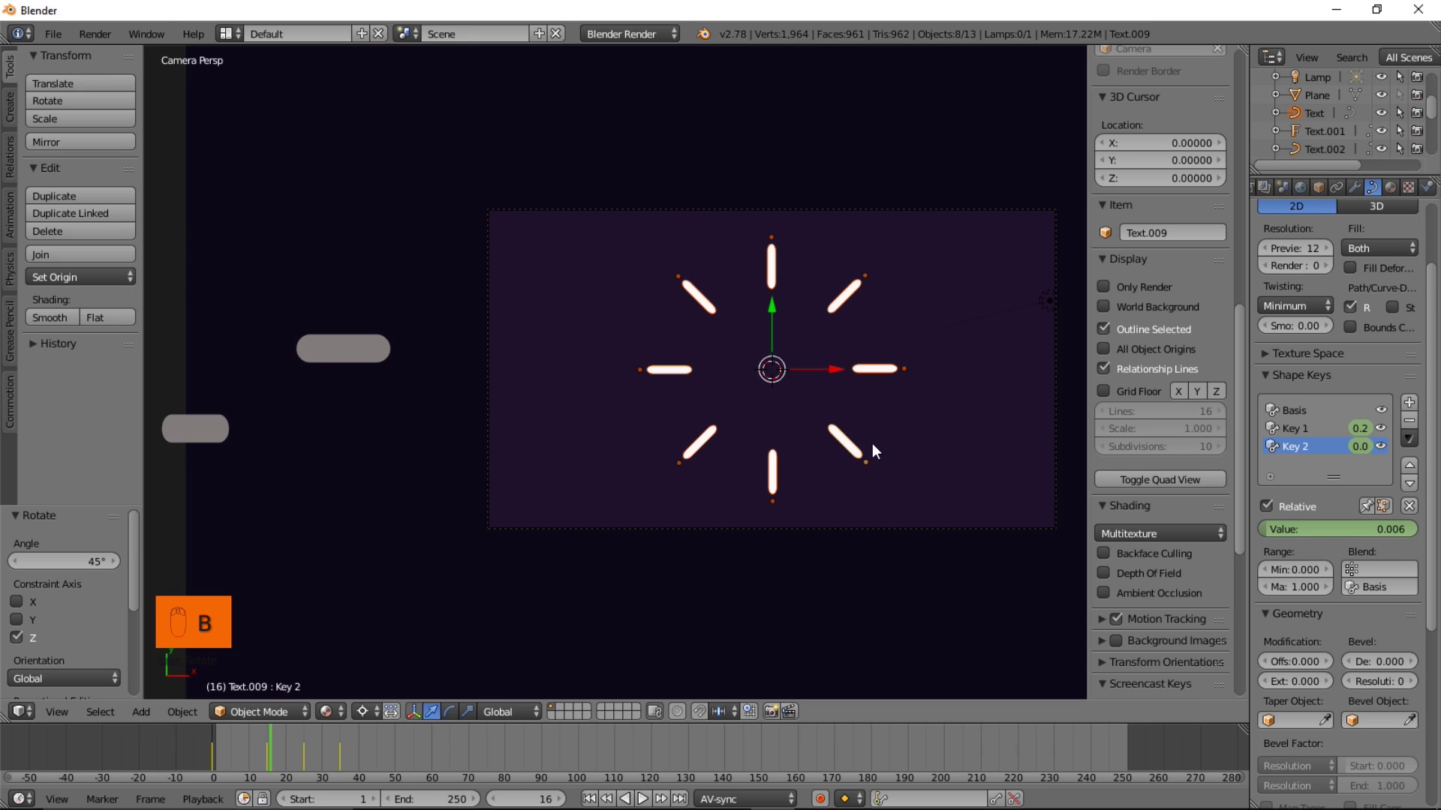
key(ctrl+g)
Add a plain axes empty at the centre and parent all eight grouped dashes to it
key(shift+a)
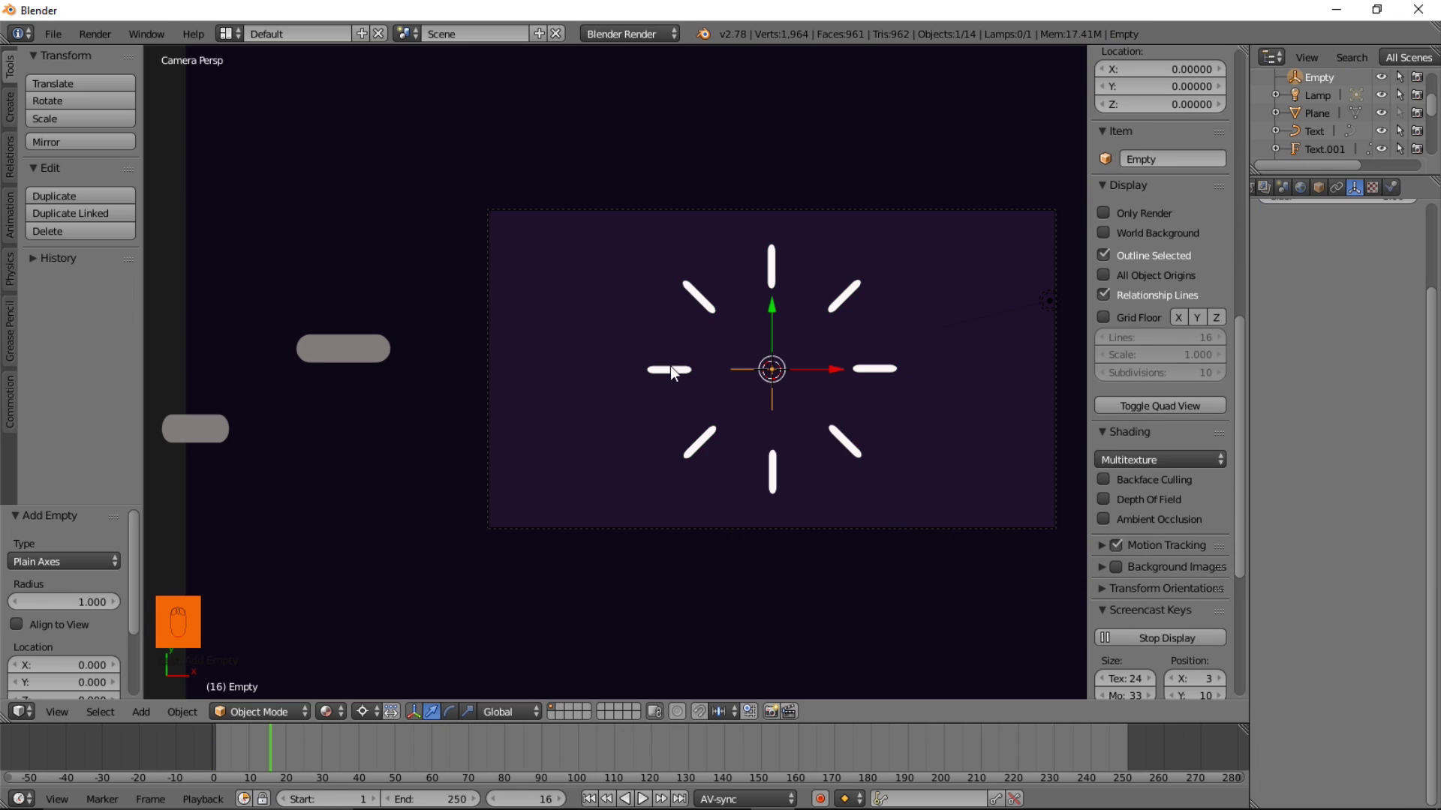
drag(676, 374, 676, 373)
key(shift+g)
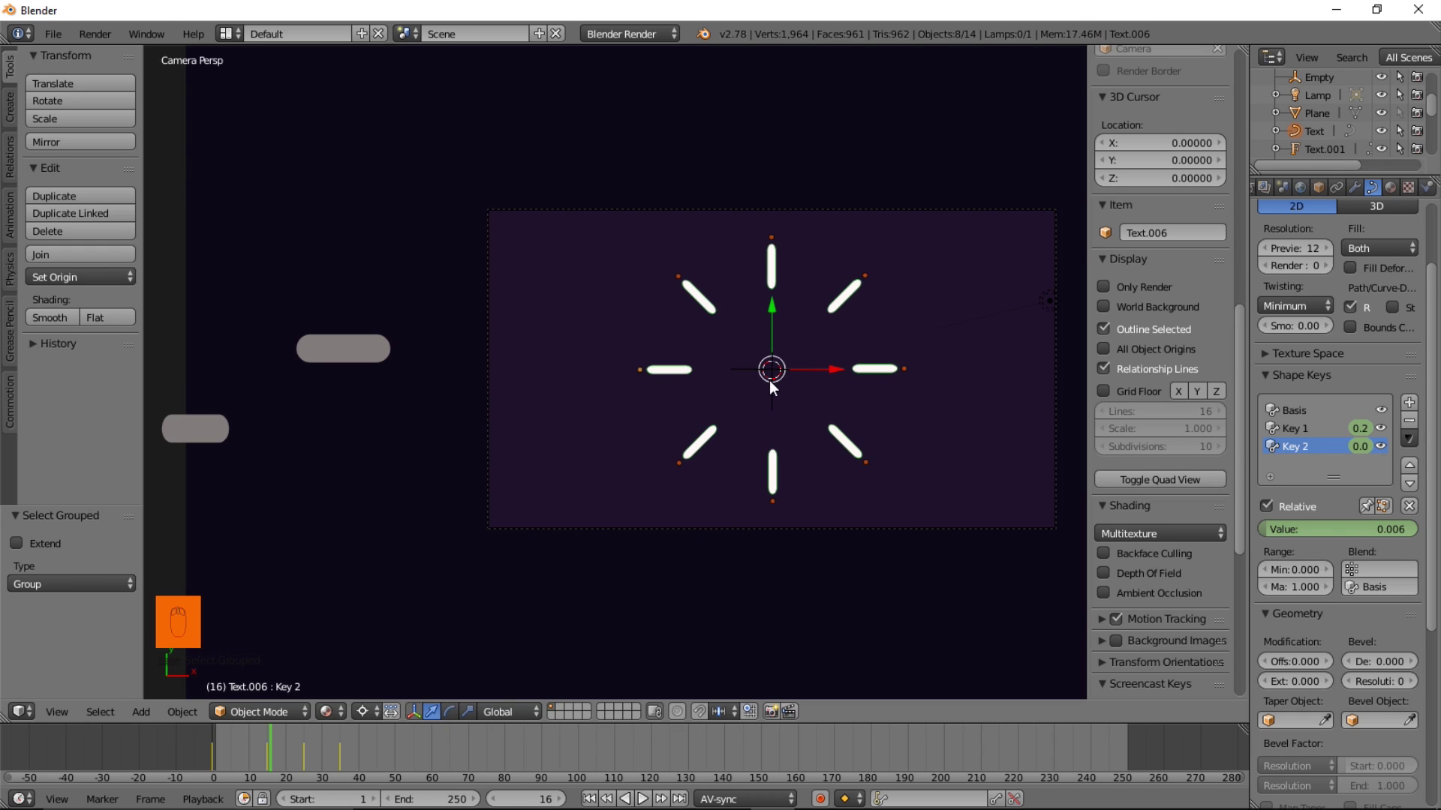
drag(779, 377, 779, 378)
key(ctrl+p)
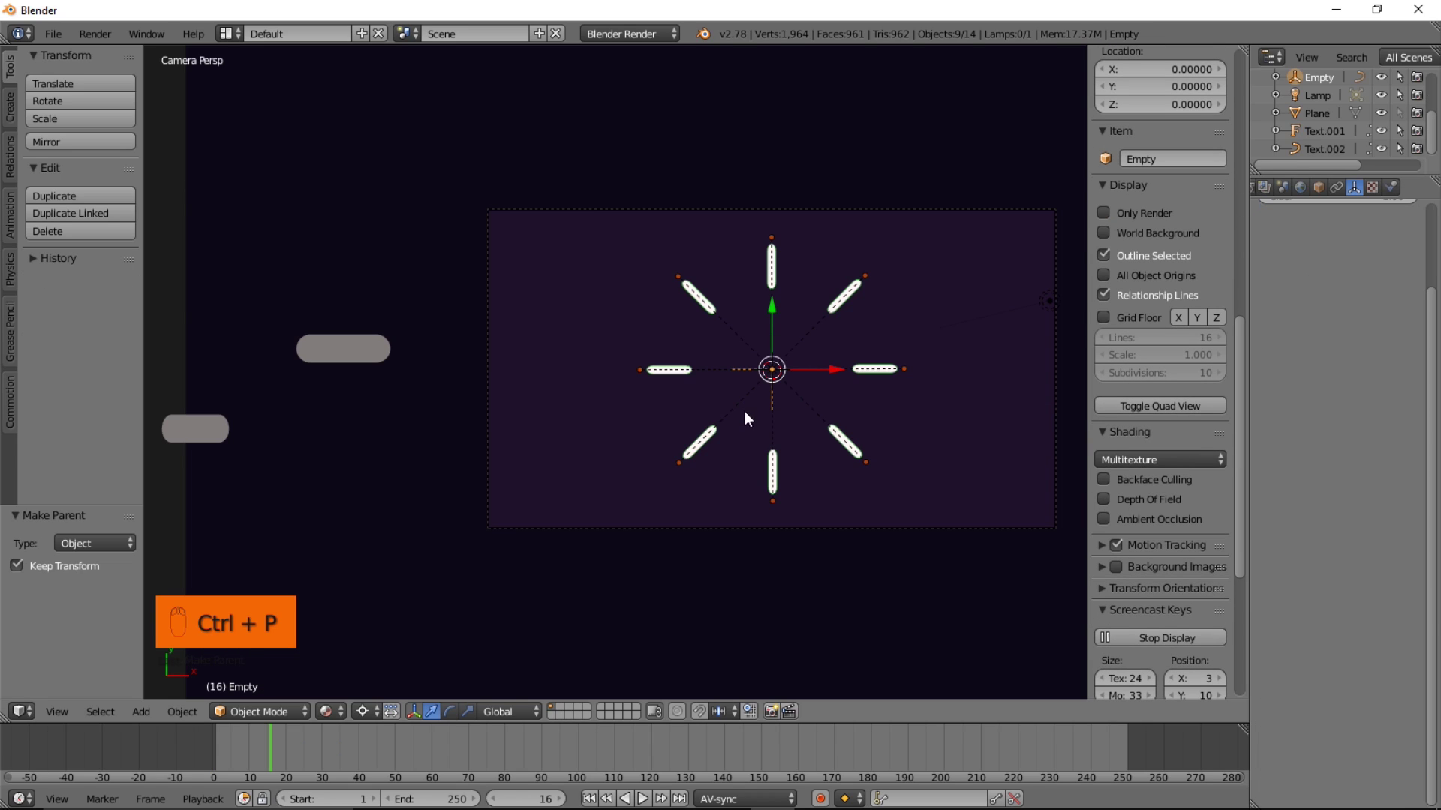
Move the empty to check that the whole ring of dashes follows it
middle_click(776, 370)
drag(790, 397, 853, 385)
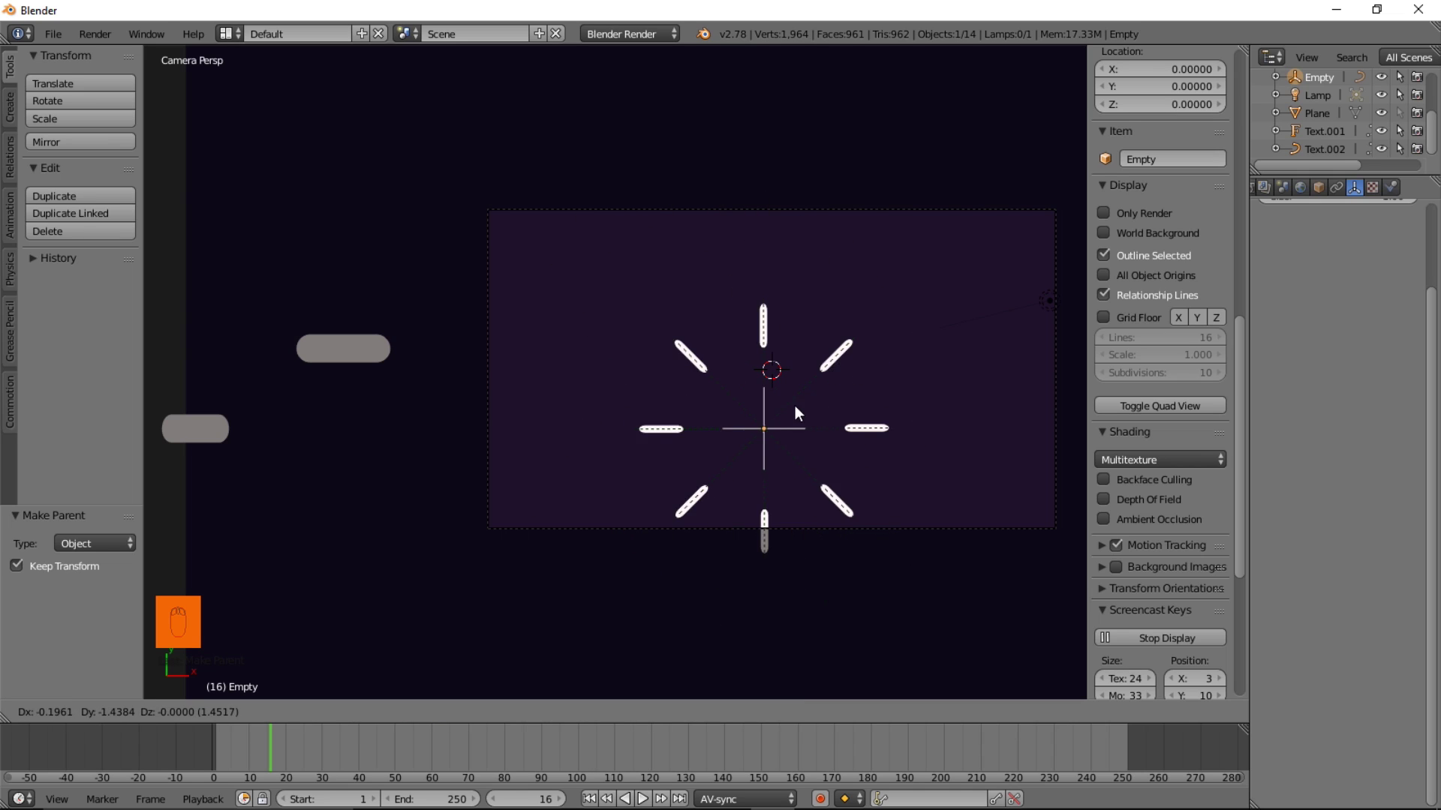
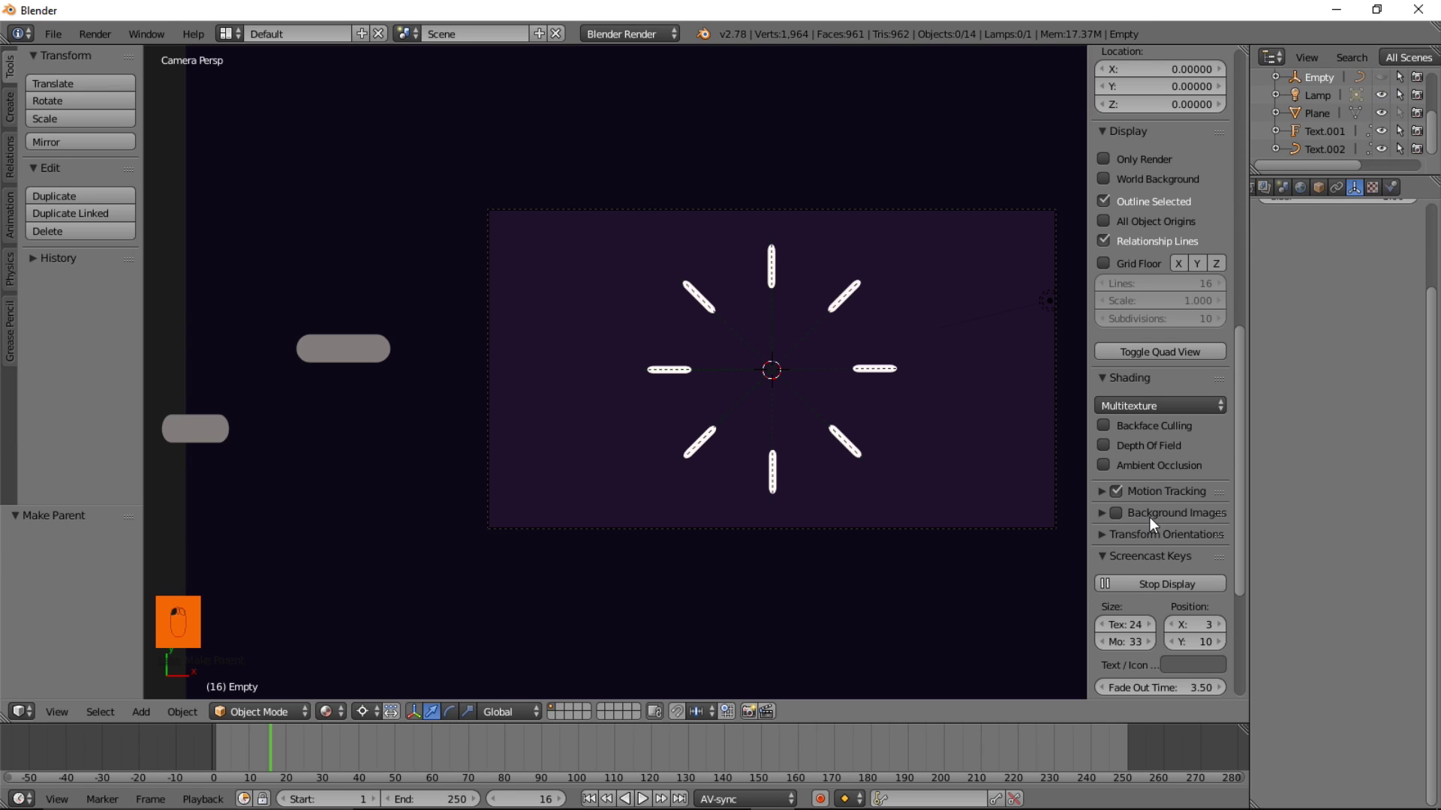
Uncheck Relationship Lines in the Display panel and zoom in on the camera frame
middle_click(1139, 352)
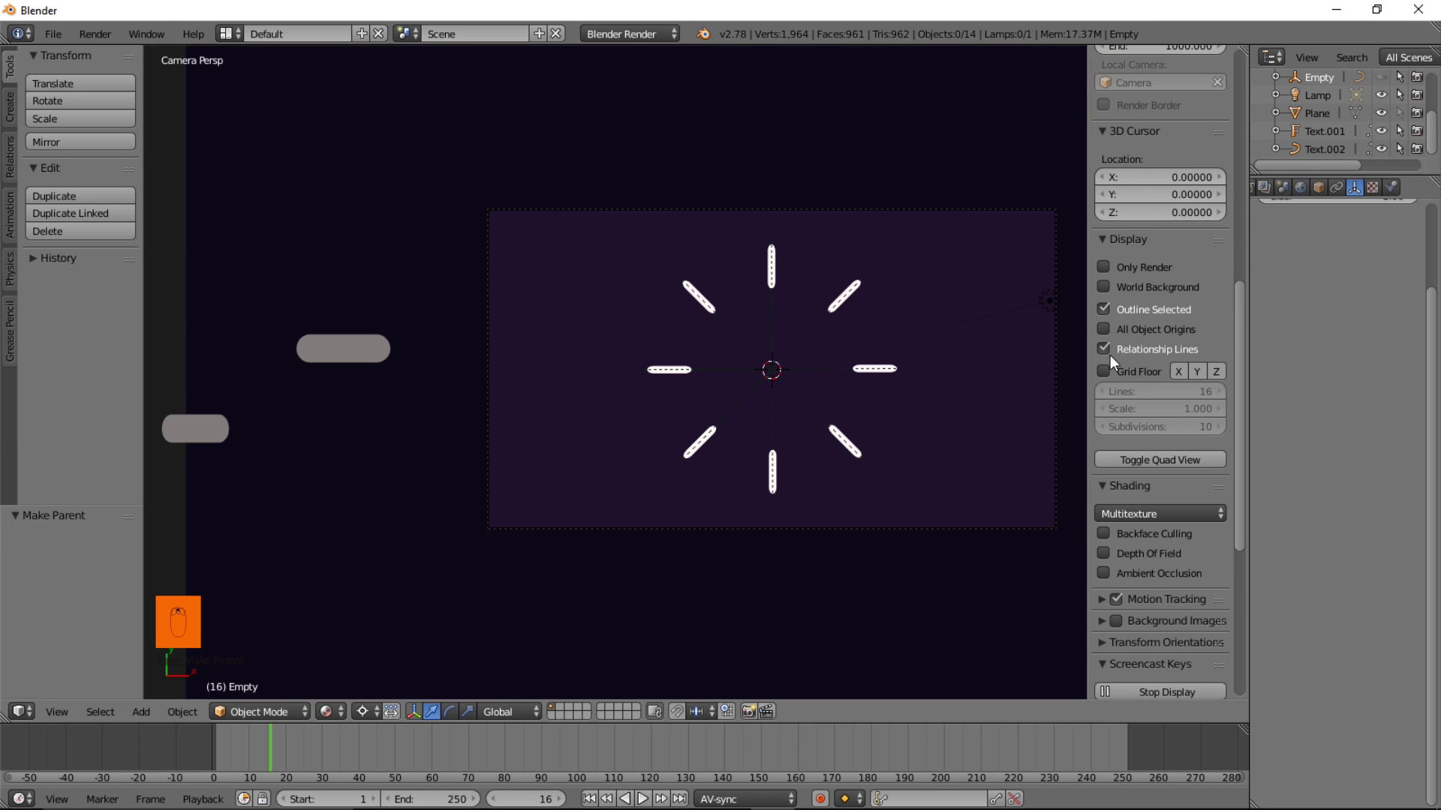
drag(1114, 358, 990, 497)
drag(226, 764, 277, 760)
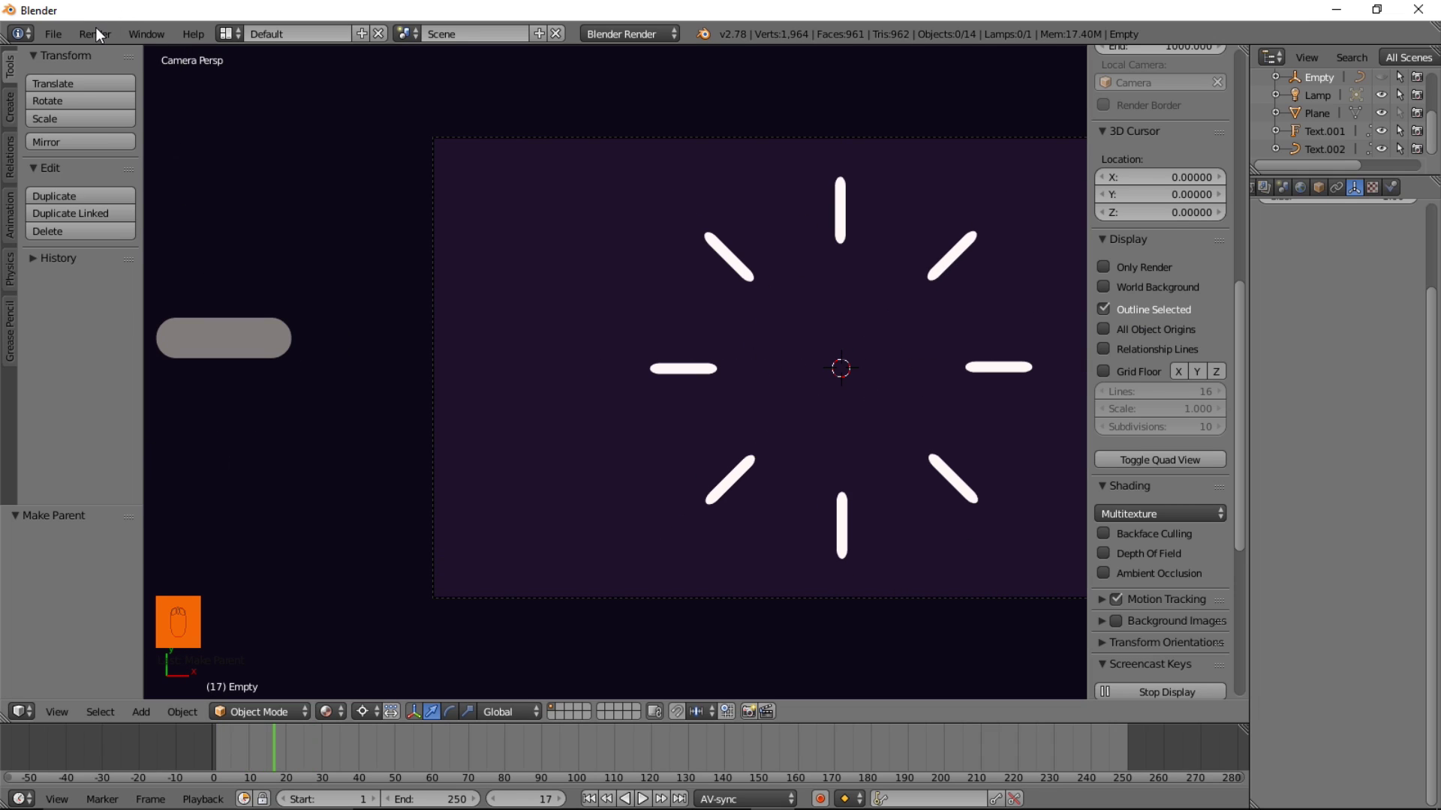
drag(97, 36, 138, 108)
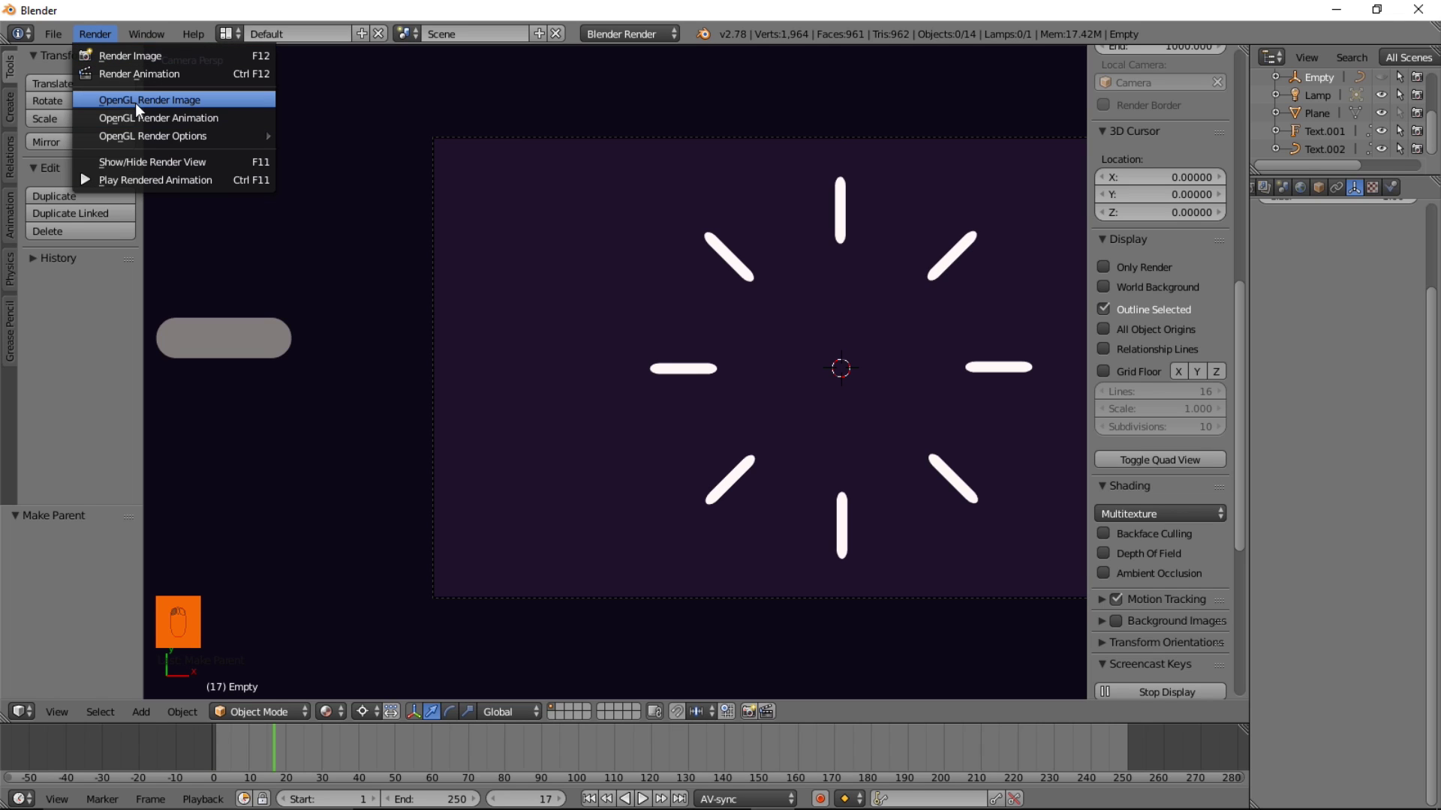
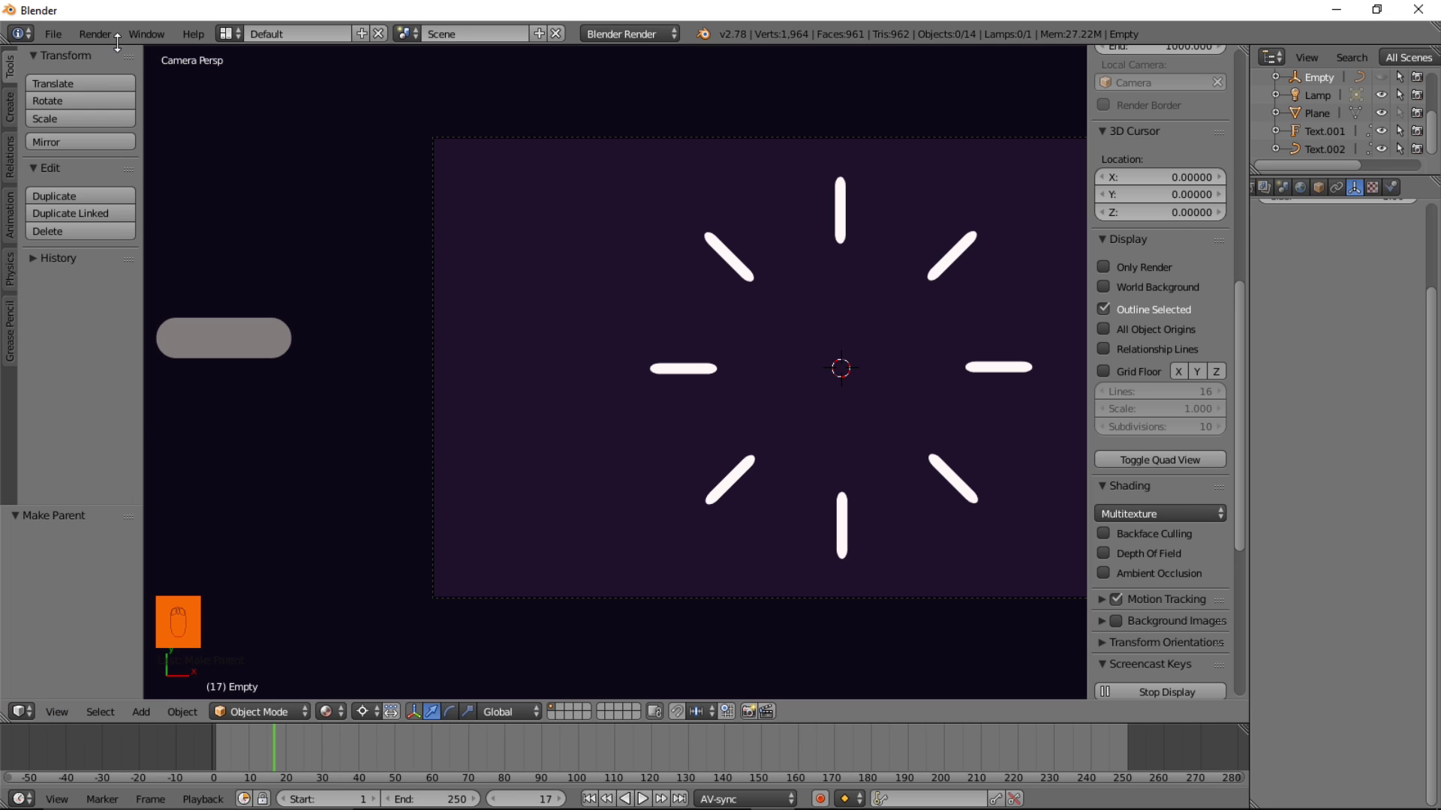
drag(99, 35, 400, 168)
drag(97, 36, 452, 187)
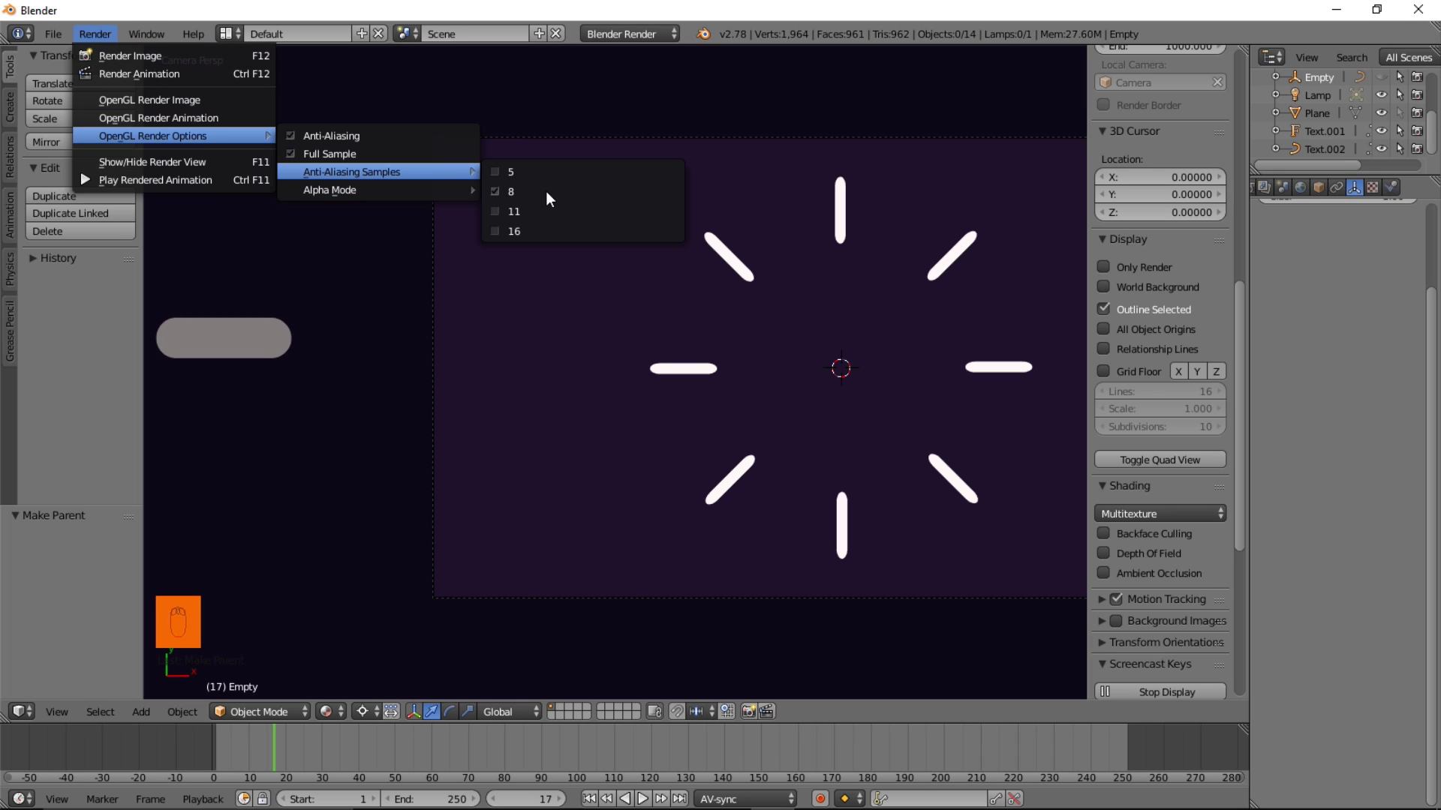
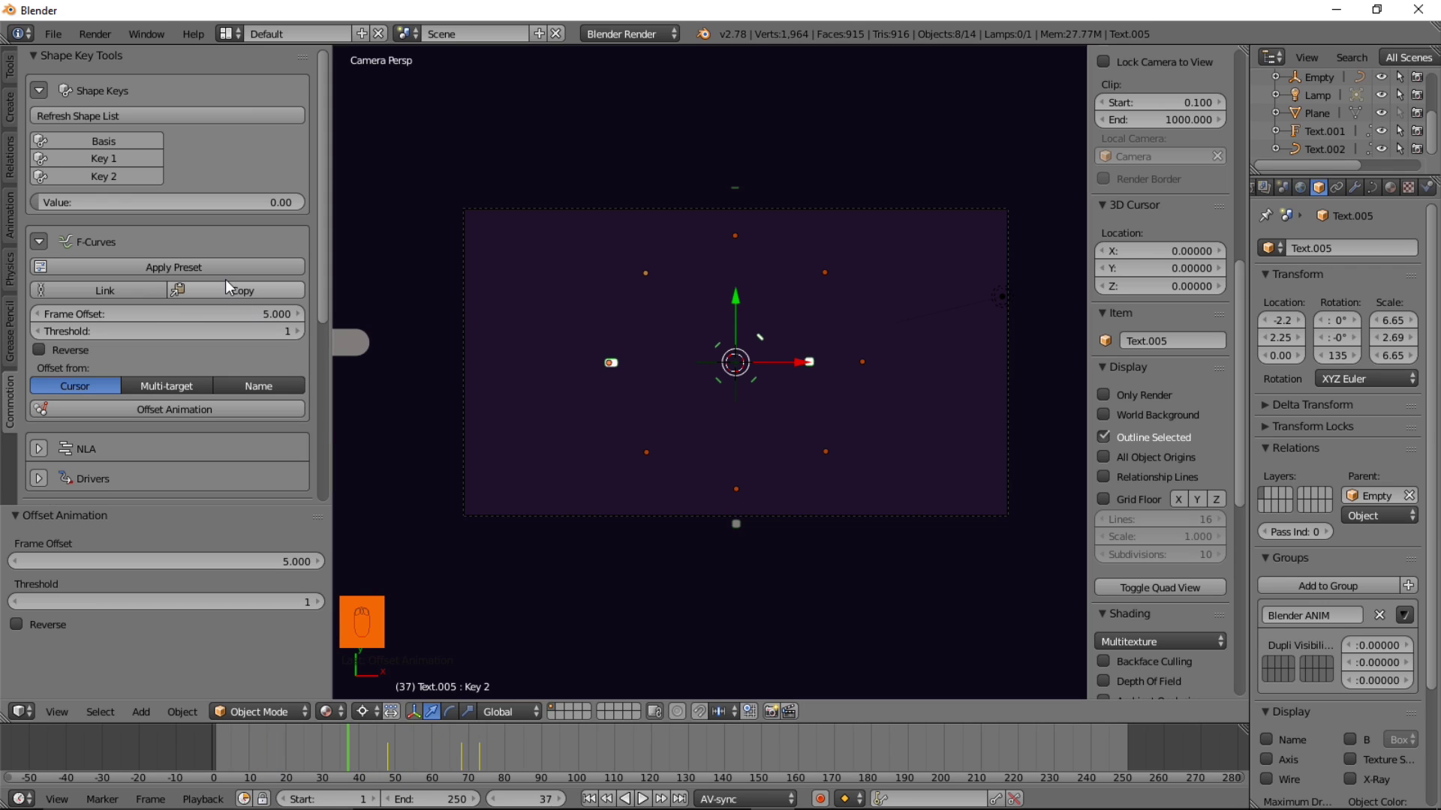
Set Commotion's Frame Offset to 3, offset the animation by name, and scrub to check the stagger
drag(230, 287, 185, 321)
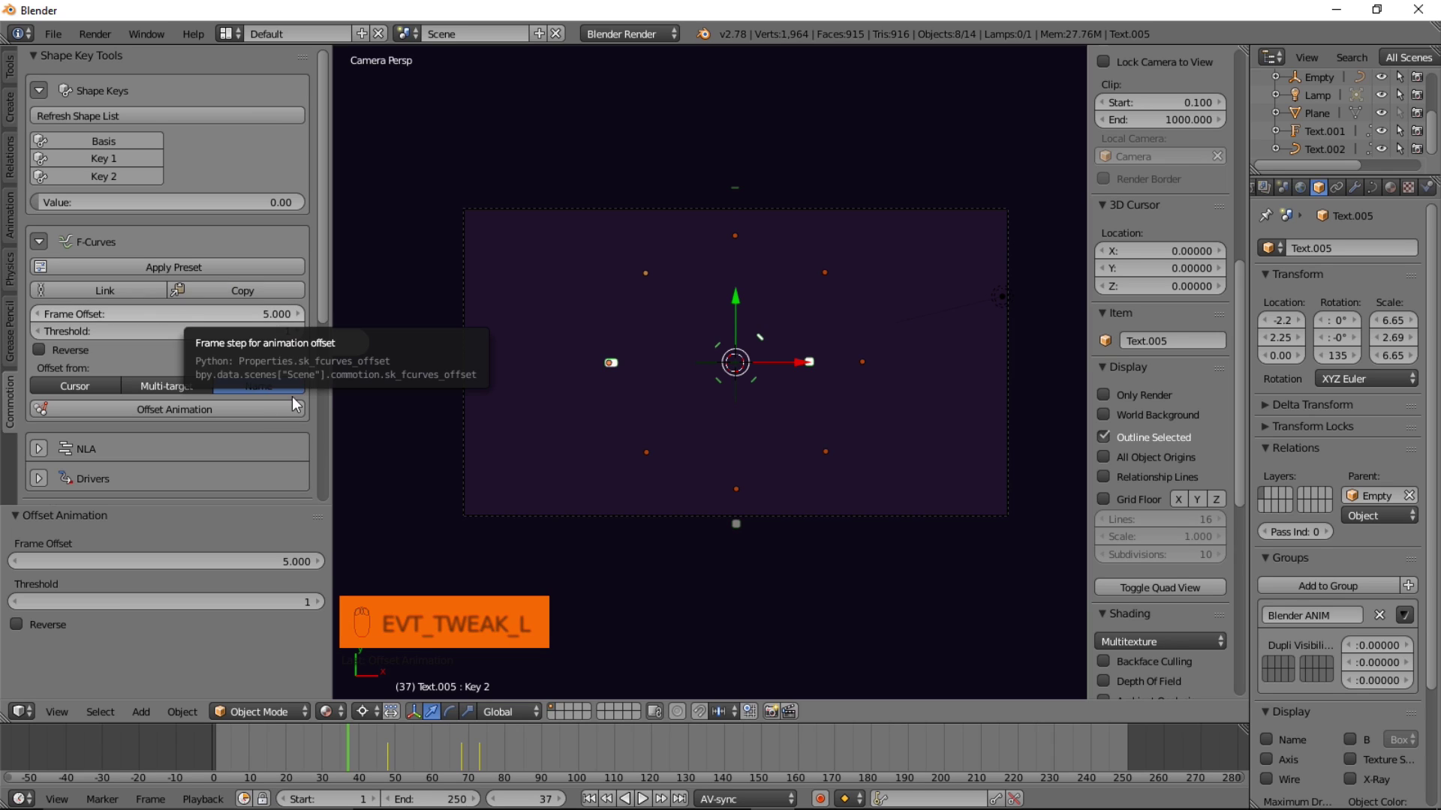
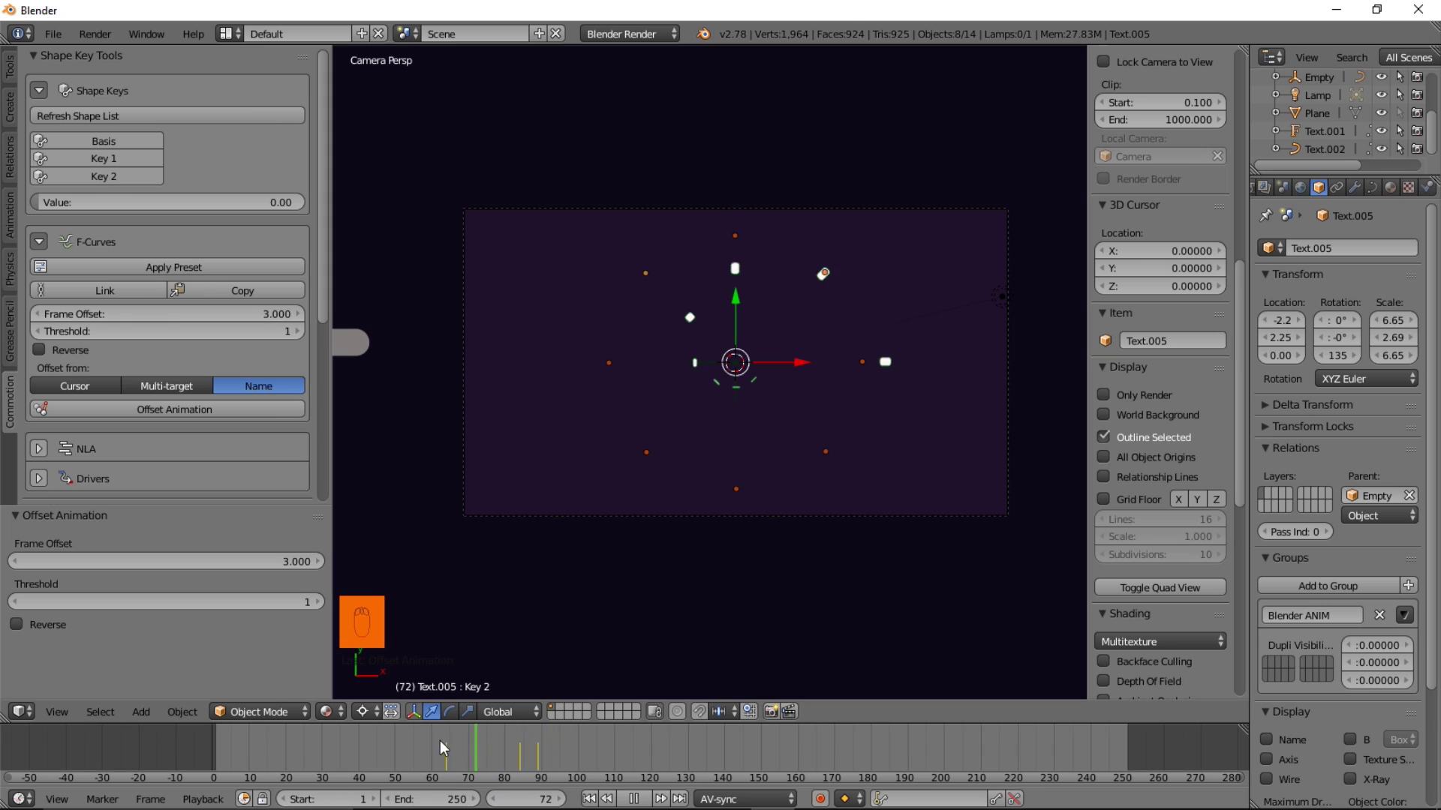
drag(423, 749, 500, 764)
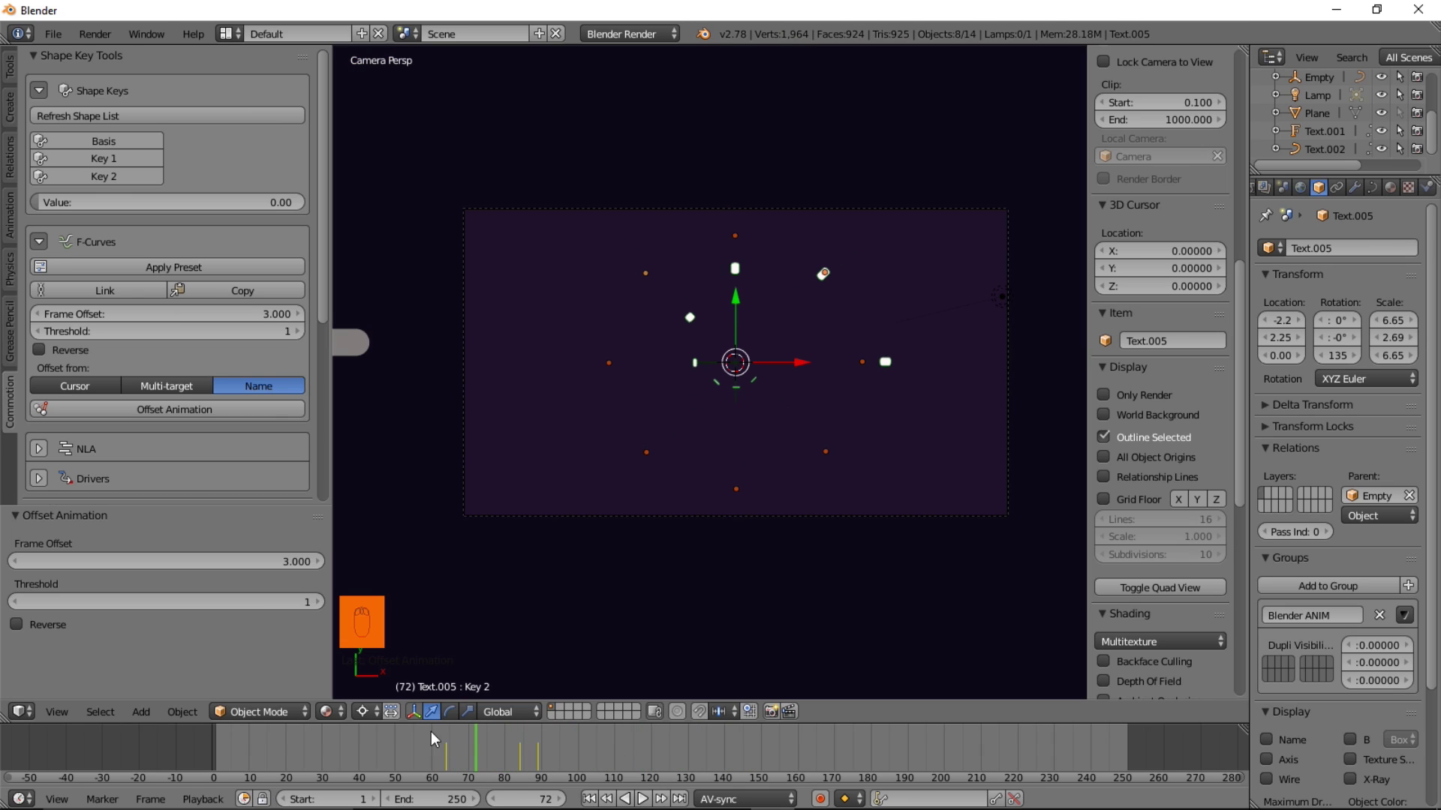
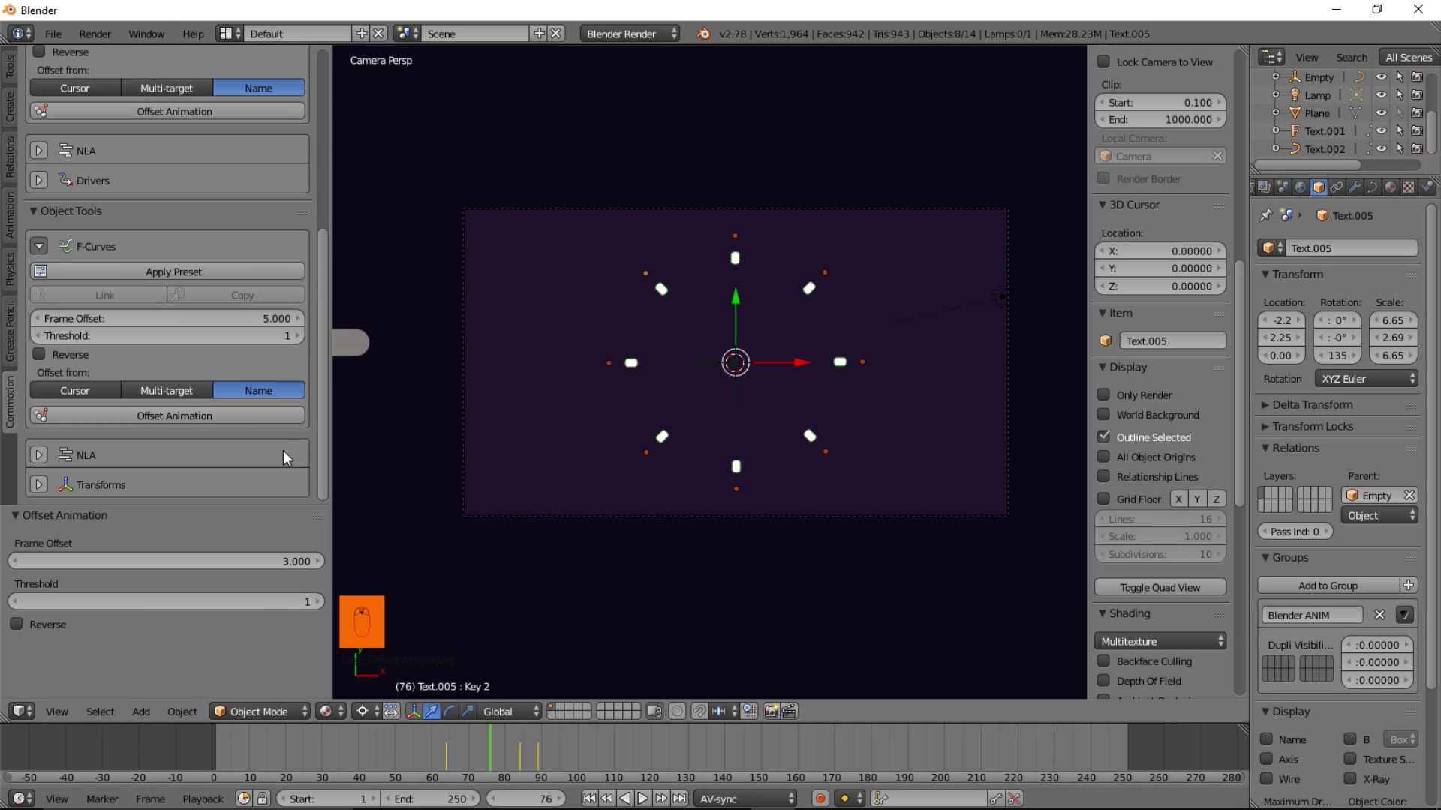
drag(717, 571, 385, 730)
drag(357, 750, 482, 755)
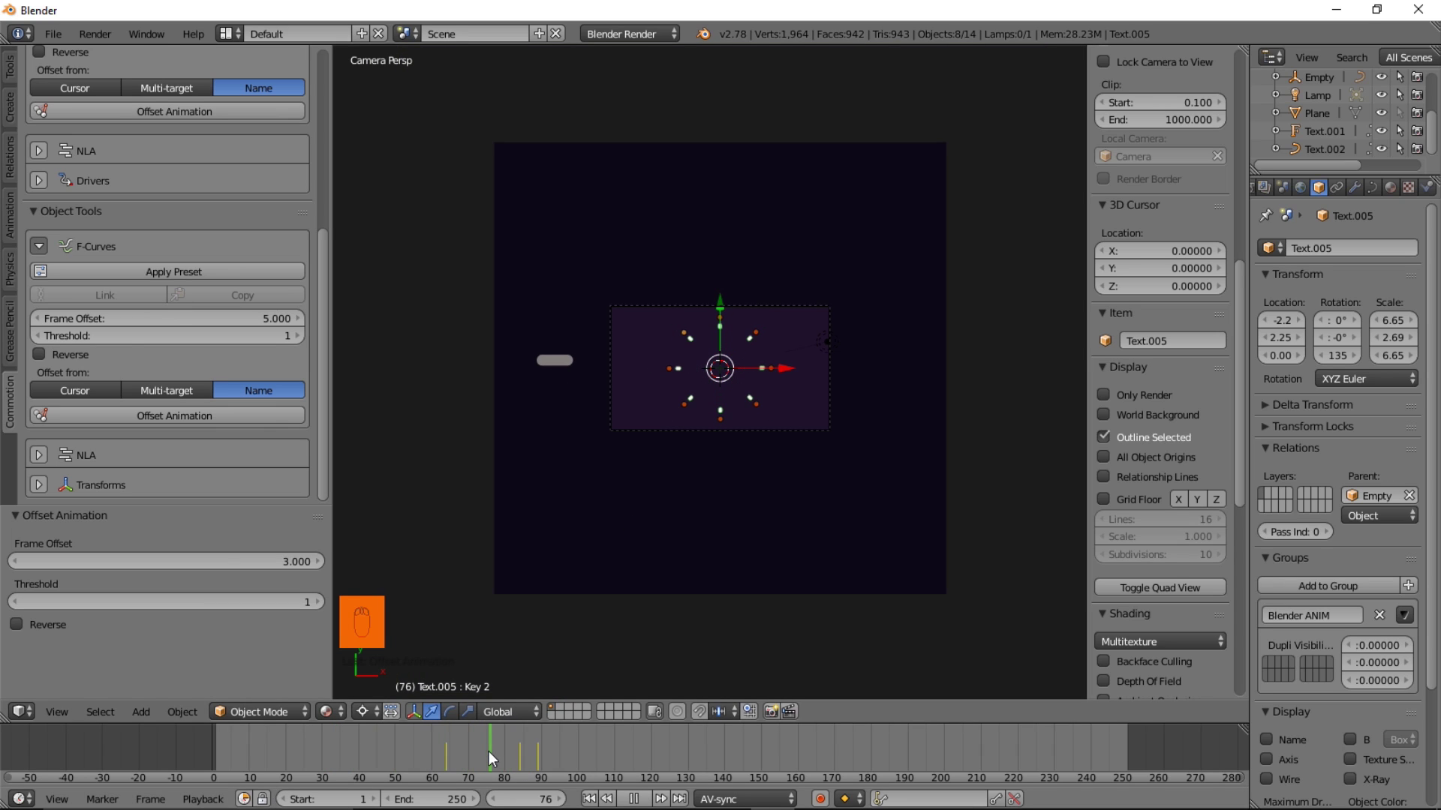